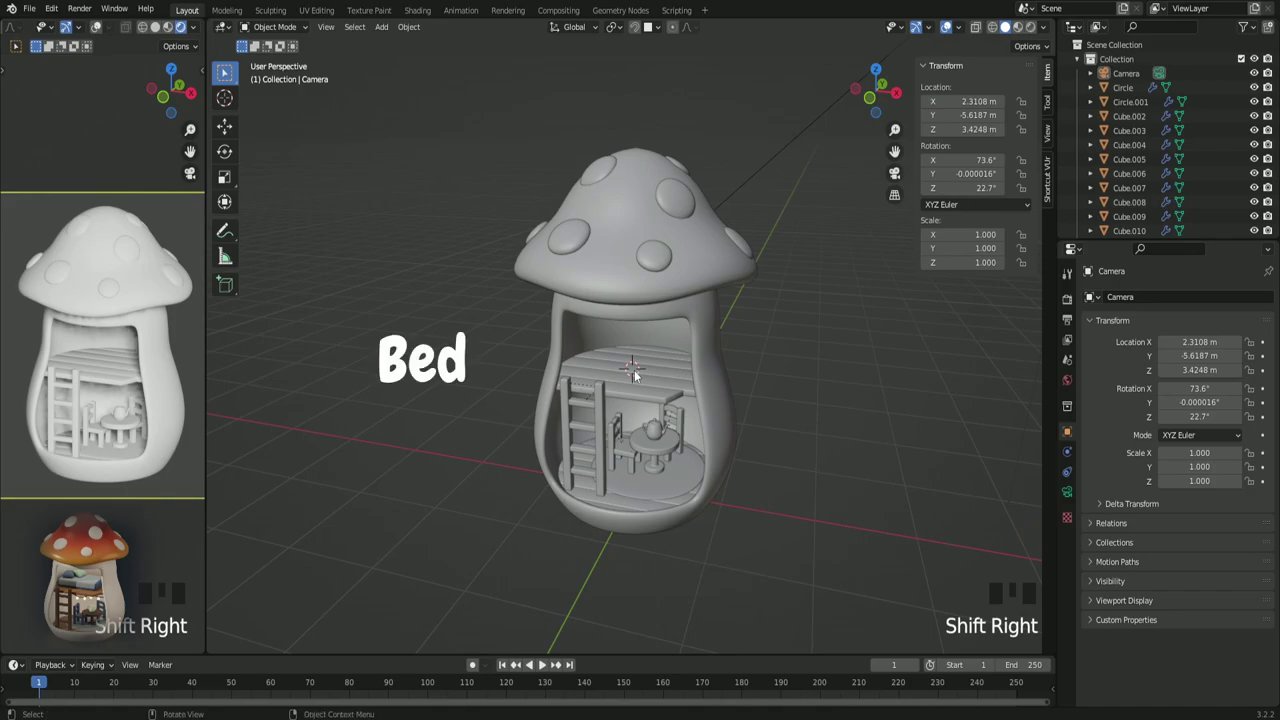
Step: Zoom into the loft area of the mushroom house before adding a mesh
scroll(up, 3)
scroll(up, 3)
Step: Add a new plane on the loft and shrink it down to fit the platform
key(shift+a)
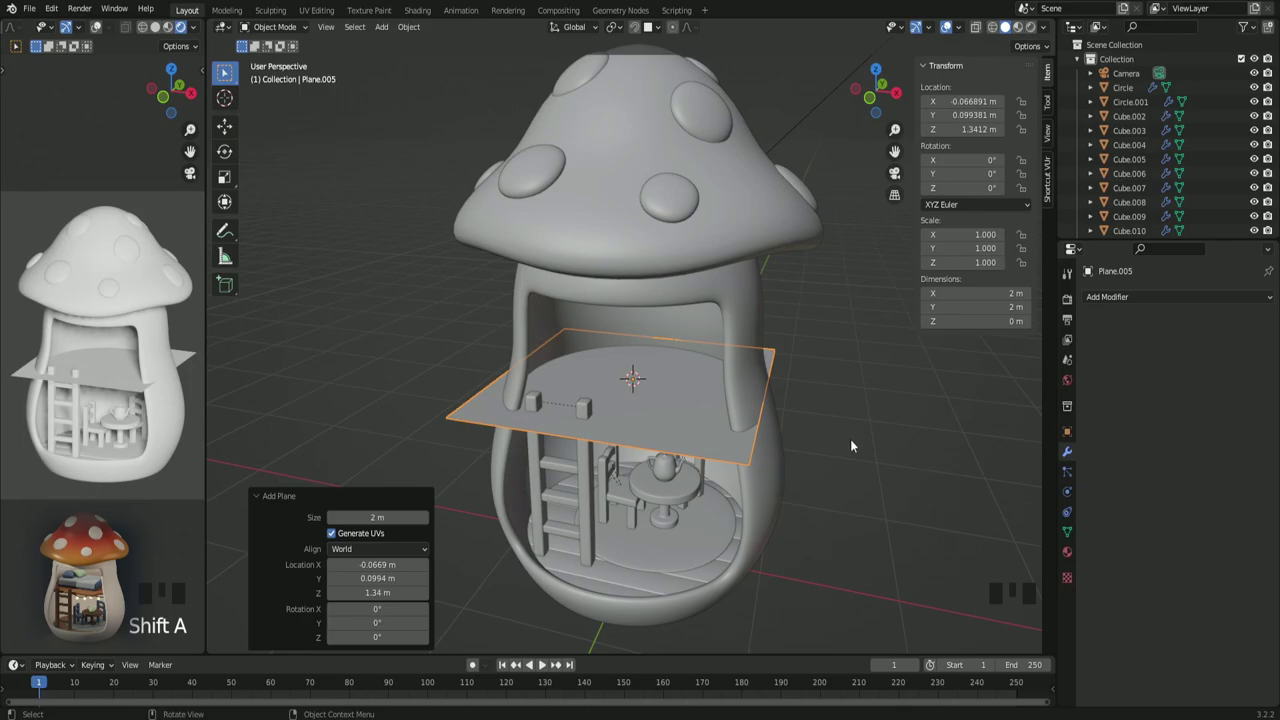
key(s)
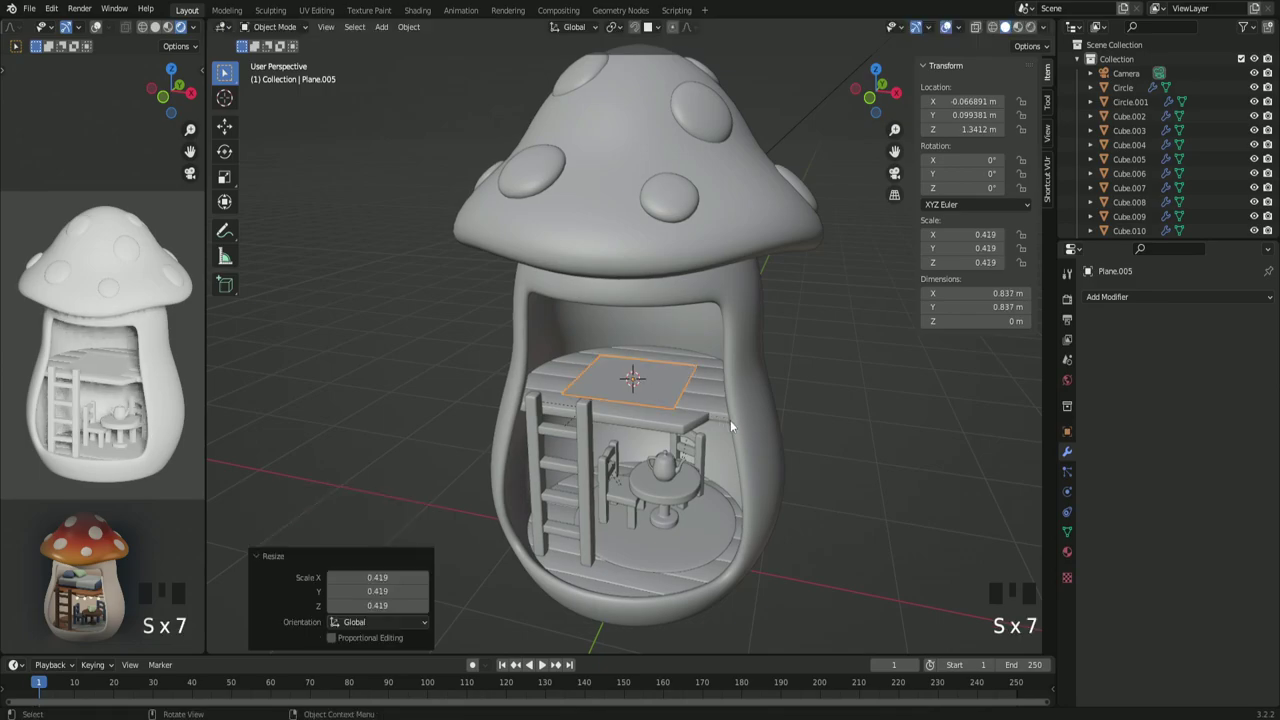
middle_click(740, 426)
scroll(up, 3)
Step: Stretch the plane along X into a bed rectangle of about 1.4 × 0.69 m
key(s)
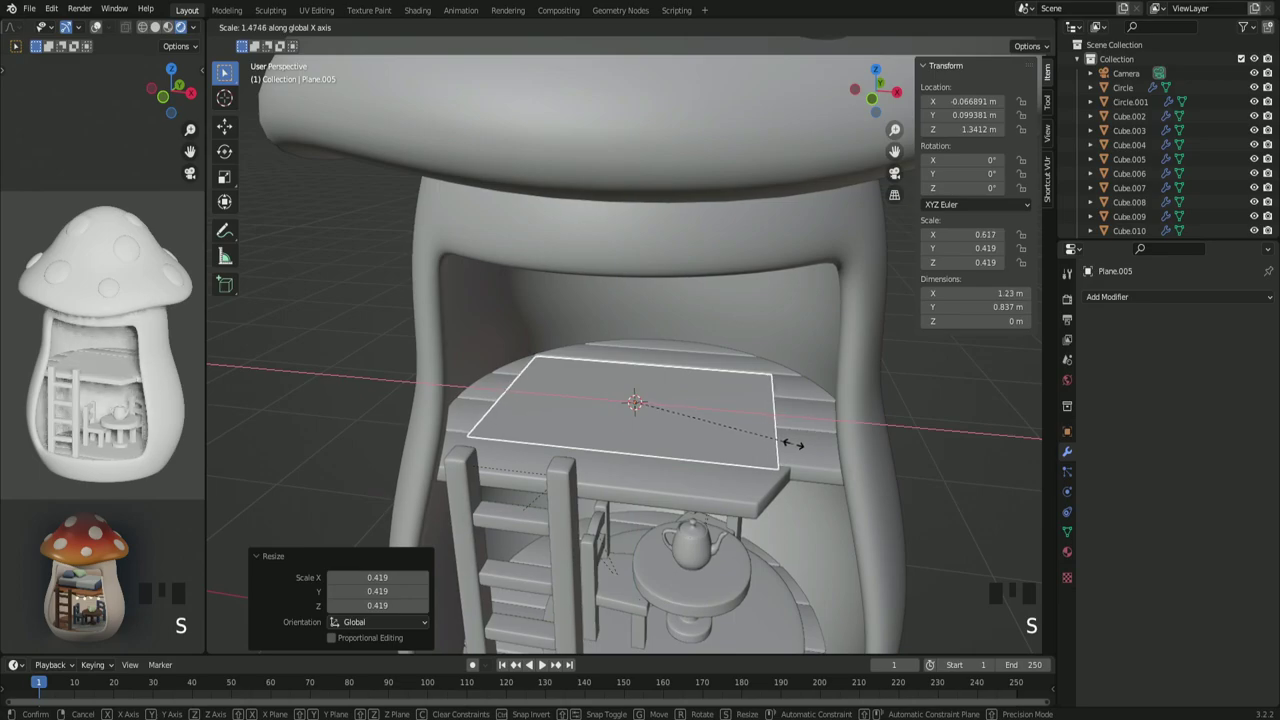
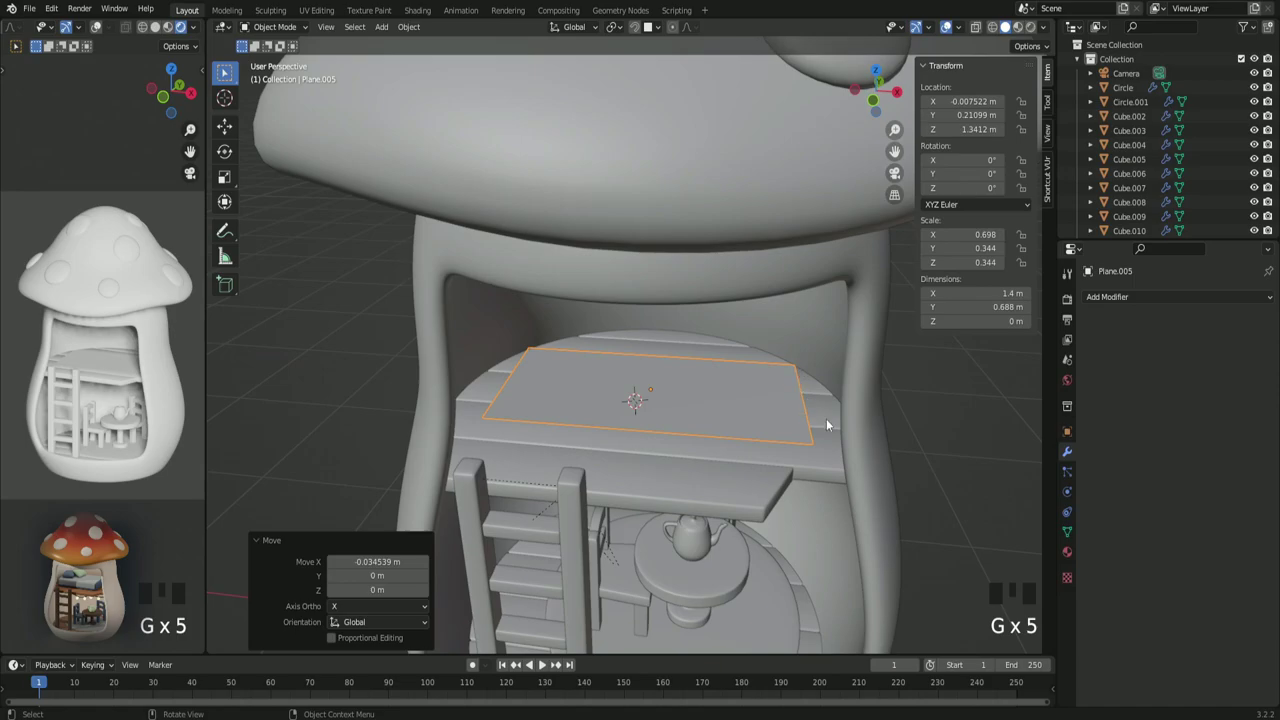
scroll(down, 3)
drag(874, 472, 860, 451)
scroll(up, 3)
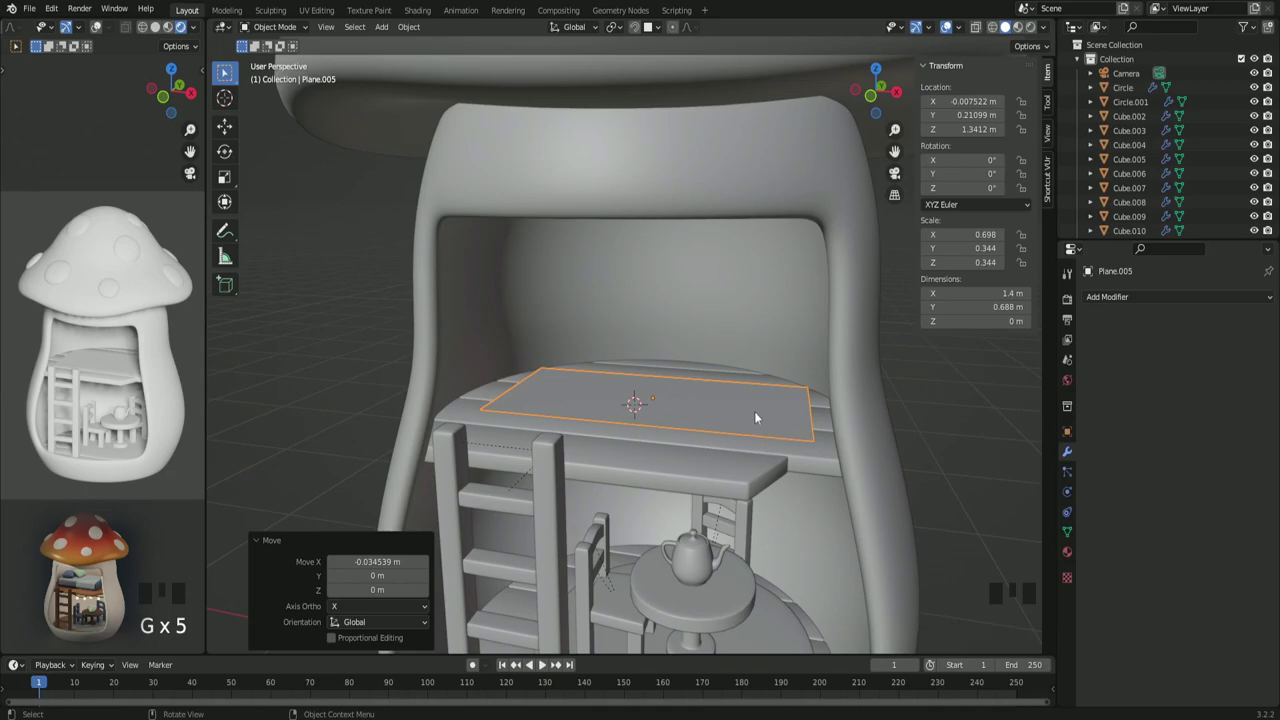
Step: Extrude the plane upward in Edit Mode into a mattress block about 0.2 m thick
key(Tab)
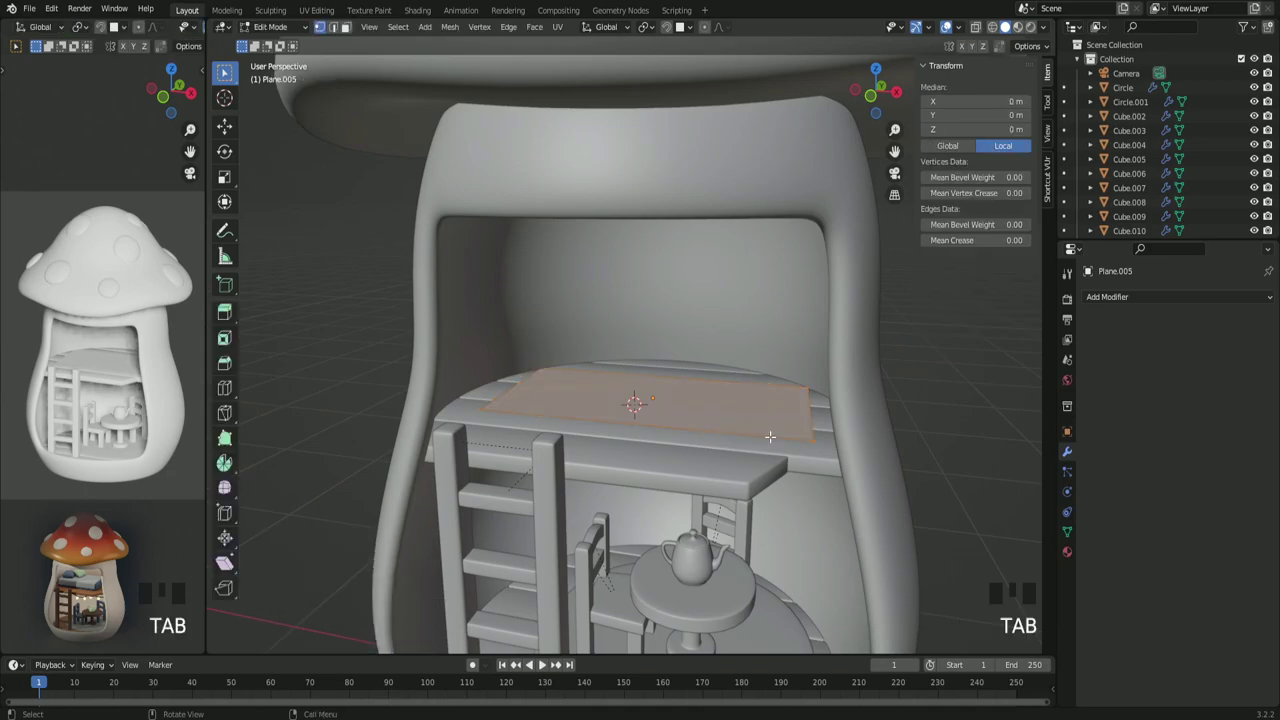
key(KP_1)
key(e)
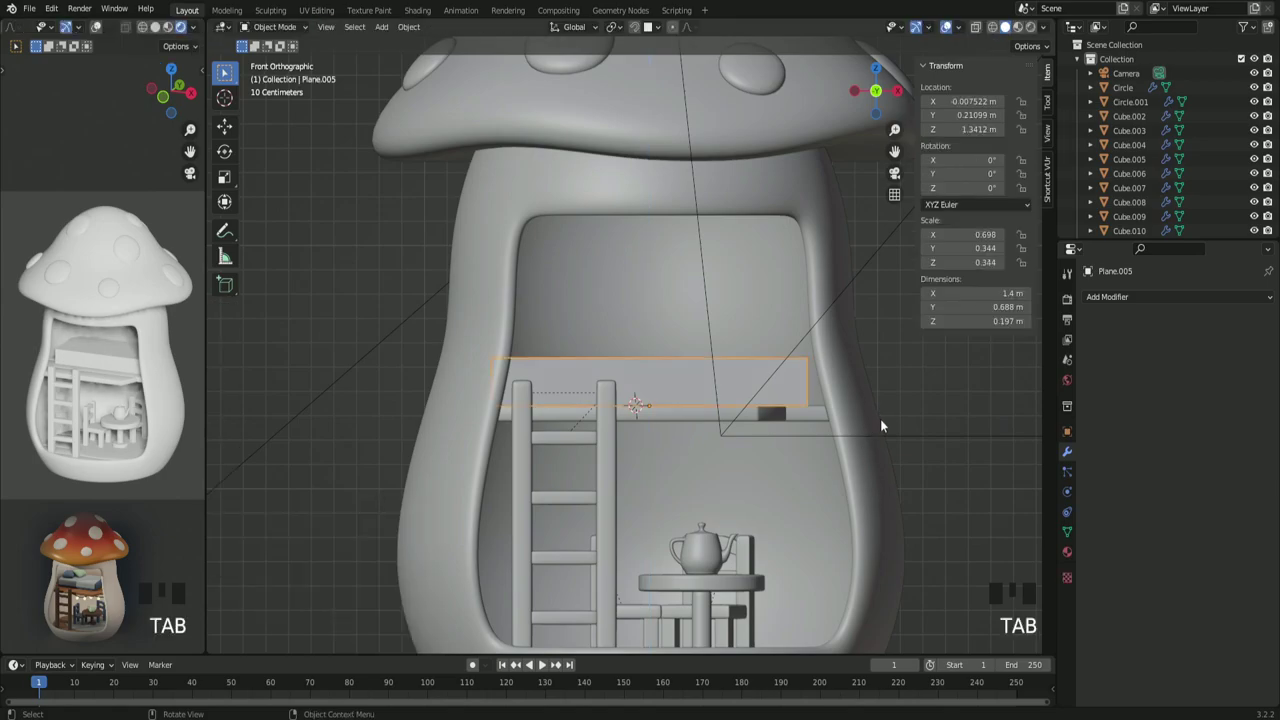
drag(882, 430, 640, 505)
scroll(down, 3)
drag(639, 495, 613, 538)
Step: Copy the chair cushion's bevel and subdivision modifiers onto the mattress with Ctrl+L
click(613, 538)
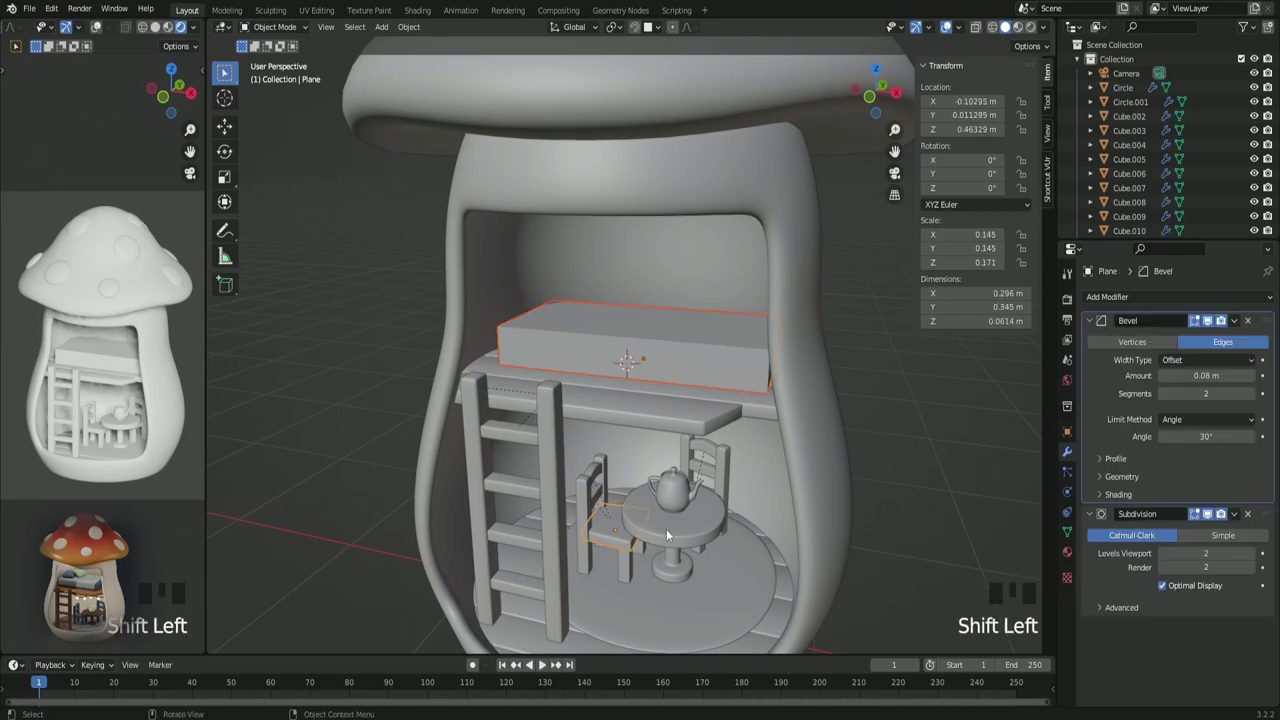
key(ctrl+l)
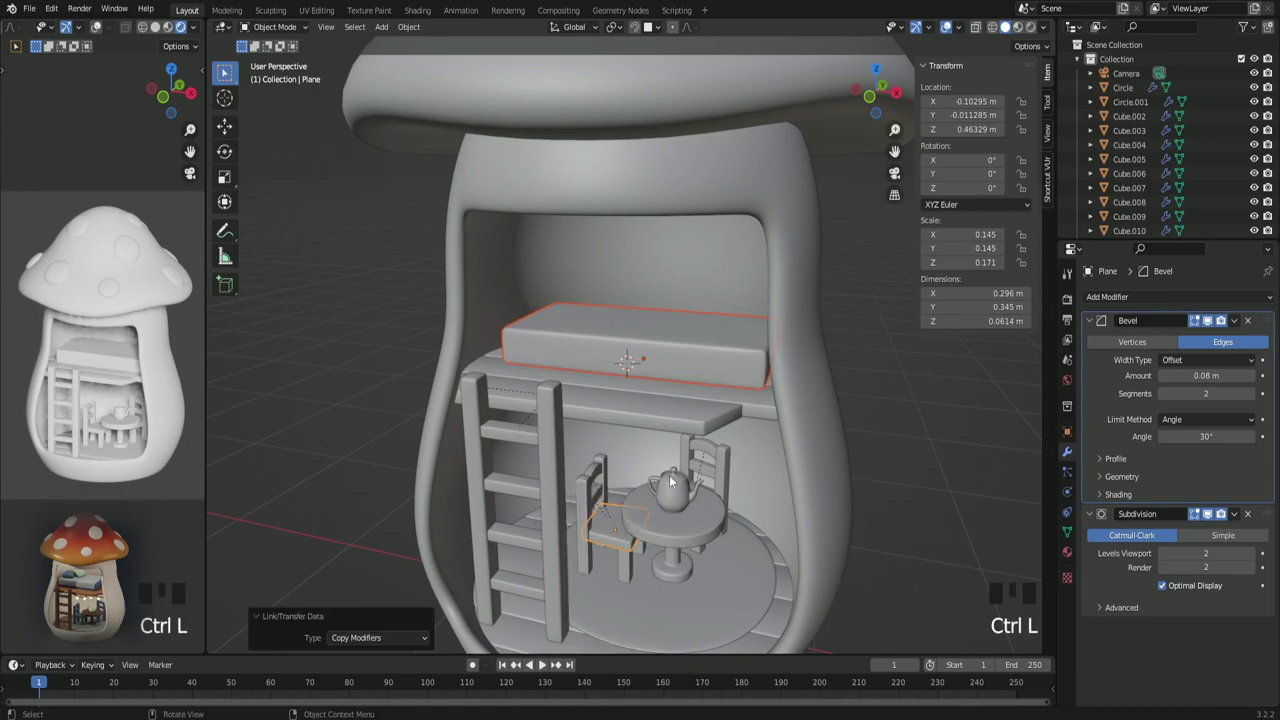
scroll(up, 3)
click(841, 402)
key(ctrl+z)
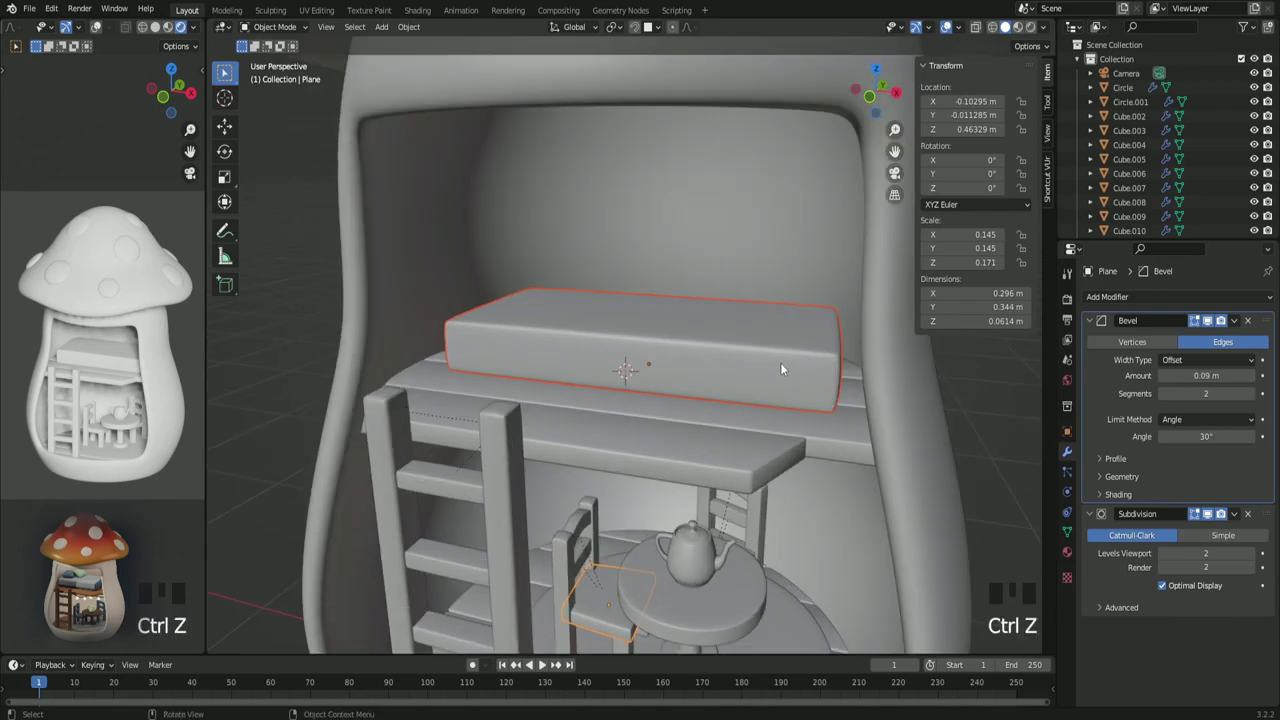
click(786, 368)
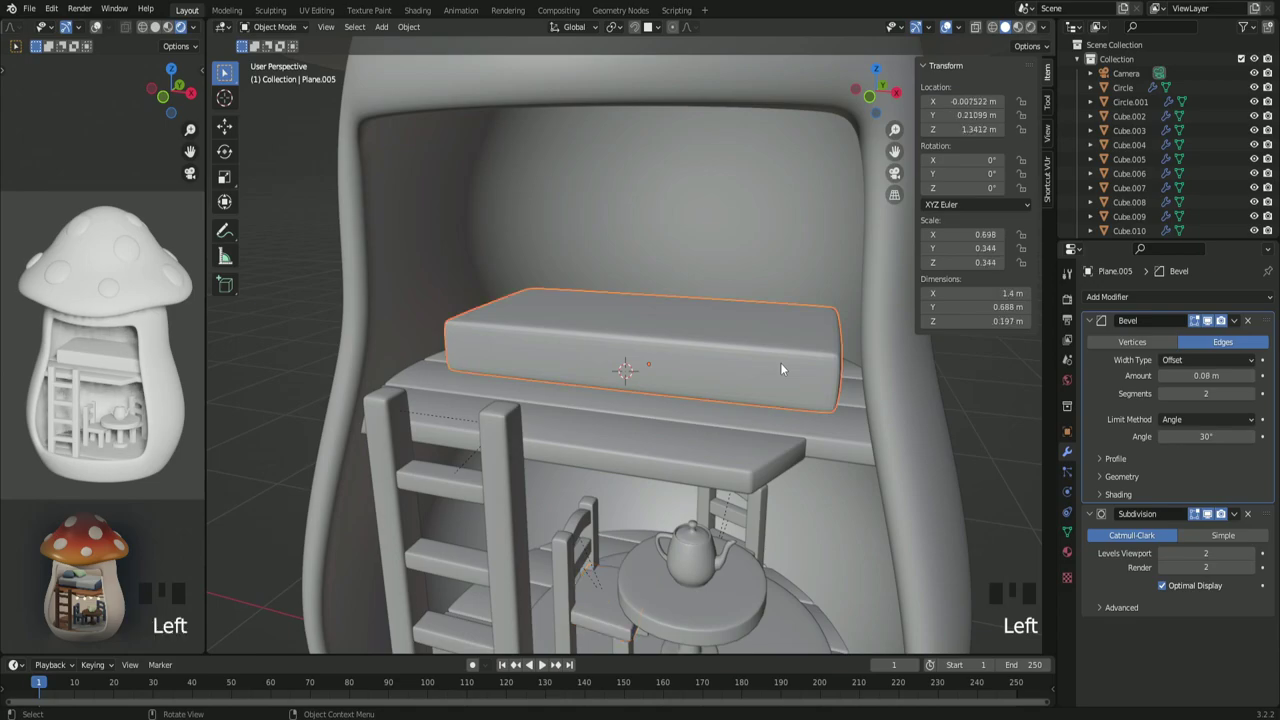
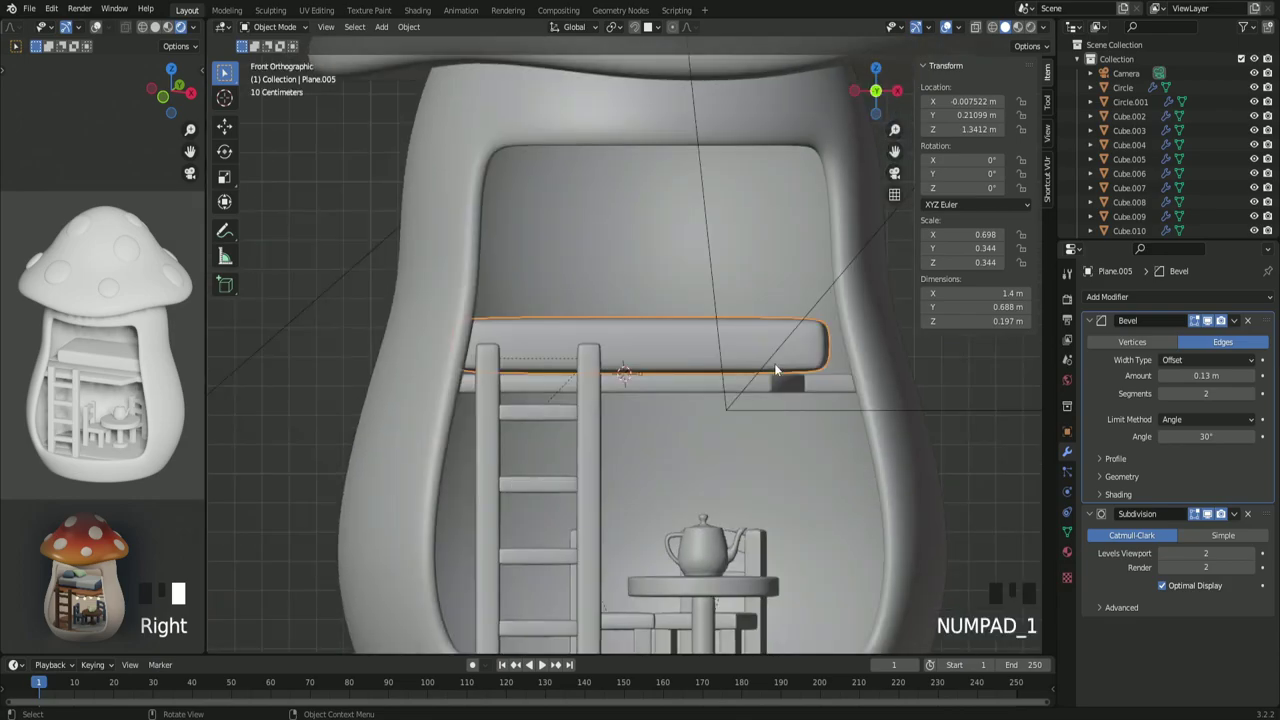
Step: Scale the rounded mattress taller on Z and settle it onto the loft platform
scroll(up, 3)
scroll(up, 3)
key(s)
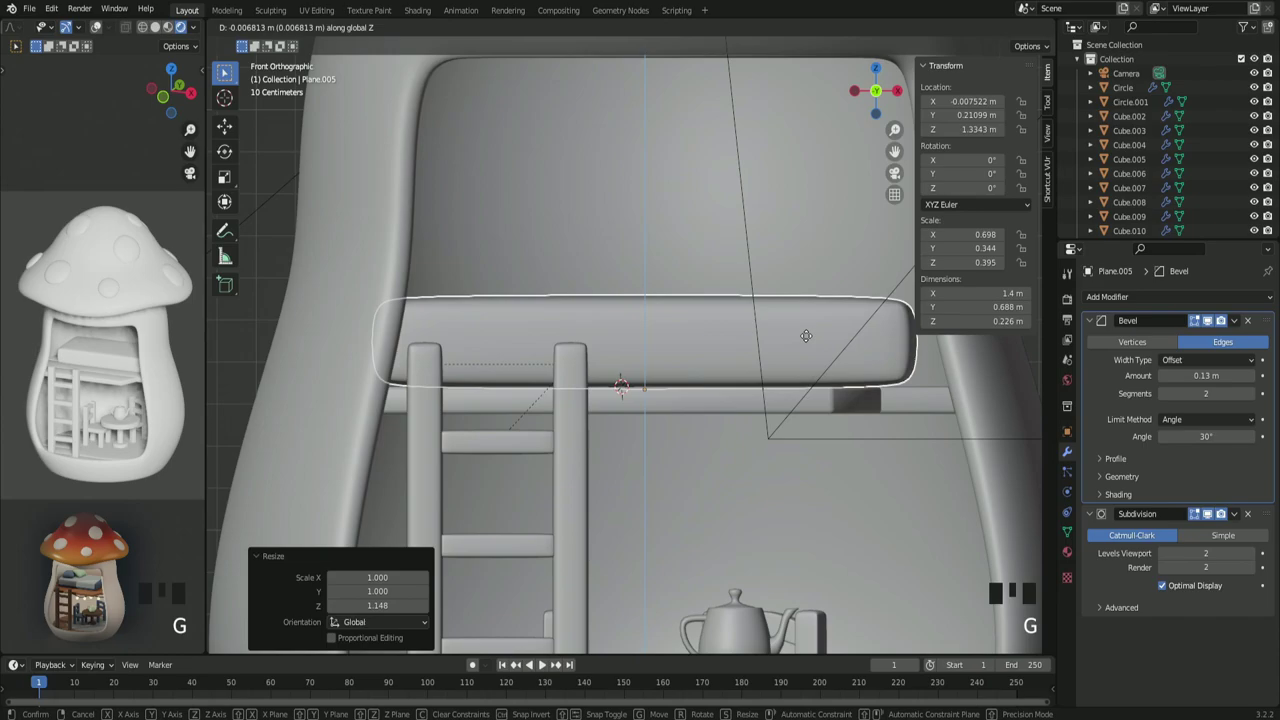
click(861, 482)
scroll(down, 3)
drag(849, 482, 732, 391)
Step: Slide the mattress sideways and back so it sits better on the loft
scroll(up, 3)
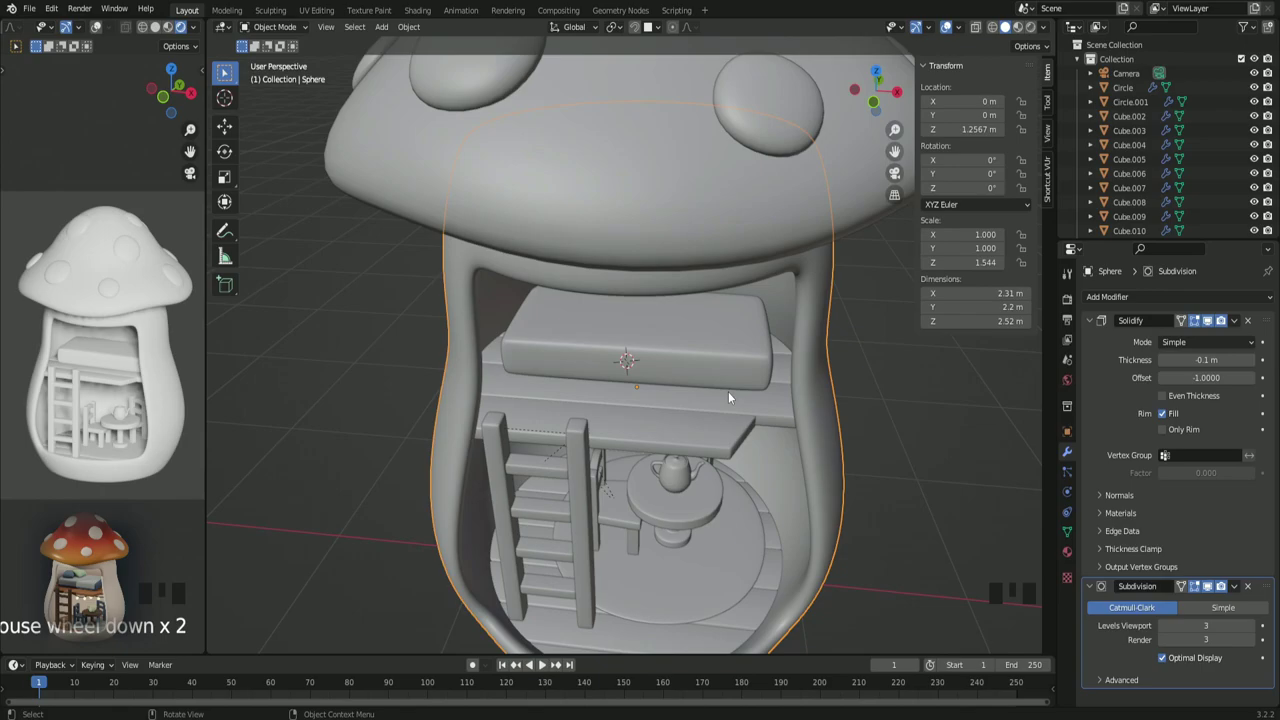
click(735, 371)
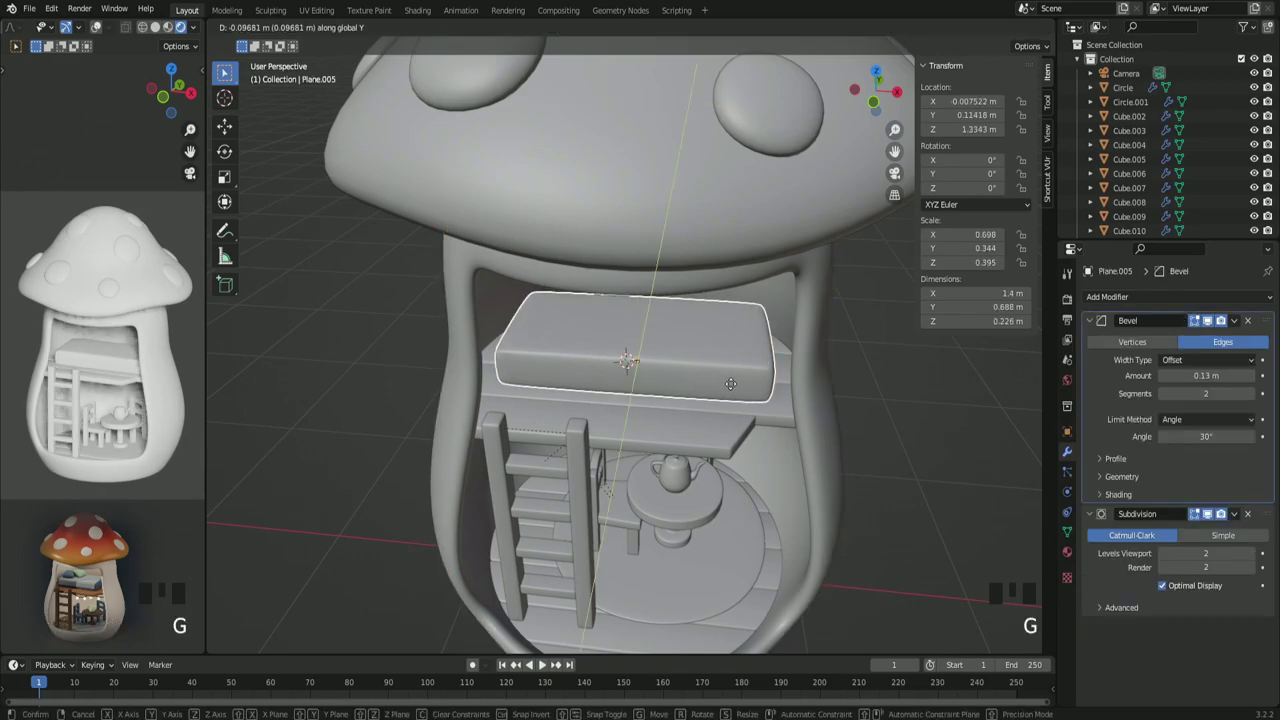
scroll(up, 3)
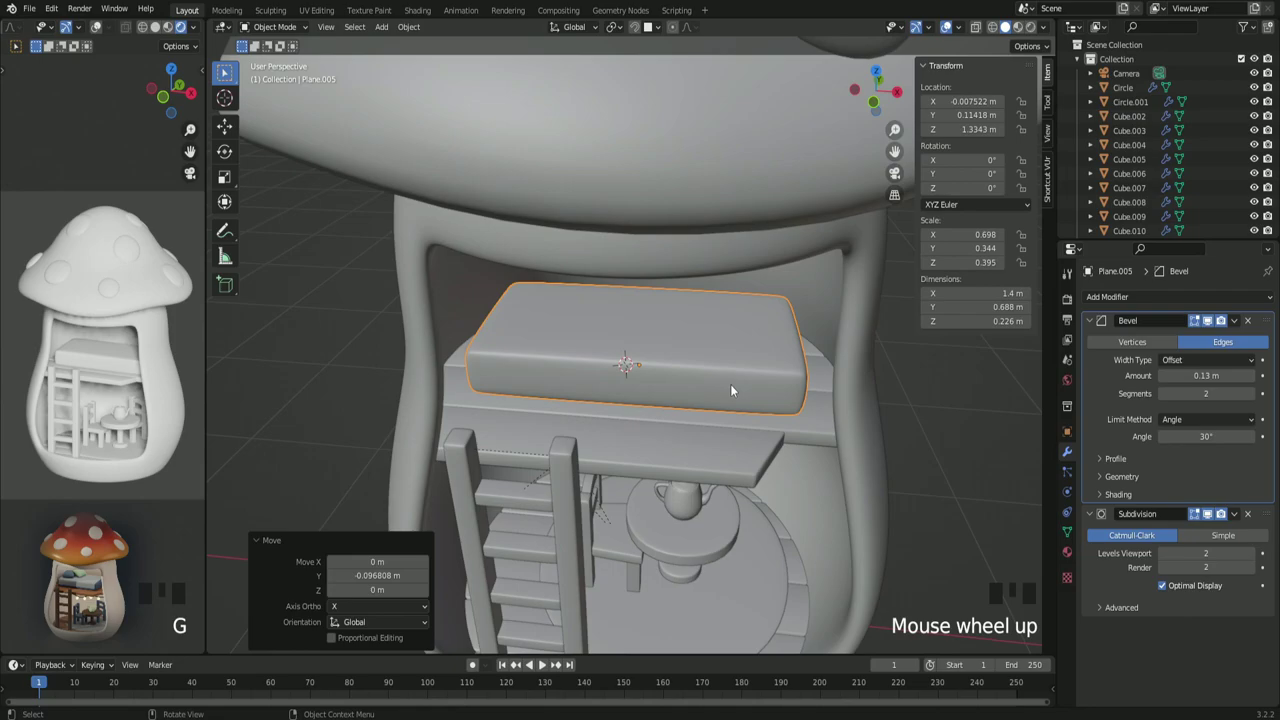
drag(921, 552, 926, 537)
key(g)
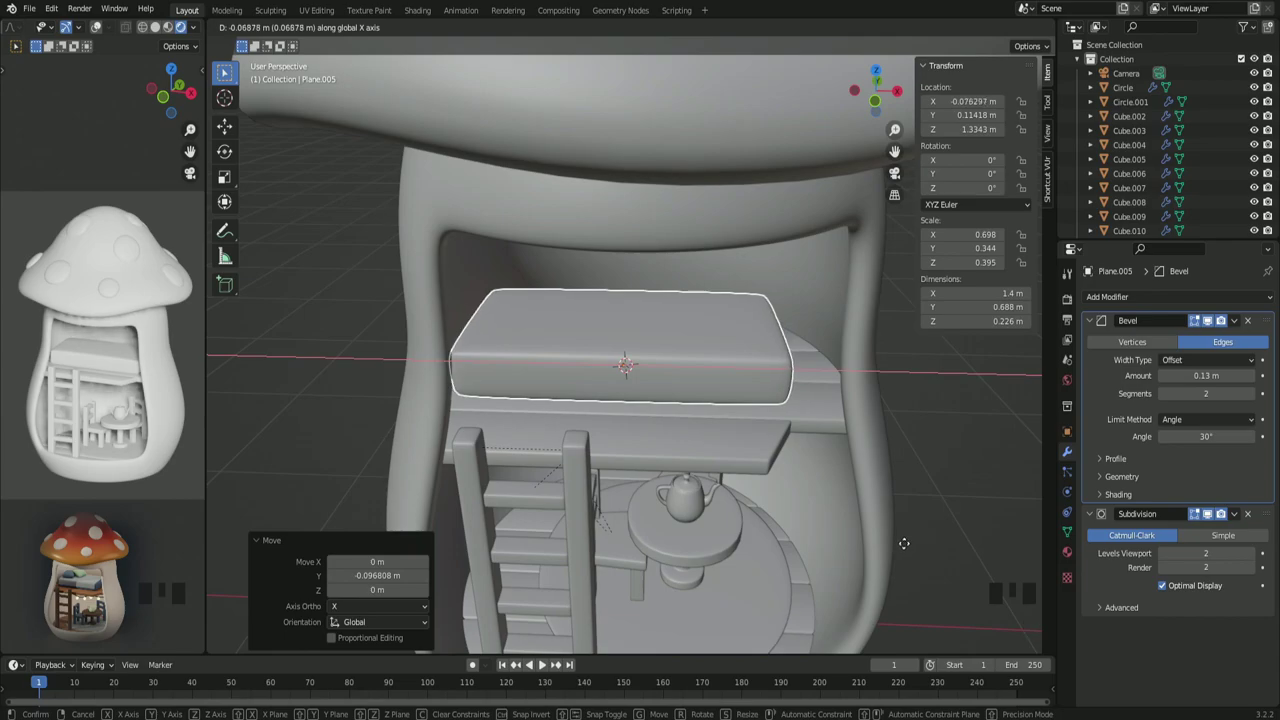
click(950, 499)
Step: Select the outer mushroom shell and cap pieces and hide them
scroll(down, 3)
drag(935, 503, 780, 422)
scroll(down, 3)
drag(797, 415, 478, 100)
click(478, 100)
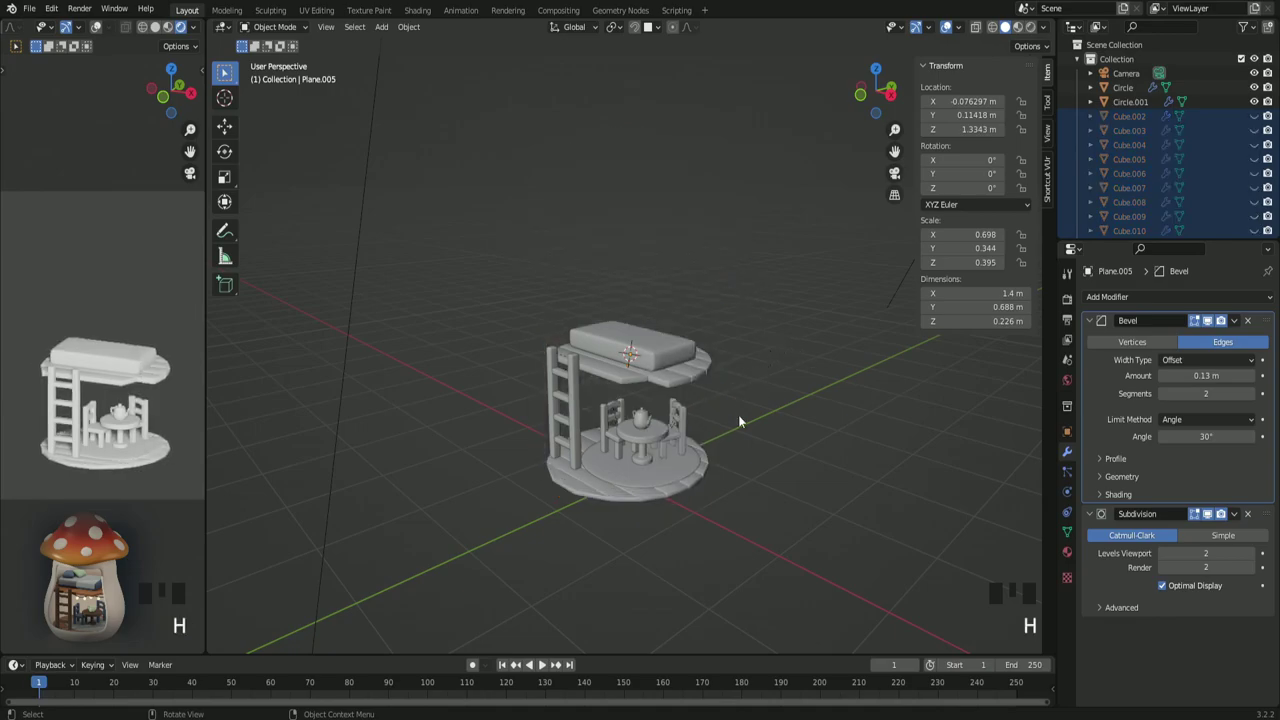
Step: Make the mattress narrower by scaling it along X
scroll(up, 3)
drag(689, 424, 704, 384)
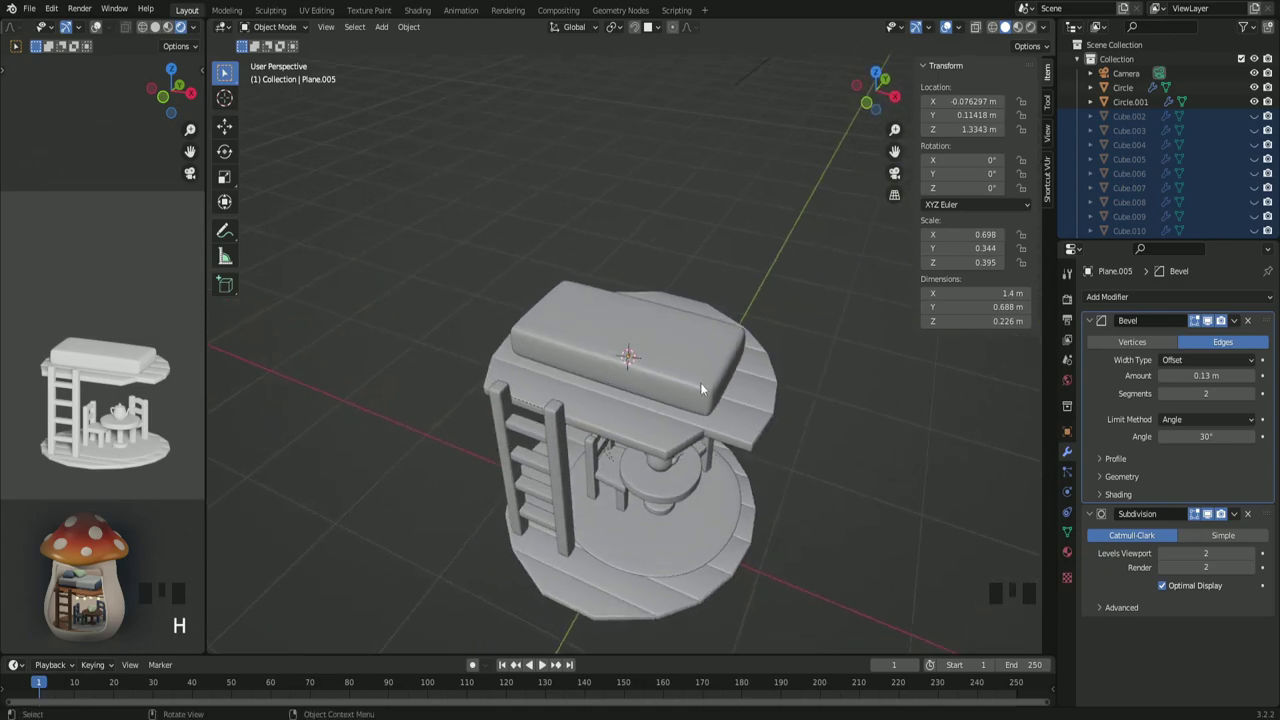
click(704, 381)
drag(709, 405, 793, 367)
key(s)
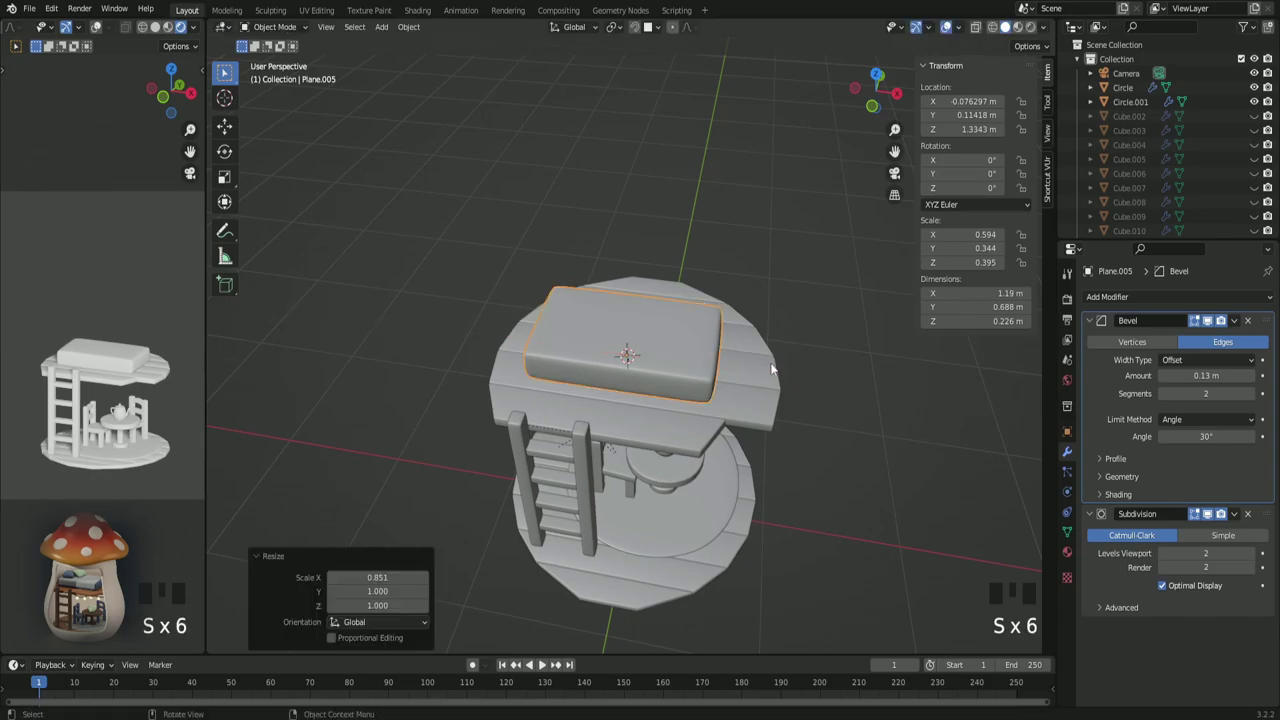
key(s)
Step: In top view, move the mattress sideways along X into its final spot on the loft
key(KP_7)
scroll(up, 3)
key(g)
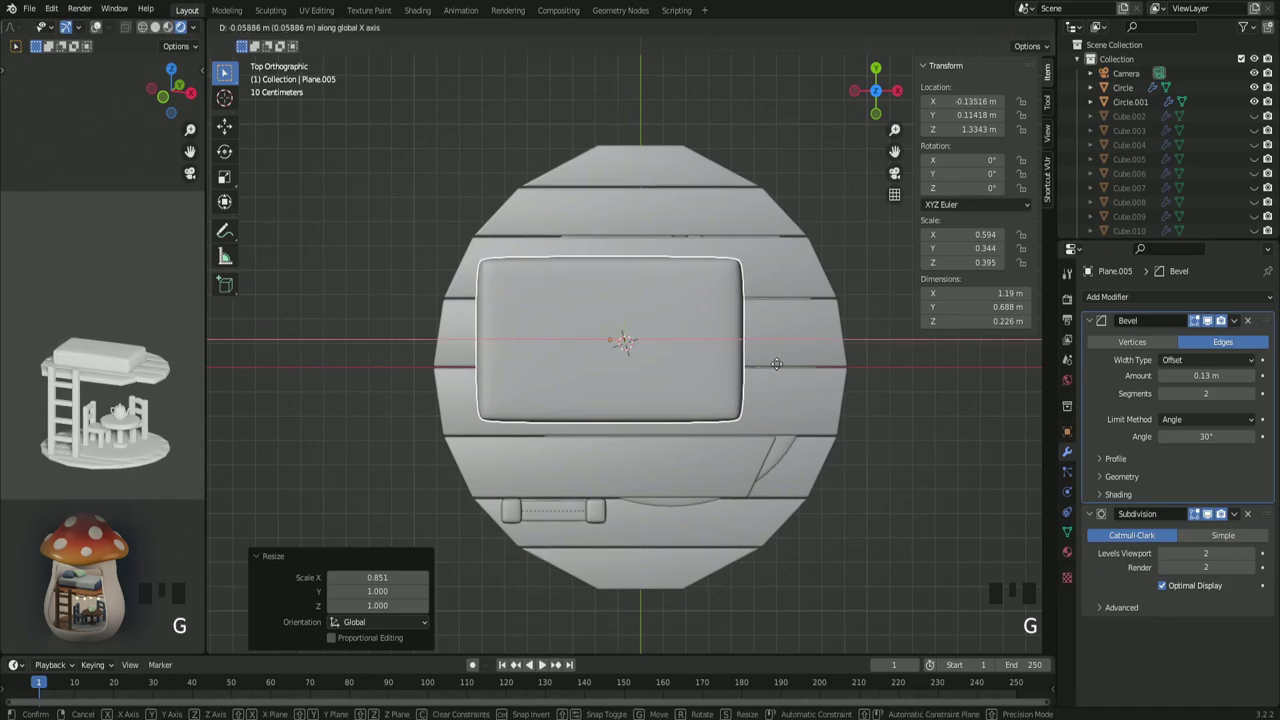
key(g)
scroll(down, 3)
drag(778, 369, 758, 293)
scroll(up, 3)
key(KP_7)
click(503, 183)
scroll(up, 3)
drag(614, 343, 640, 312)
Step: Add a new plane and scale it down to a 0.72 m square over the middle of the mattress
key(shift+a)
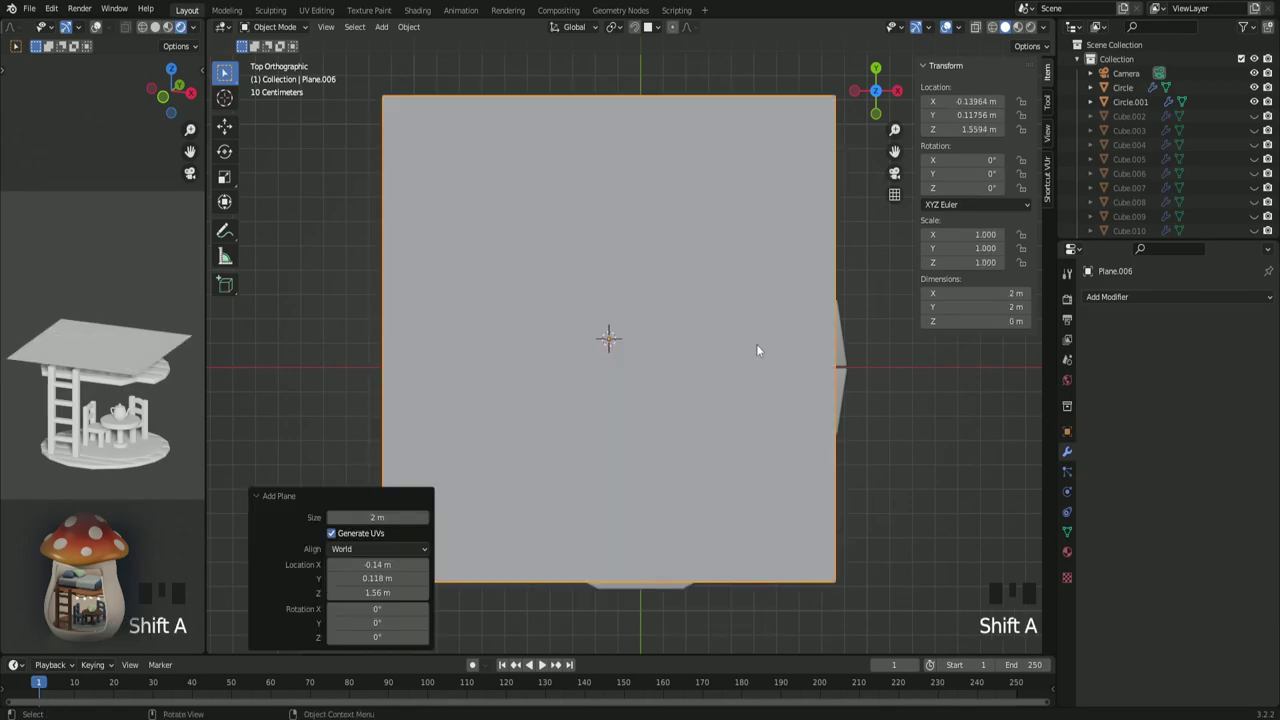
key(s)
key(s)
key(s)
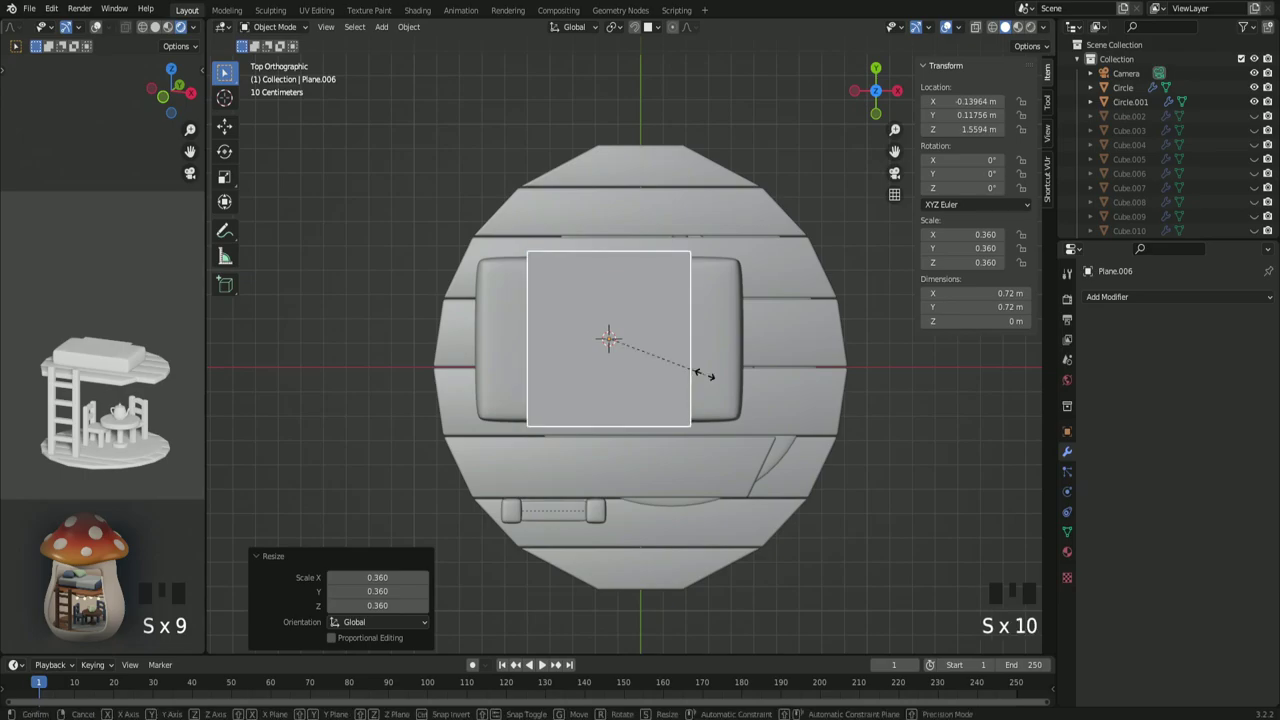
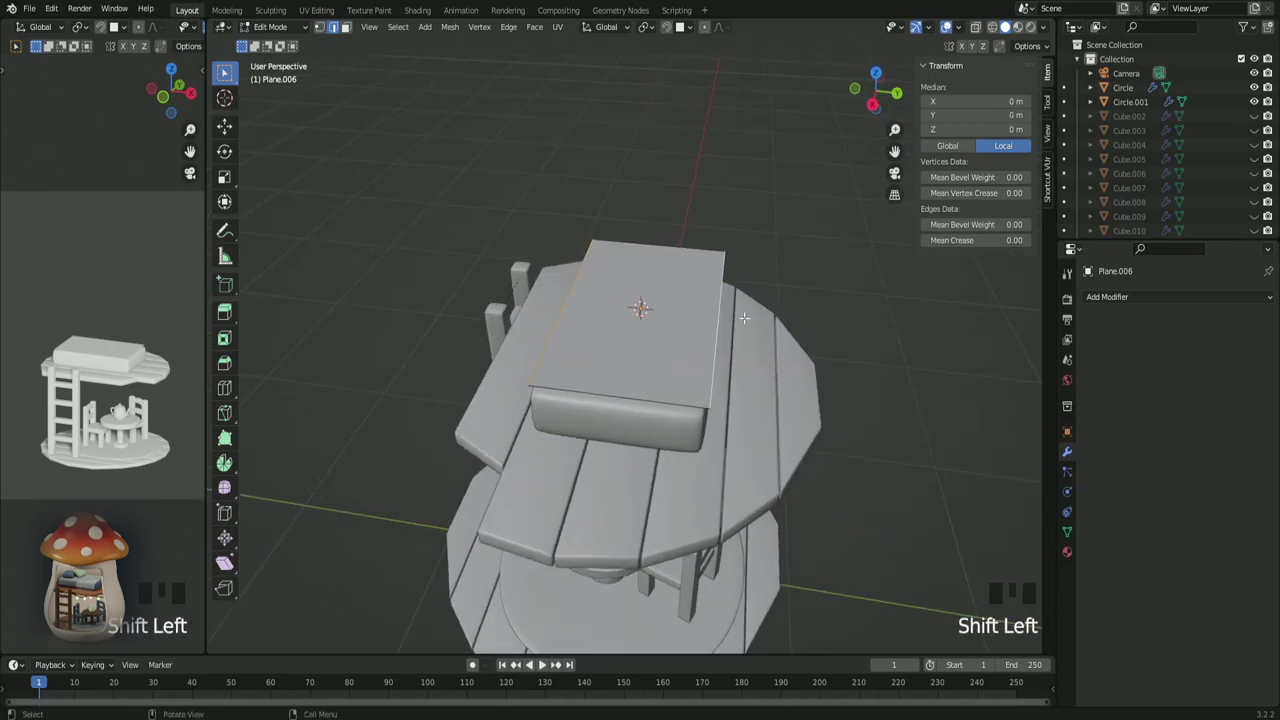
Step: In right view, extrude the plane upward into a block about 1.09 × 0.68 × 0.16 m
key(KP_3)
scroll(up, 3)
scroll(up, 3)
scroll(up, 3)
key(e)
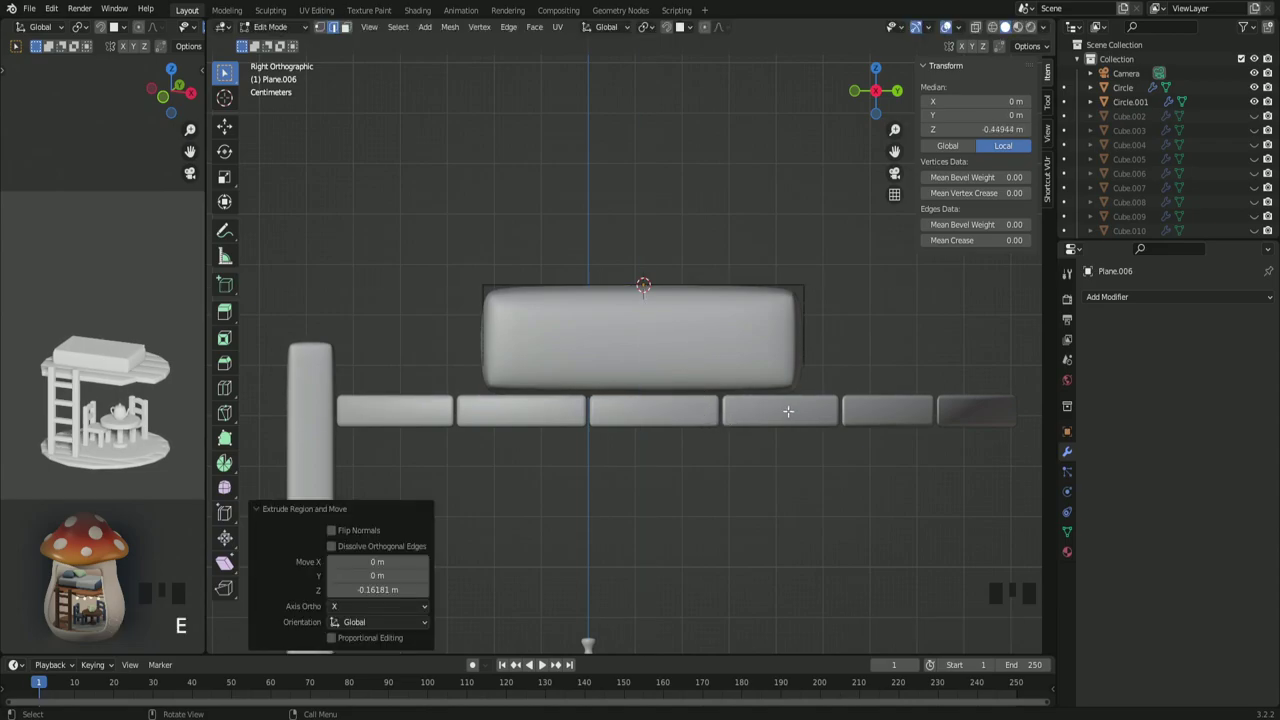
drag(793, 407, 778, 412)
key(KP_3)
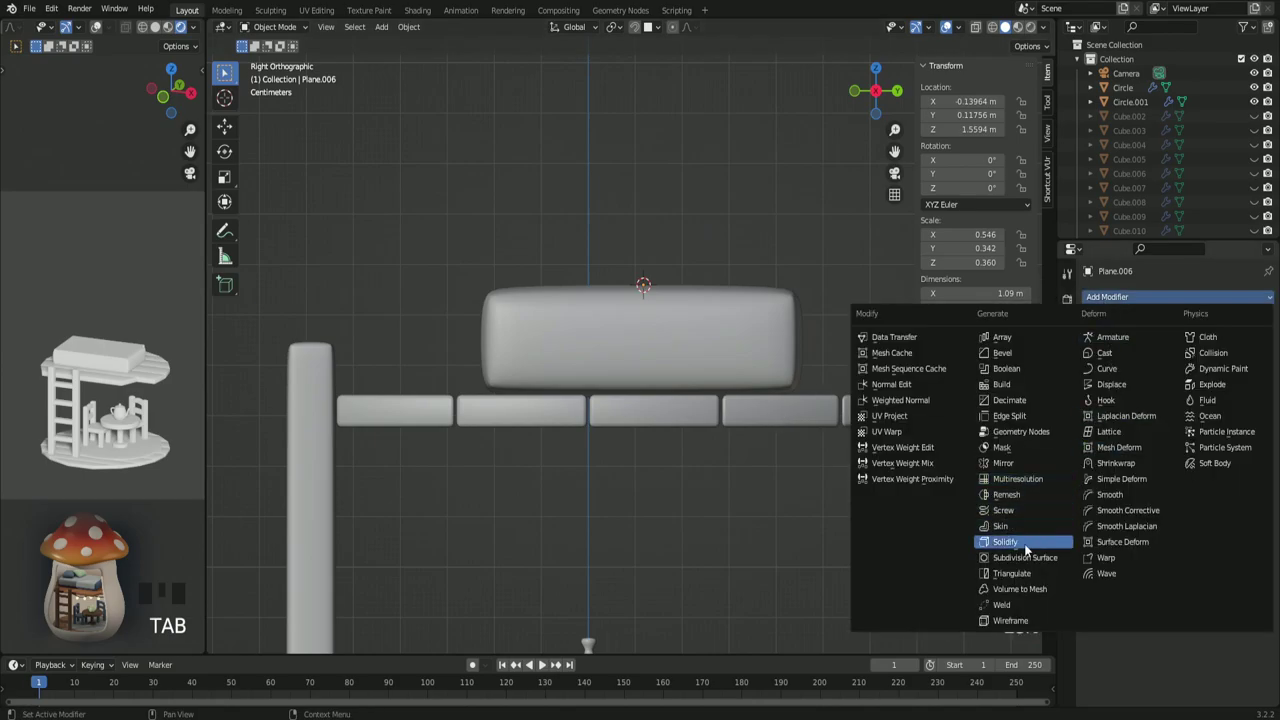
Step: Scale the block on Y and give it a 0.03 m Solidify shell with Even Thickness
drag(1031, 545, 932, 459)
scroll(up, 3)
scroll(up, 3)
scroll(up, 3)
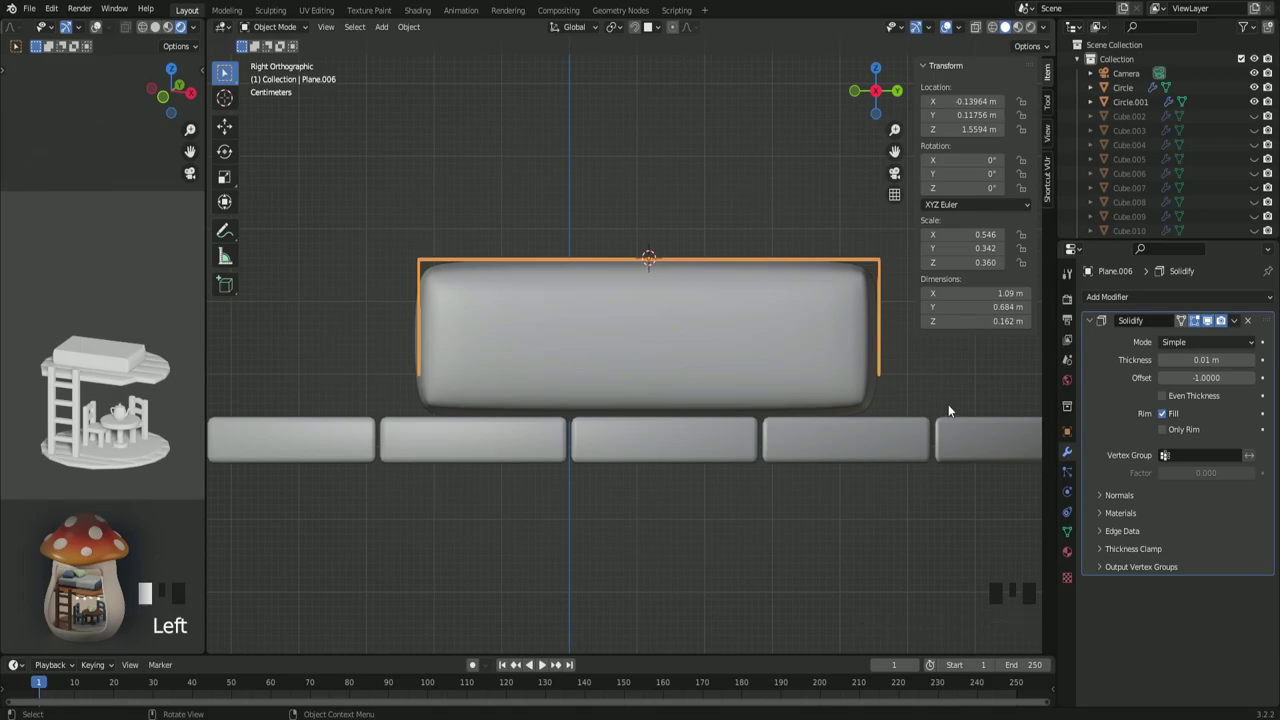
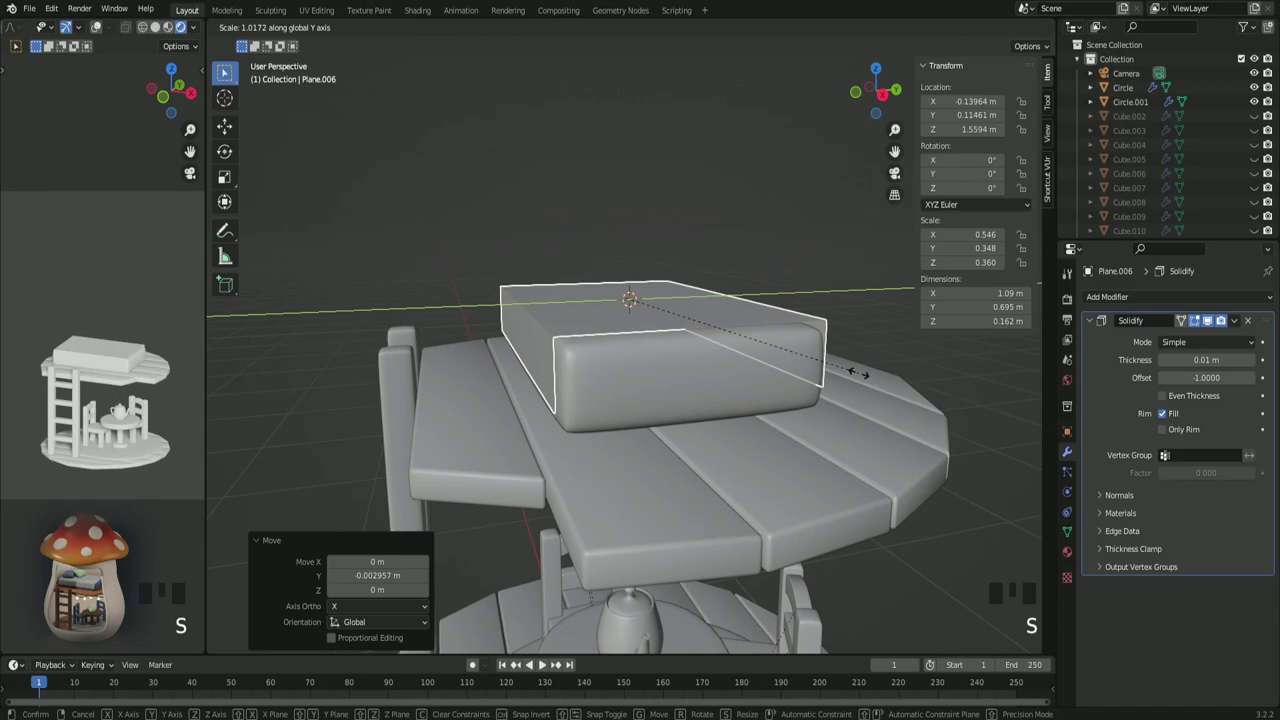
drag(819, 392, 827, 383)
scroll(up, 3)
scroll(up, 3)
middle_click(831, 378)
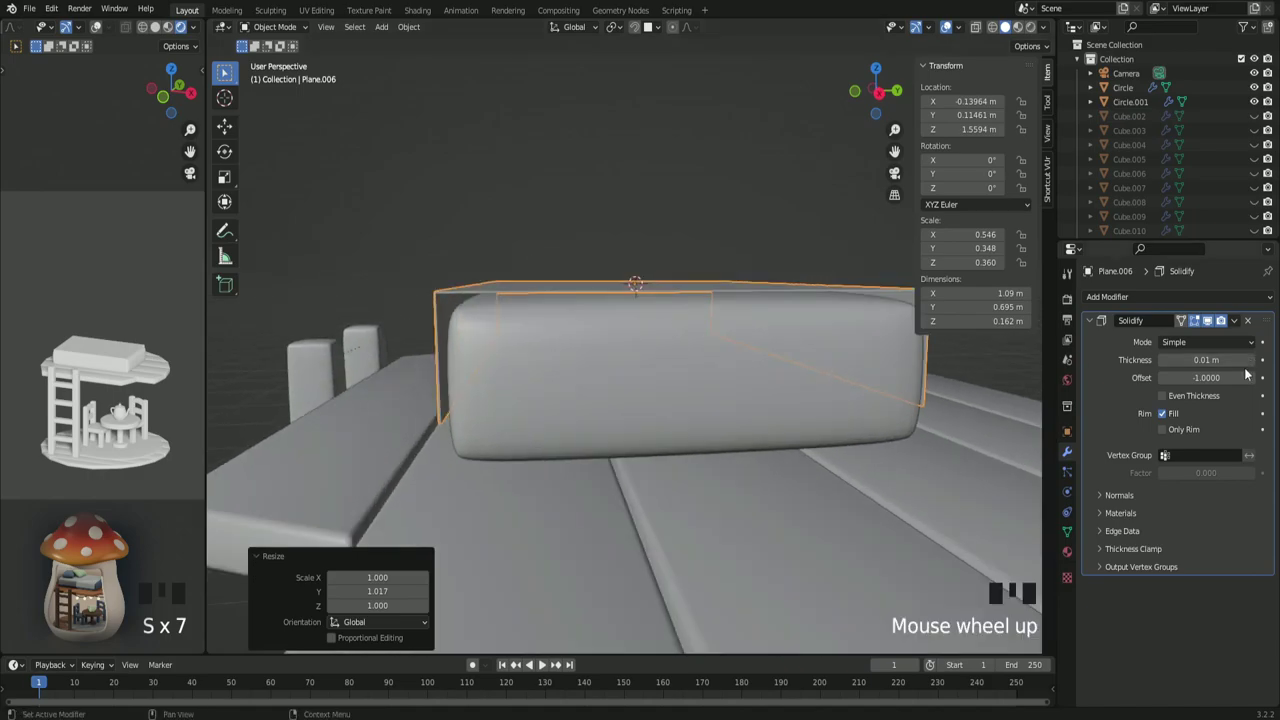
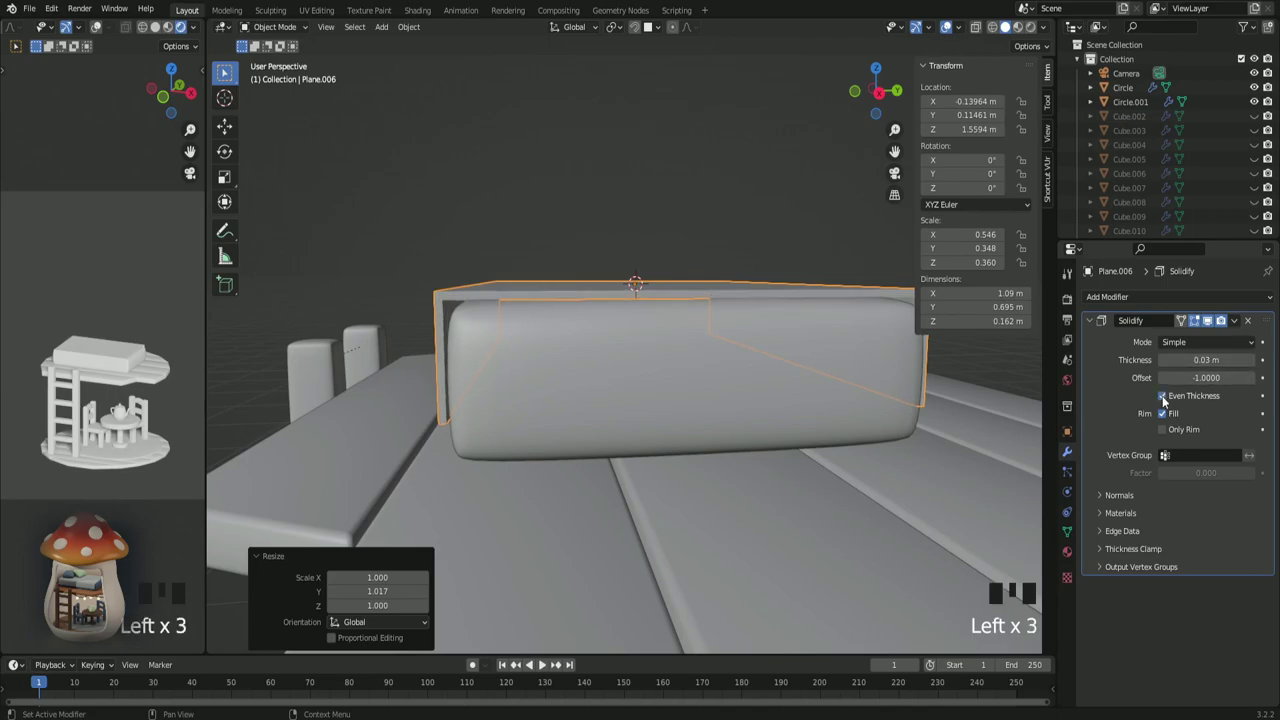
Step: Add a Subdivision Surface modifier to smooth the covering into a soft rounded slab
drag(960, 448, 958, 457)
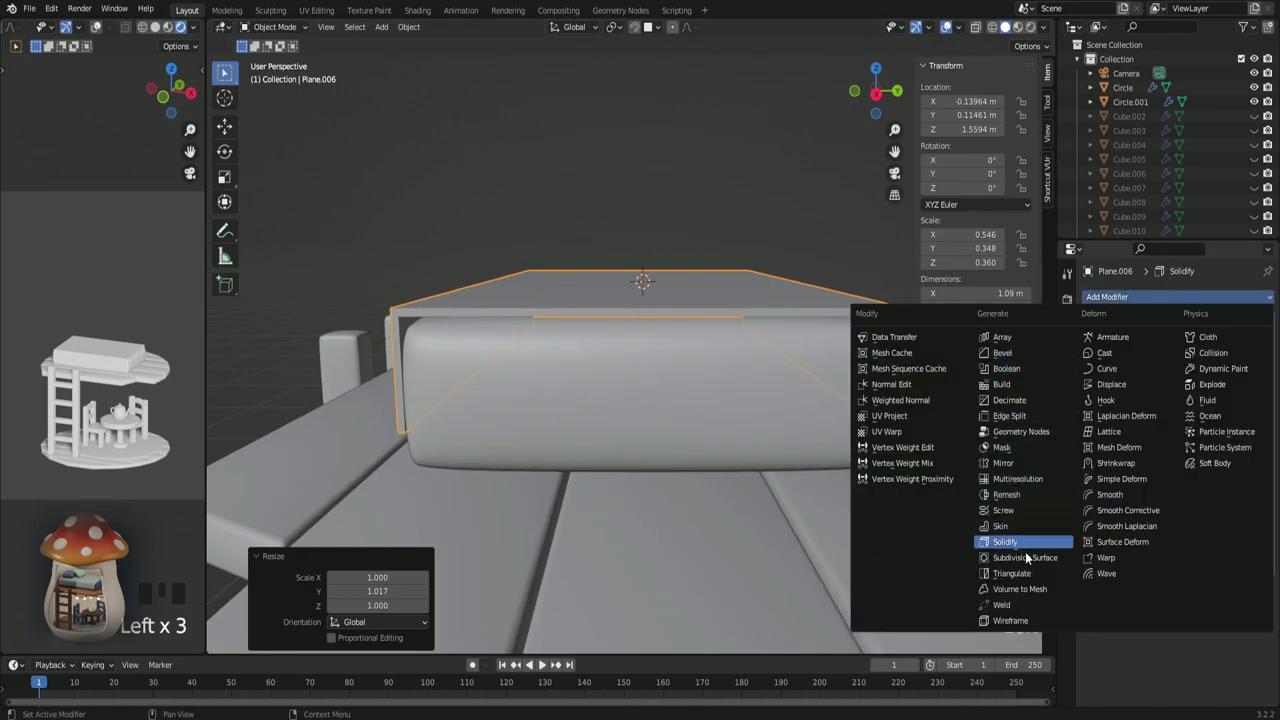
drag(1032, 559, 1059, 569)
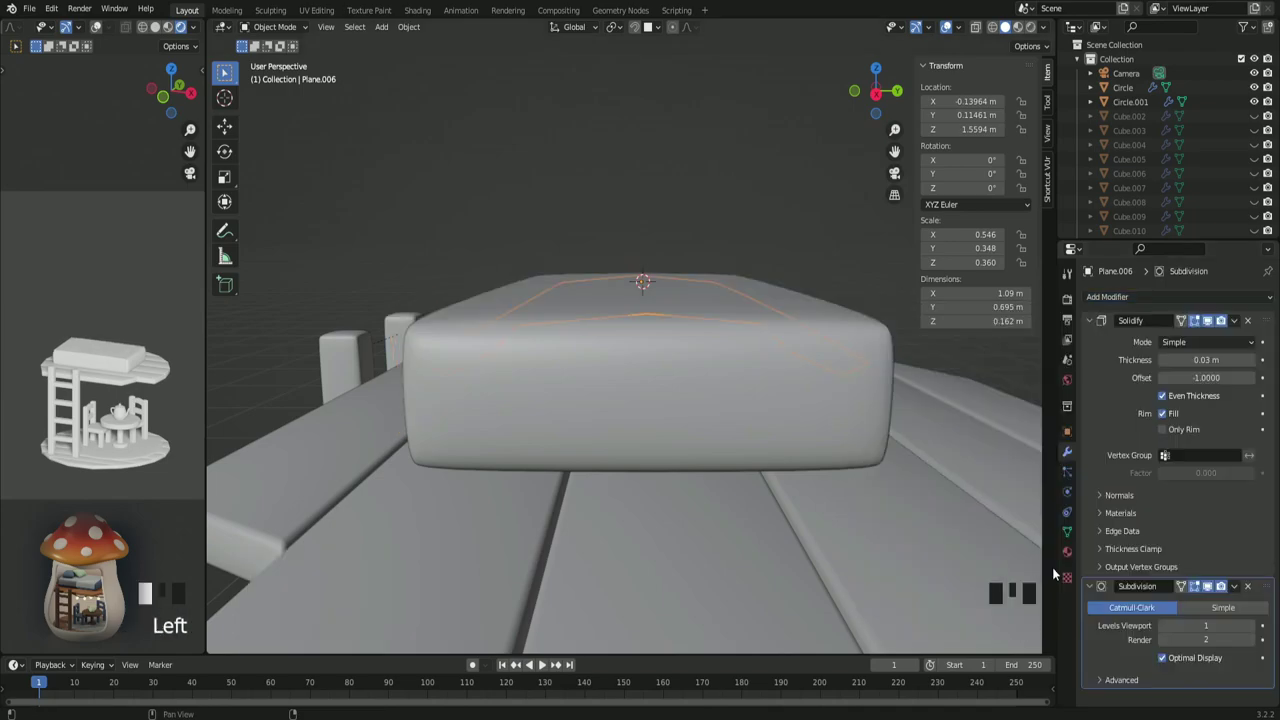
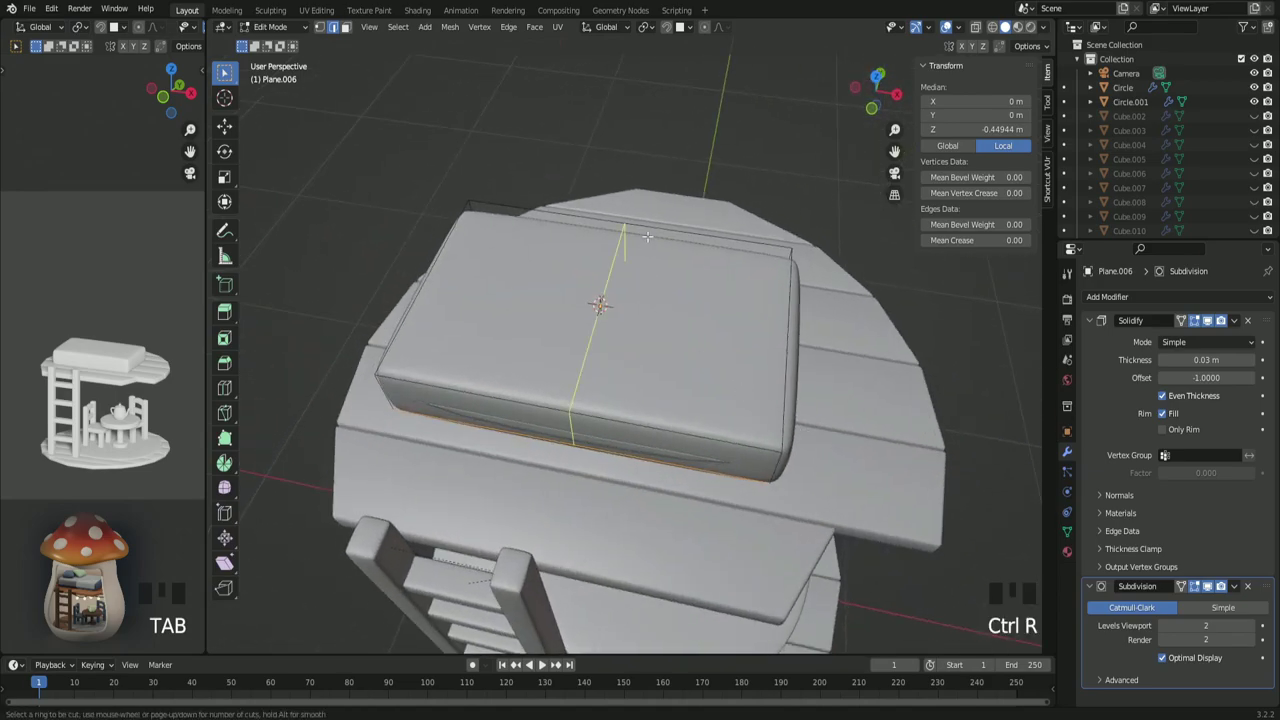
Step: Insert a single loop cut across the middle of the mattress covering
key(ctrl+r)
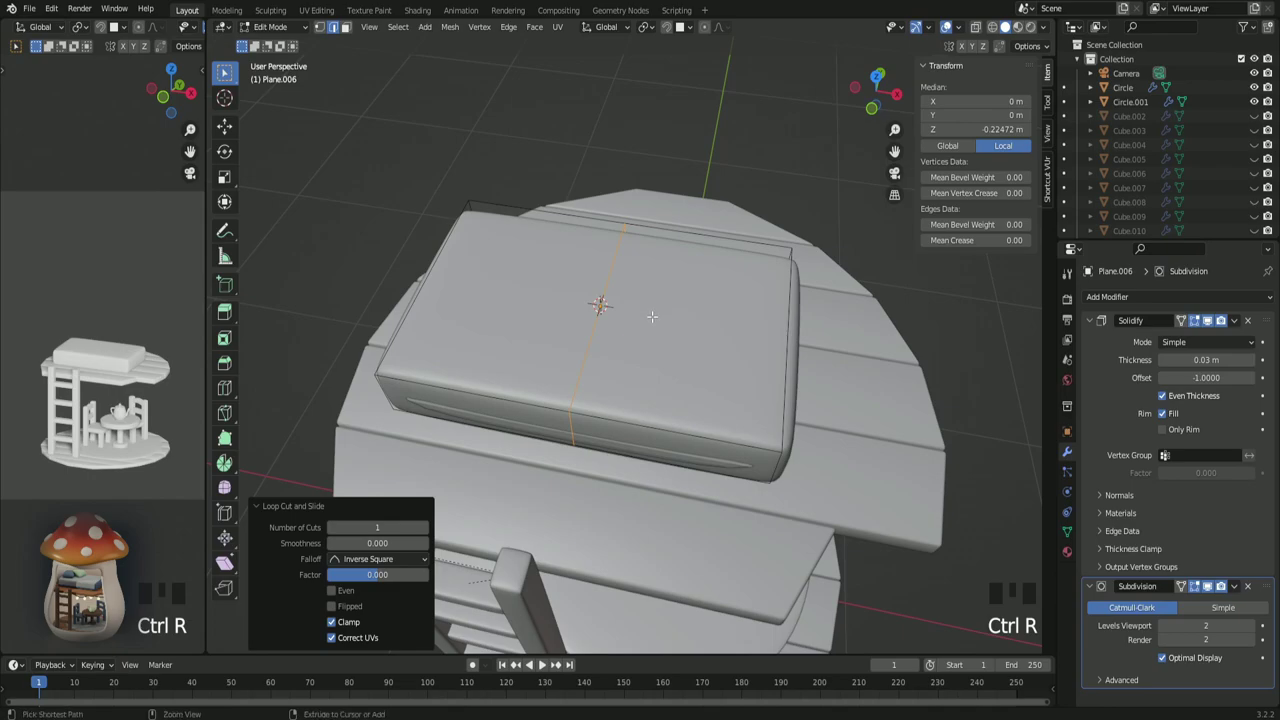
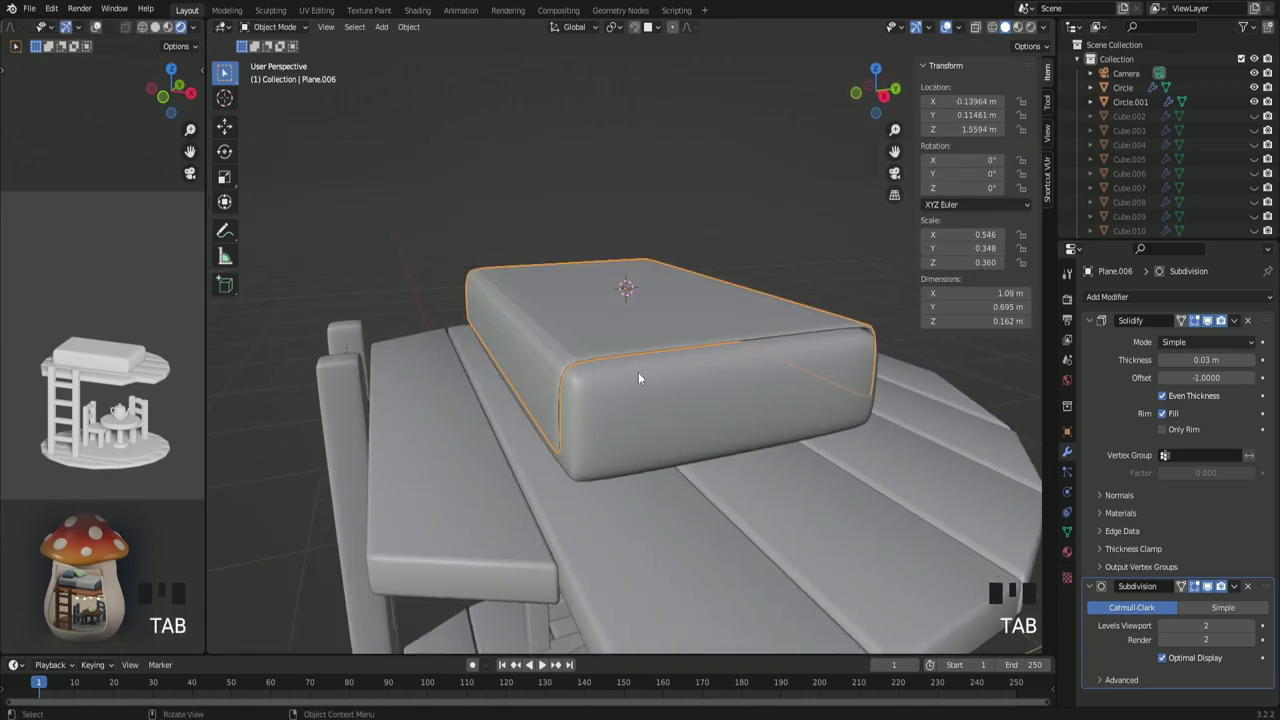
Step: Raise the mattress covering's Solidify modifier thickness to 0.05 m
drag(640, 319, 498, 201)
click(498, 201)
drag(482, 455, 596, 472)
scroll(down, 3)
drag(707, 446, 693, 453)
scroll(up, 3)
click(705, 370)
drag(786, 464, 668, 430)
scroll(up, 3)
click(1257, 361)
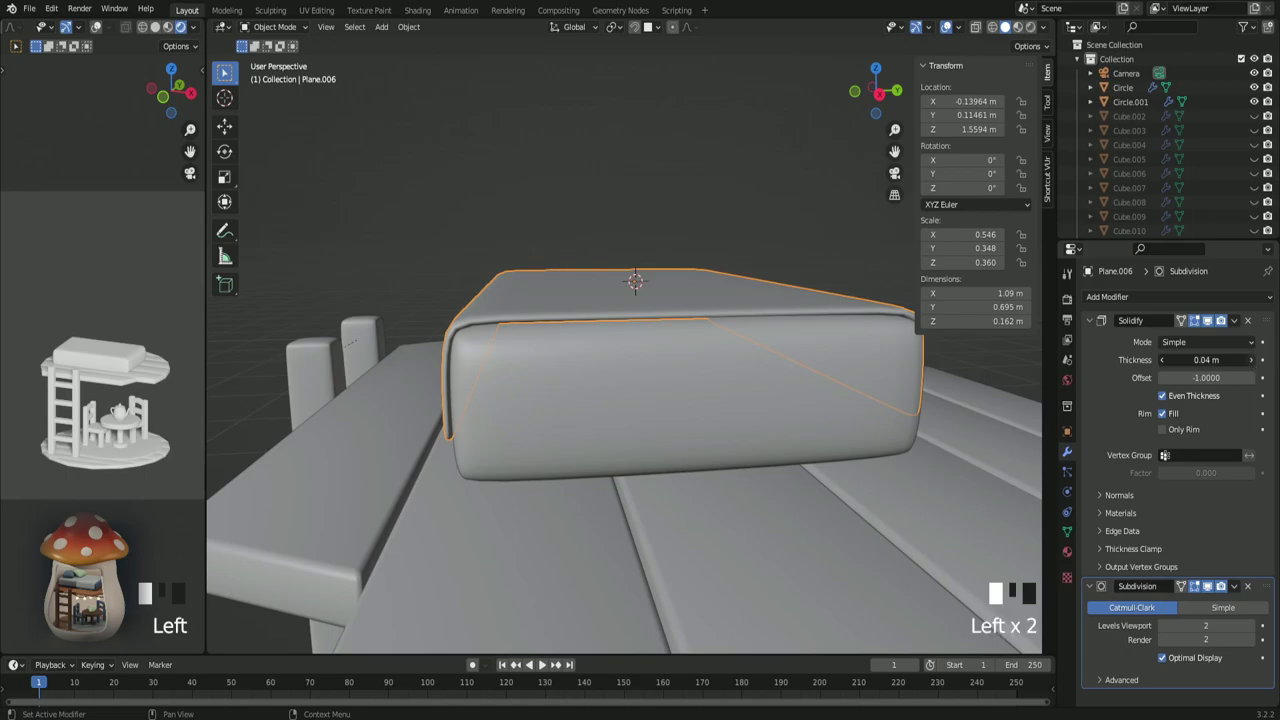
Step: View the mattress top and mark the spot at its head for the new object
scroll(down, 3)
drag(867, 394, 515, 306)
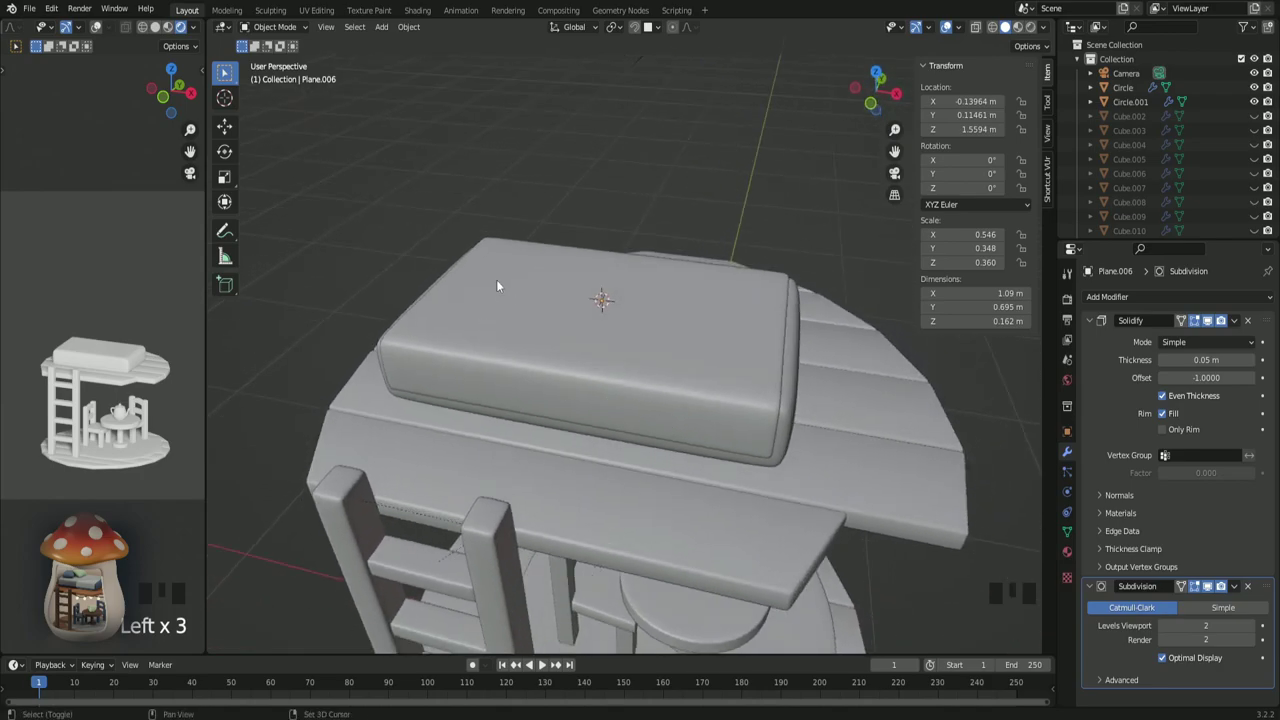
right_click(500, 282)
Step: Add a cube and scale it into a flat pillow block about 0.29 × 0.37 × 0.13 m
key(shift+a)
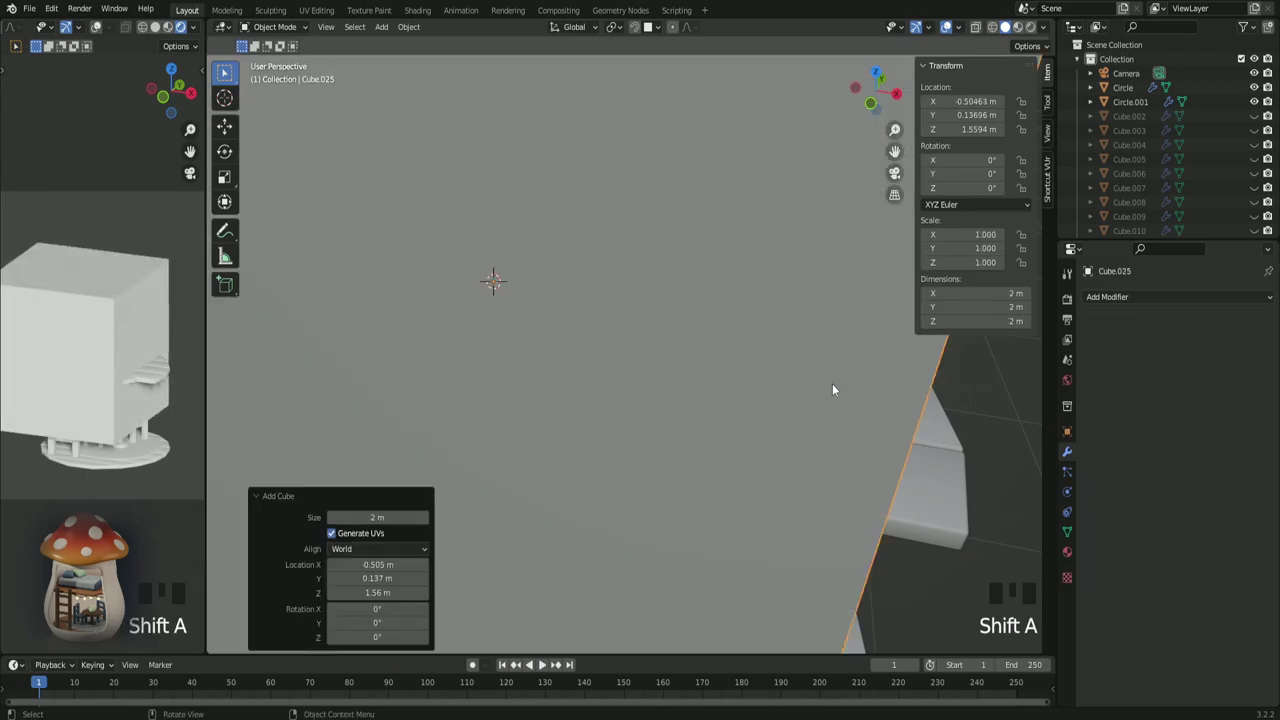
key(s)
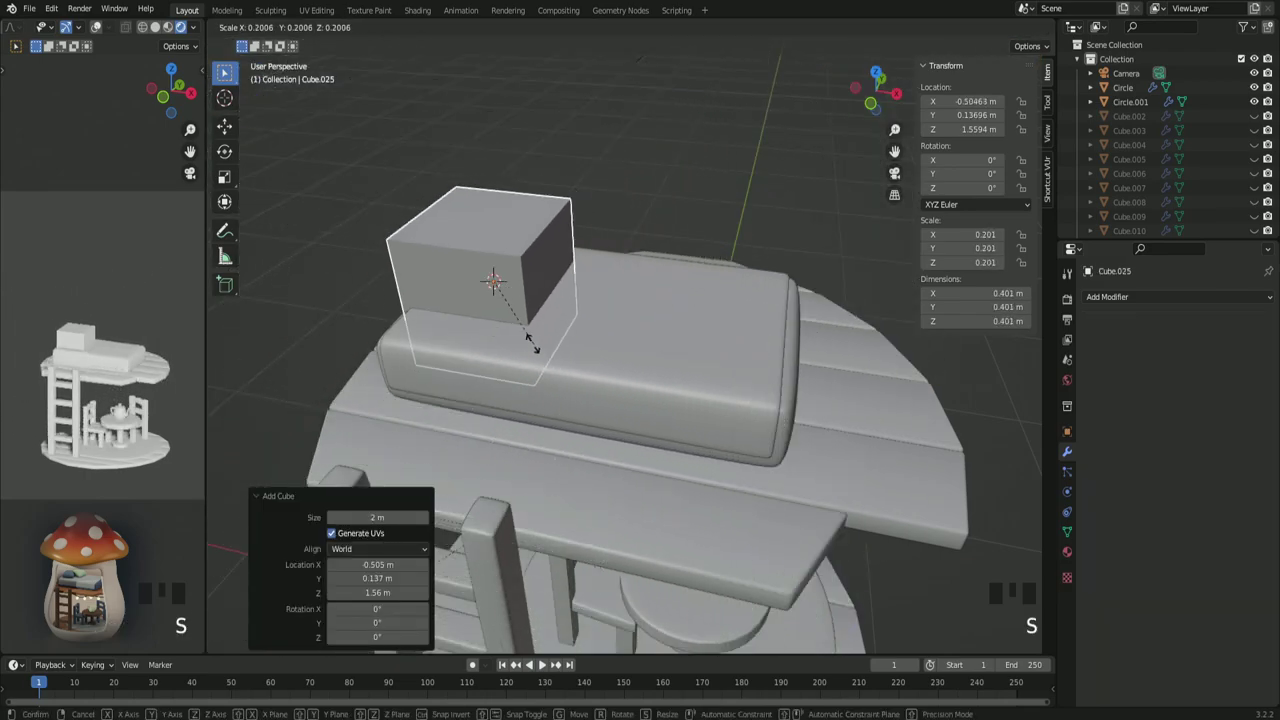
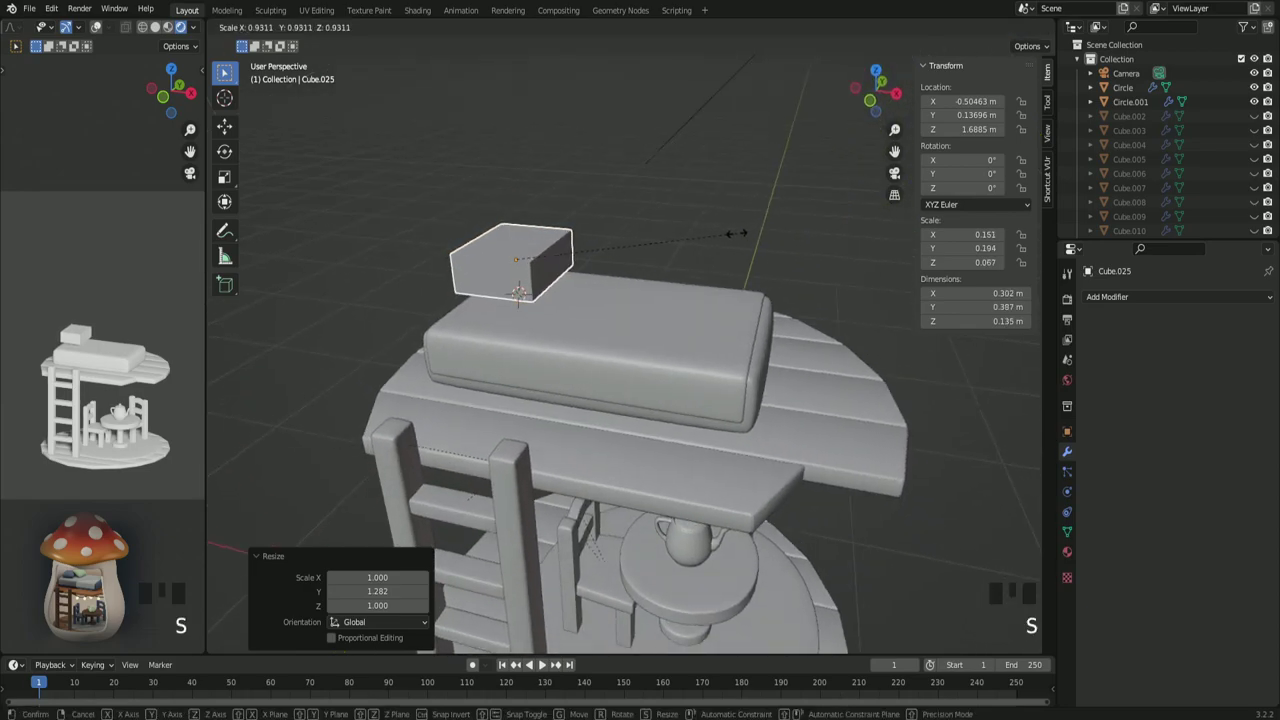
drag(737, 251, 717, 272)
key(KP_7)
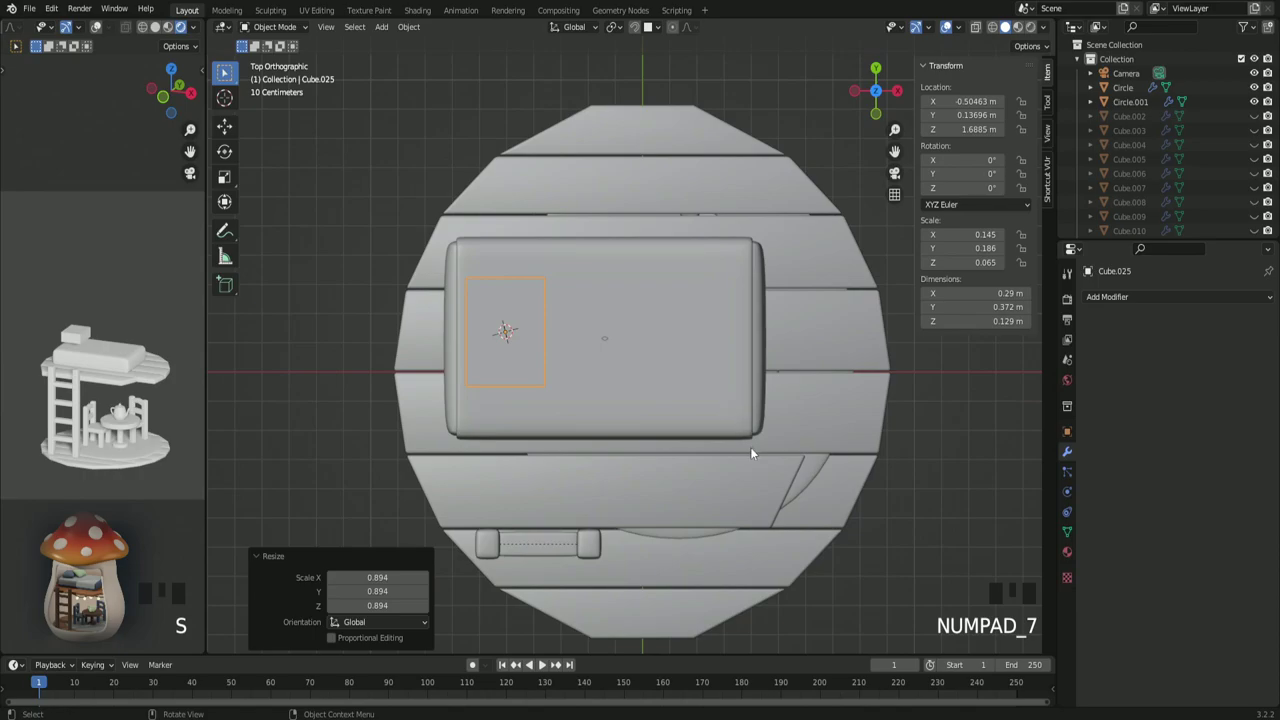
Step: Give the pillow block a level-3 Subdivision Surface modifier to round it
scroll(down, 3)
drag(752, 448, 701, 311)
scroll(up, 3)
drag(653, 295, 722, 386)
scroll(up, 3)
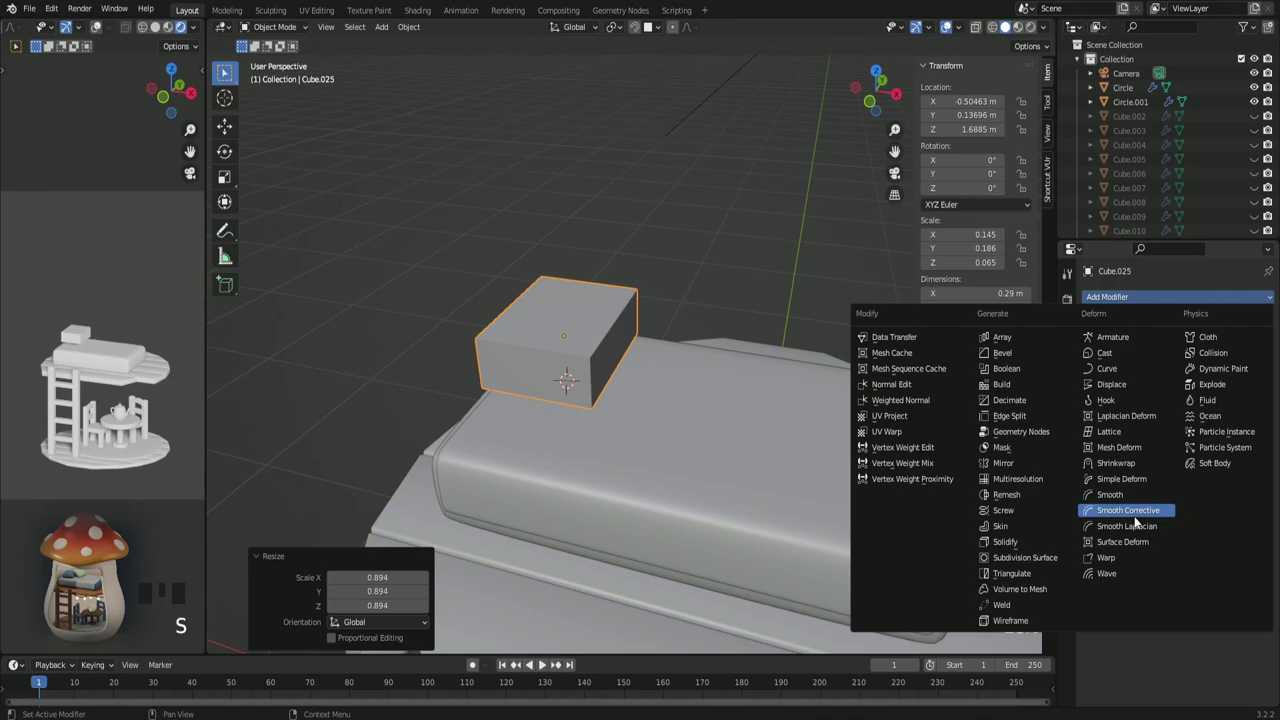
drag(1055, 556, 610, 353)
middle_click(610, 353)
Step: Edit the pillow mesh and start a loop cut around it
key(Tab)
scroll(up, 3)
scroll(up, 3)
key(ctrl+r)
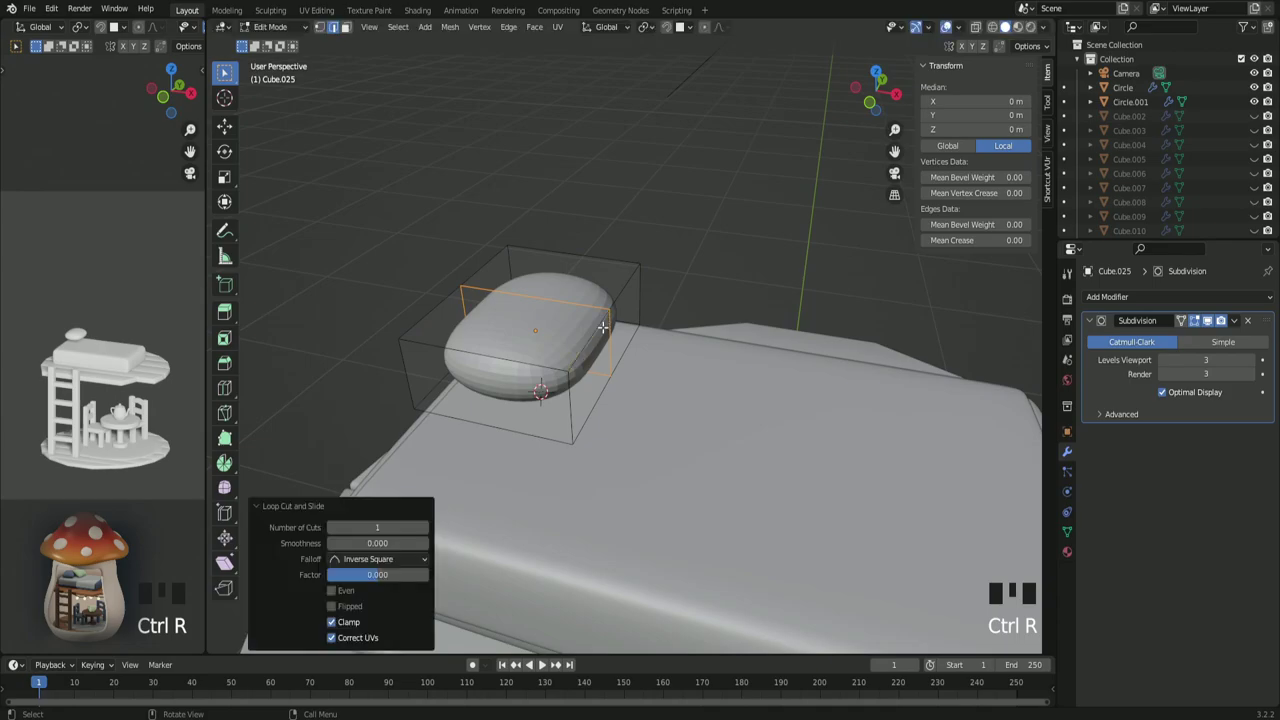
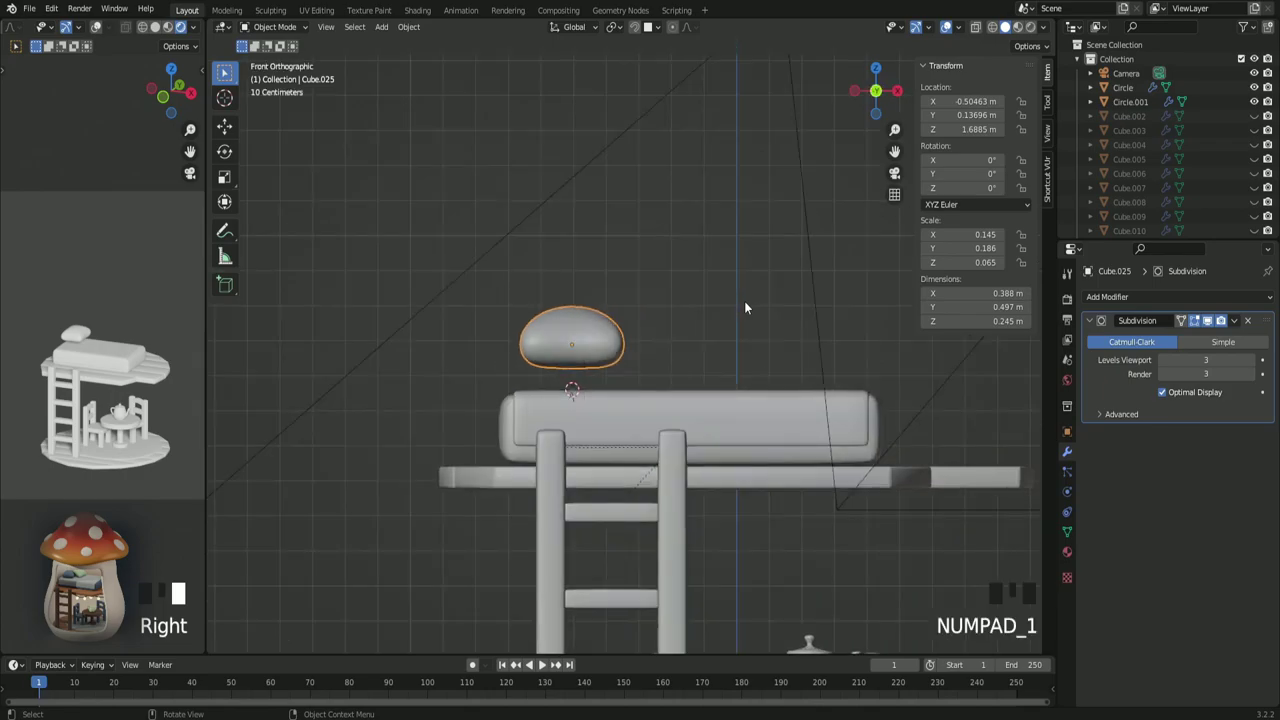
Step: Flatten the pillow on Z and lower it to rest on the mattress
scroll(up, 3)
scroll(up, 3)
key(g)
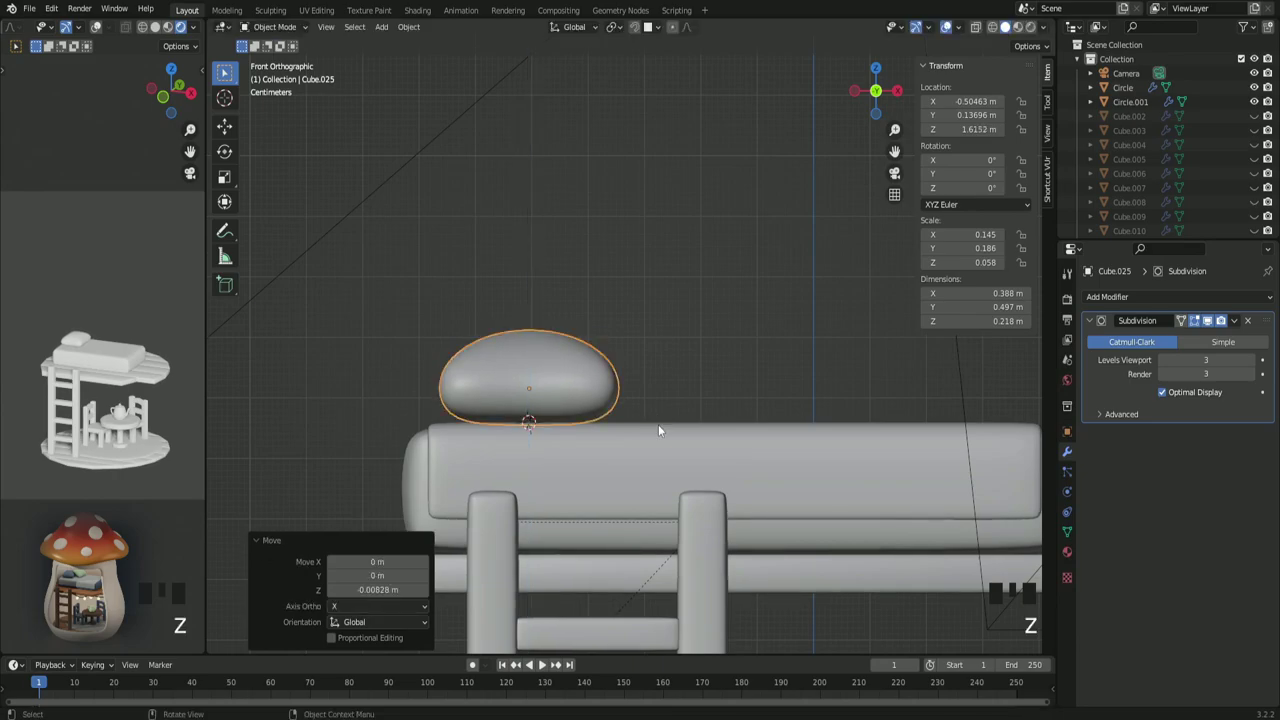
click(666, 338)
scroll(down, 3)
drag(736, 409, 548, 342)
click(548, 342)
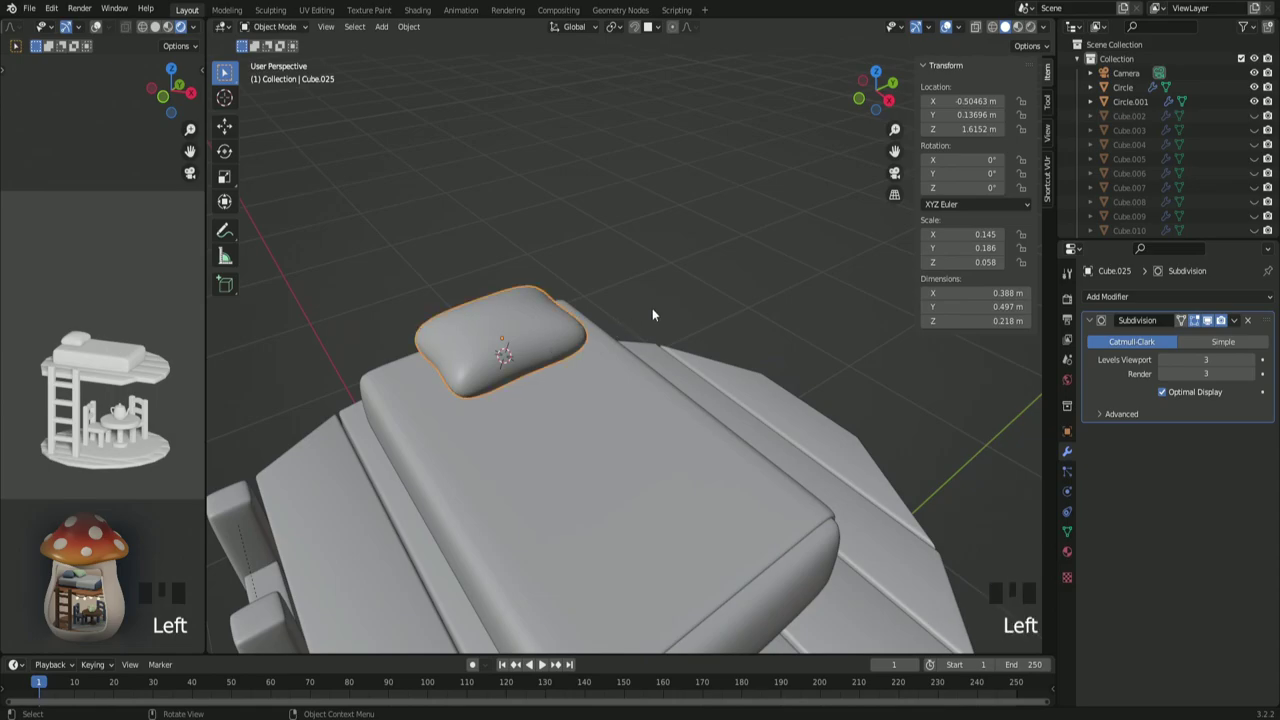
key(KP_7)
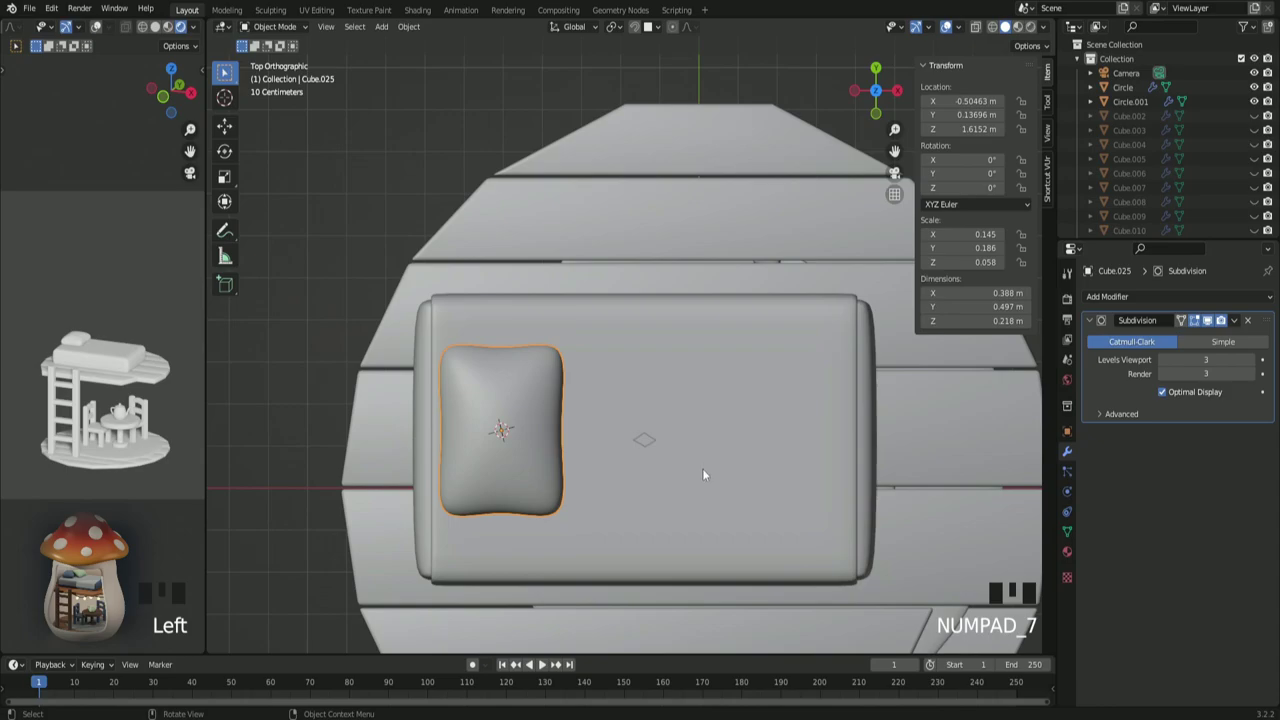
Step: Raise the mattress covering slightly so nothing pokes through, then select the pillow
click(664, 448)
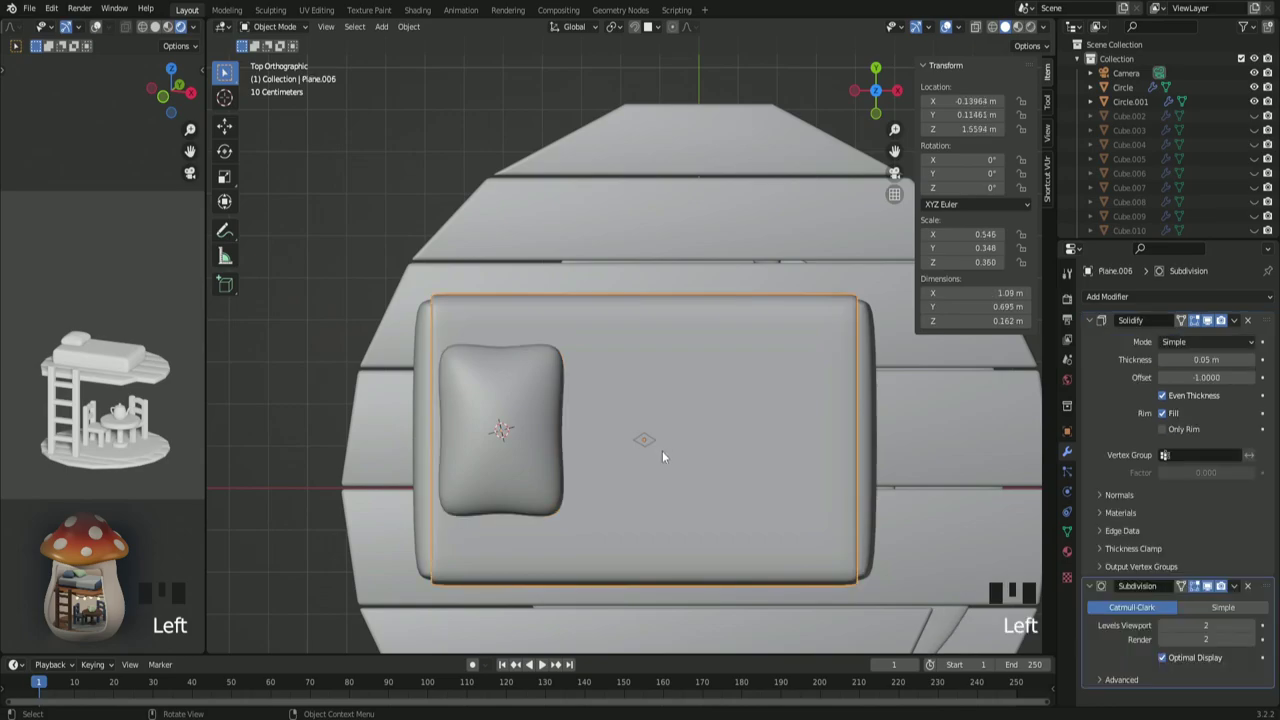
scroll(down, 3)
drag(788, 545, 696, 393)
scroll(up, 3)
key(g)
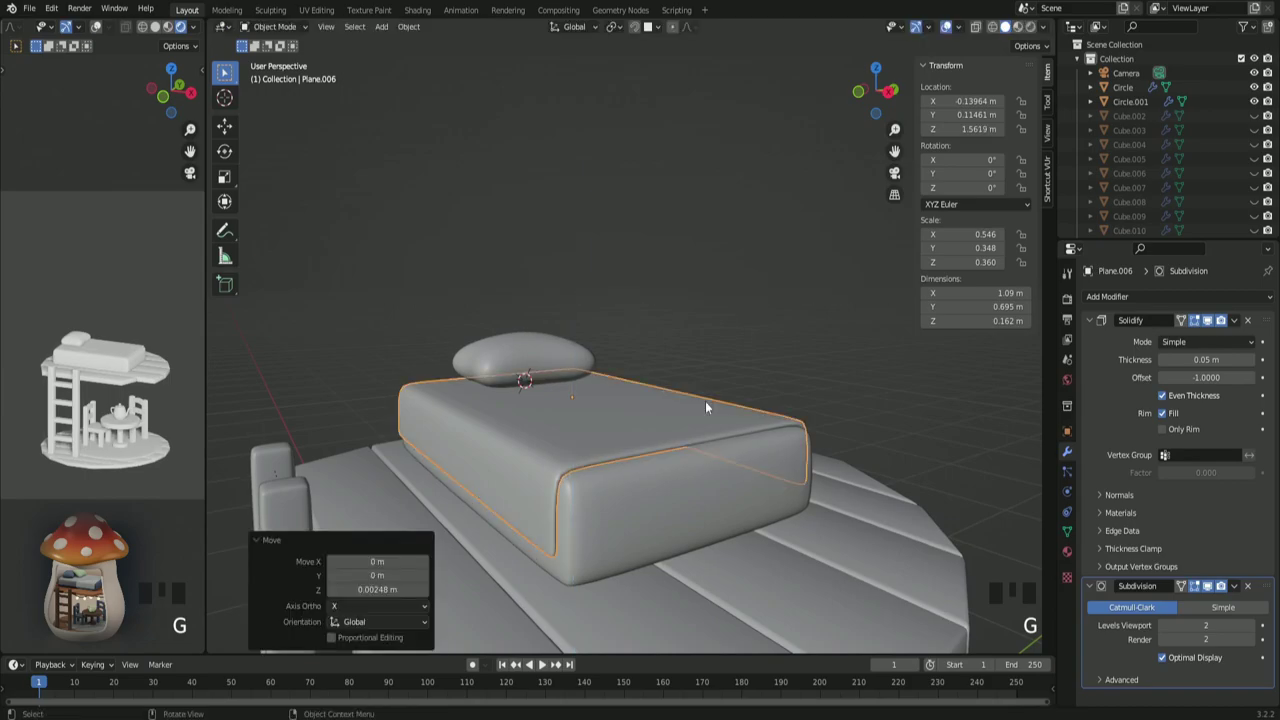
key(KP_7)
click(722, 394)
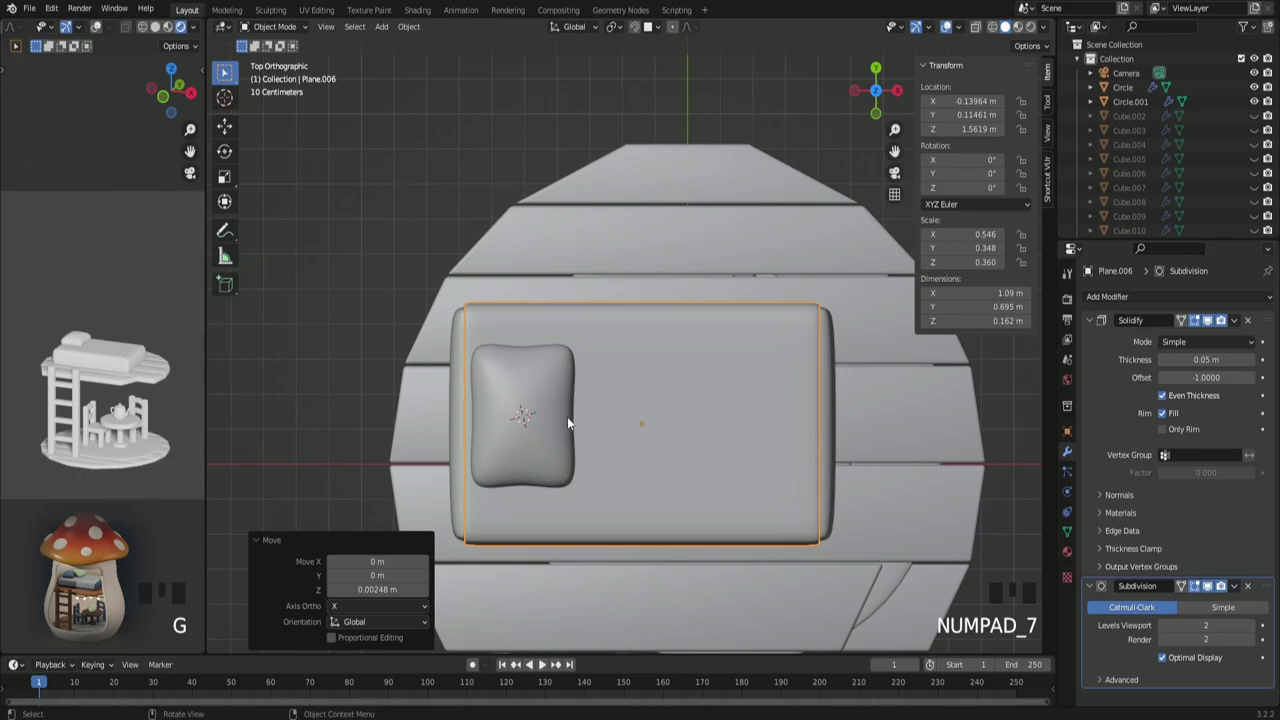
click(552, 417)
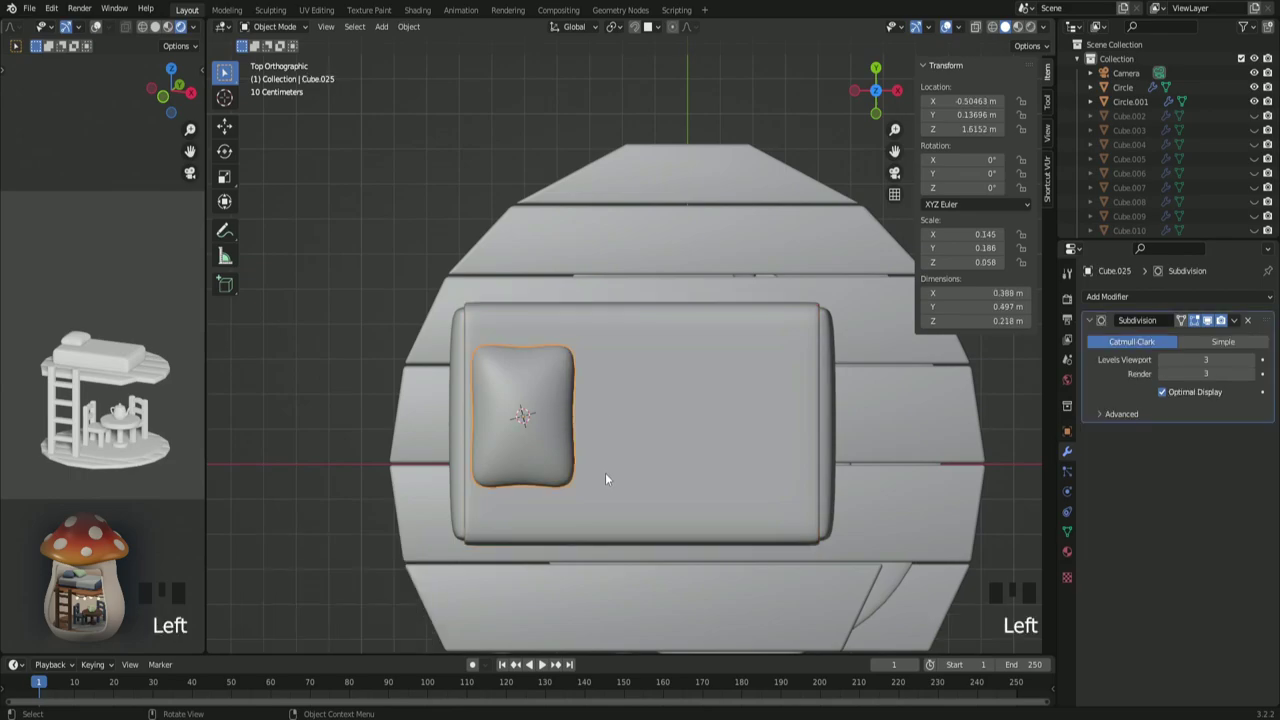
Step: Reposition the pillow, duplicate it, and make the copy smaller (about 0.33 × 0.43 m) tilted about 14°
key(g)
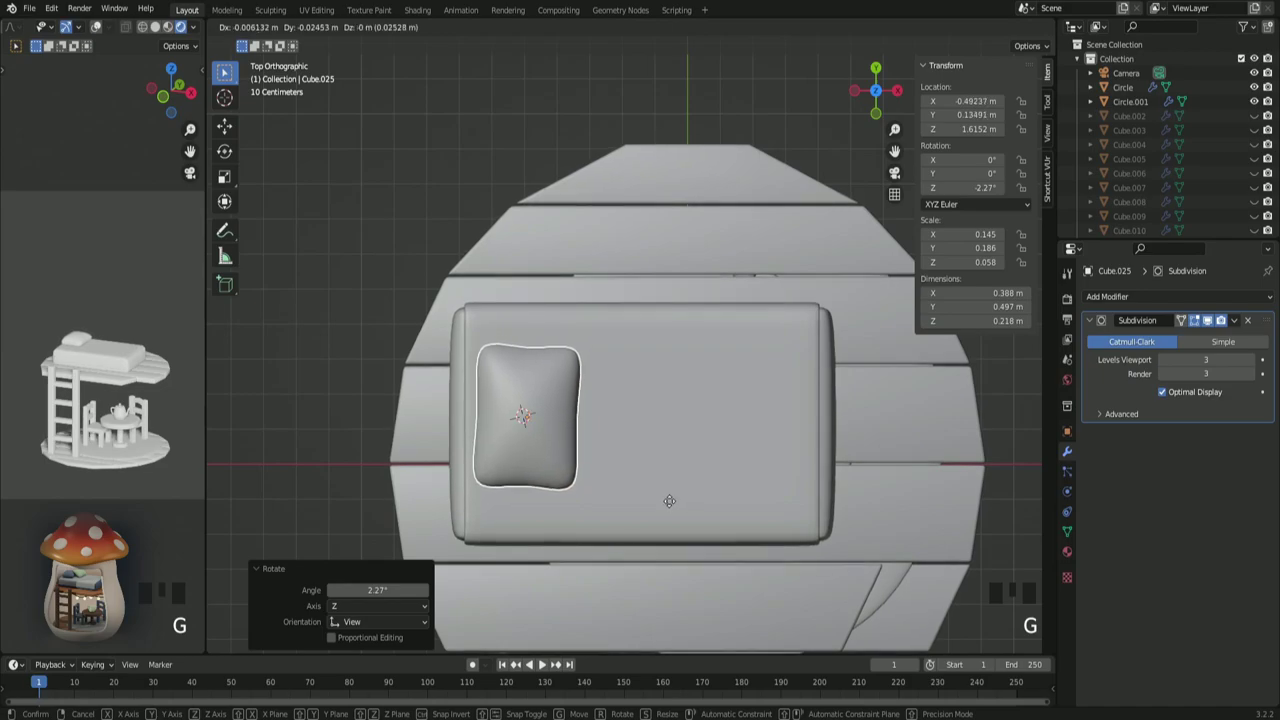
key(r)
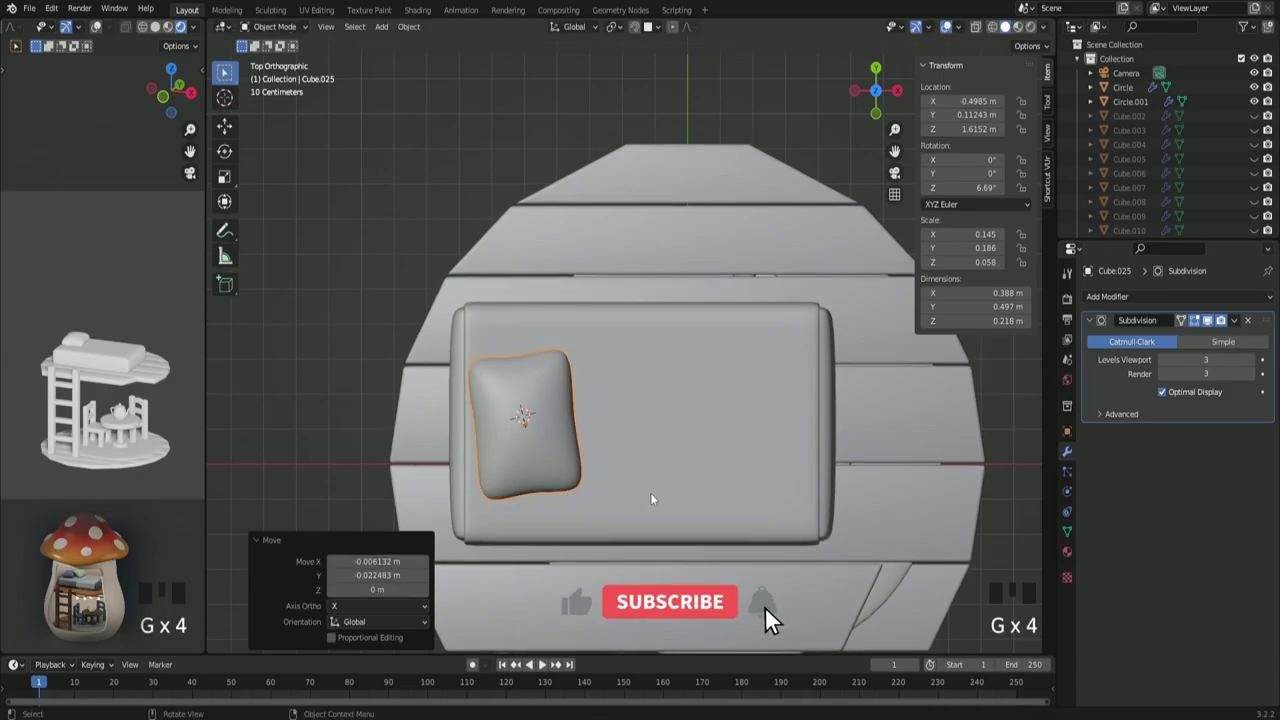
key(shift+d)
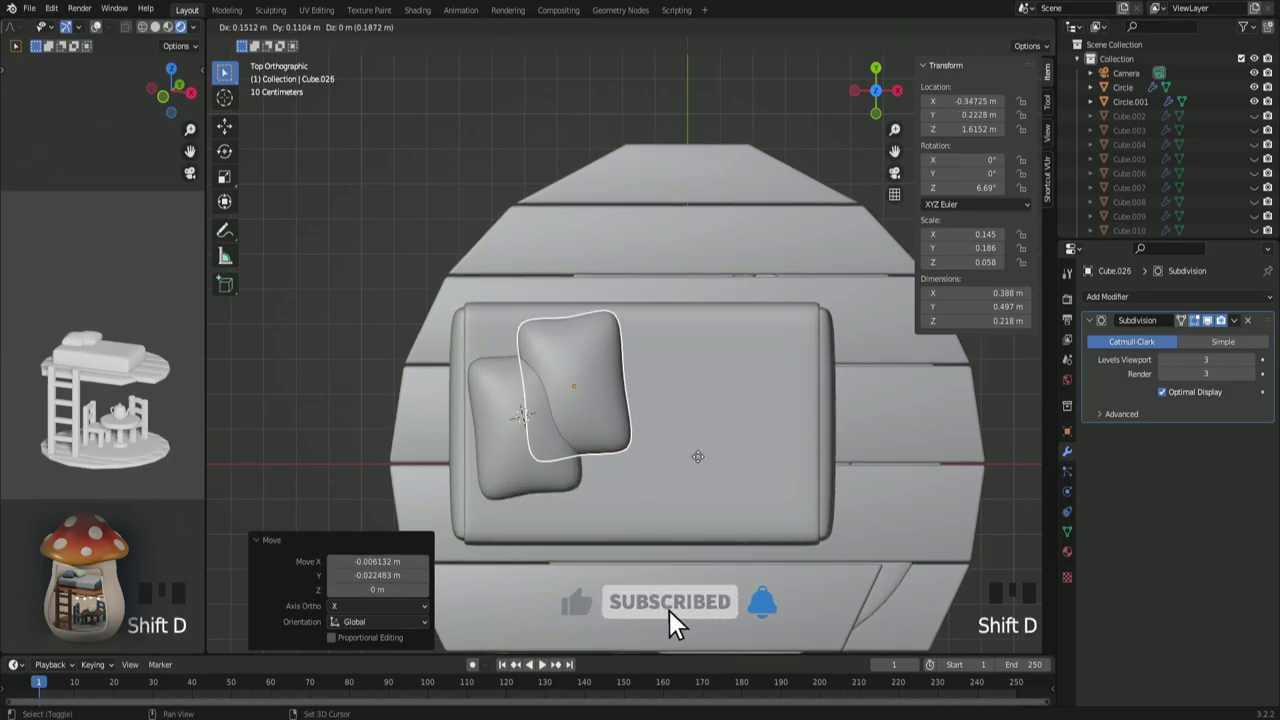
key(r)
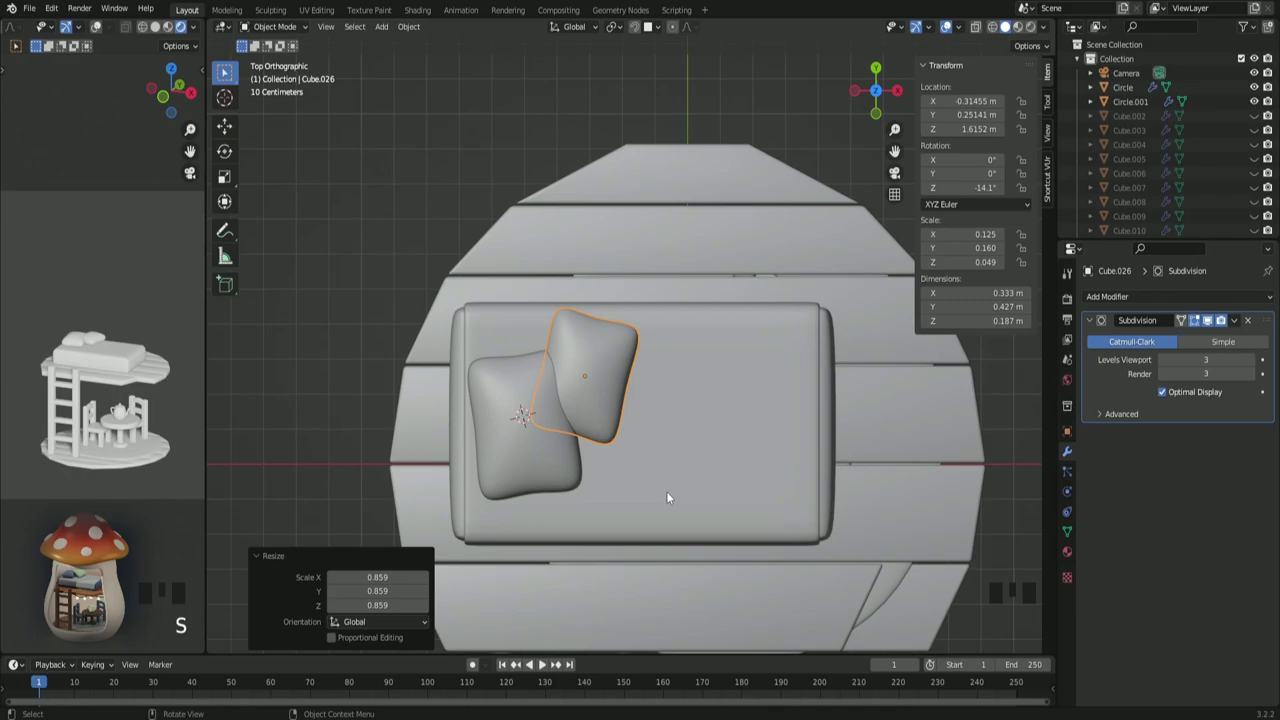
key(KP_1)
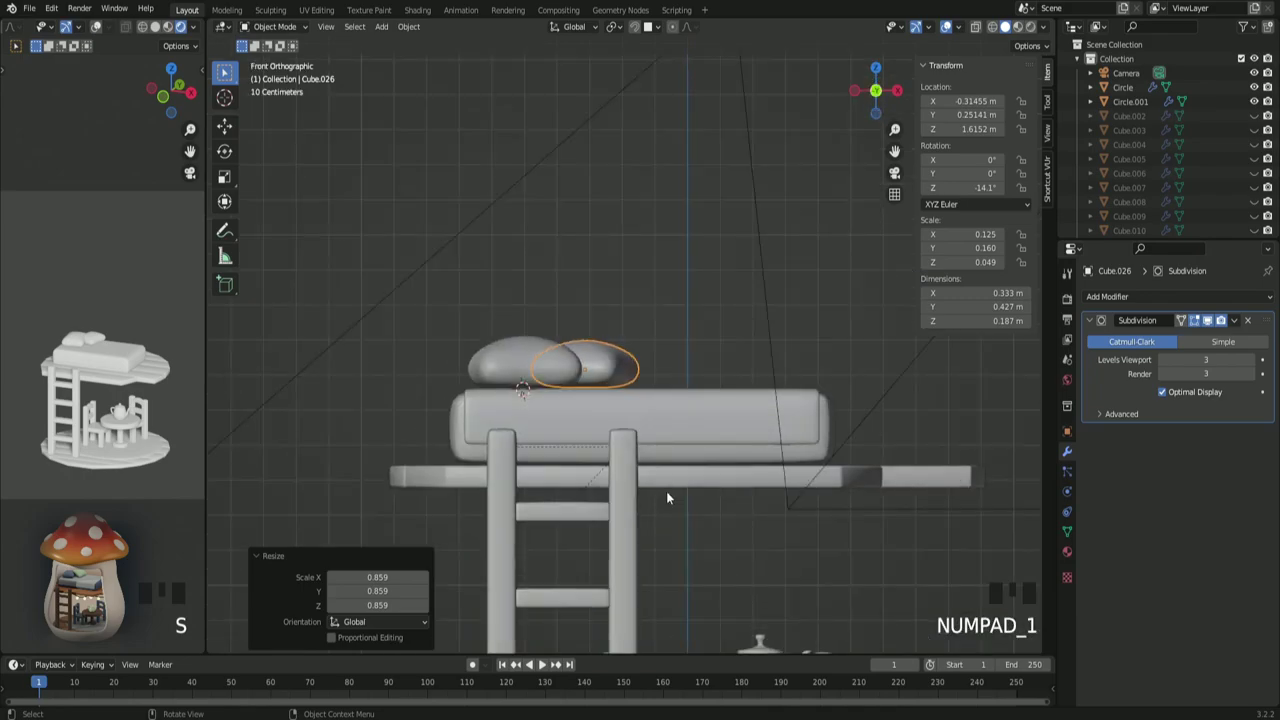
Step: Tilt the second pillow and raise it up against the first pillow
scroll(up, 3)
key(g)
key(r)
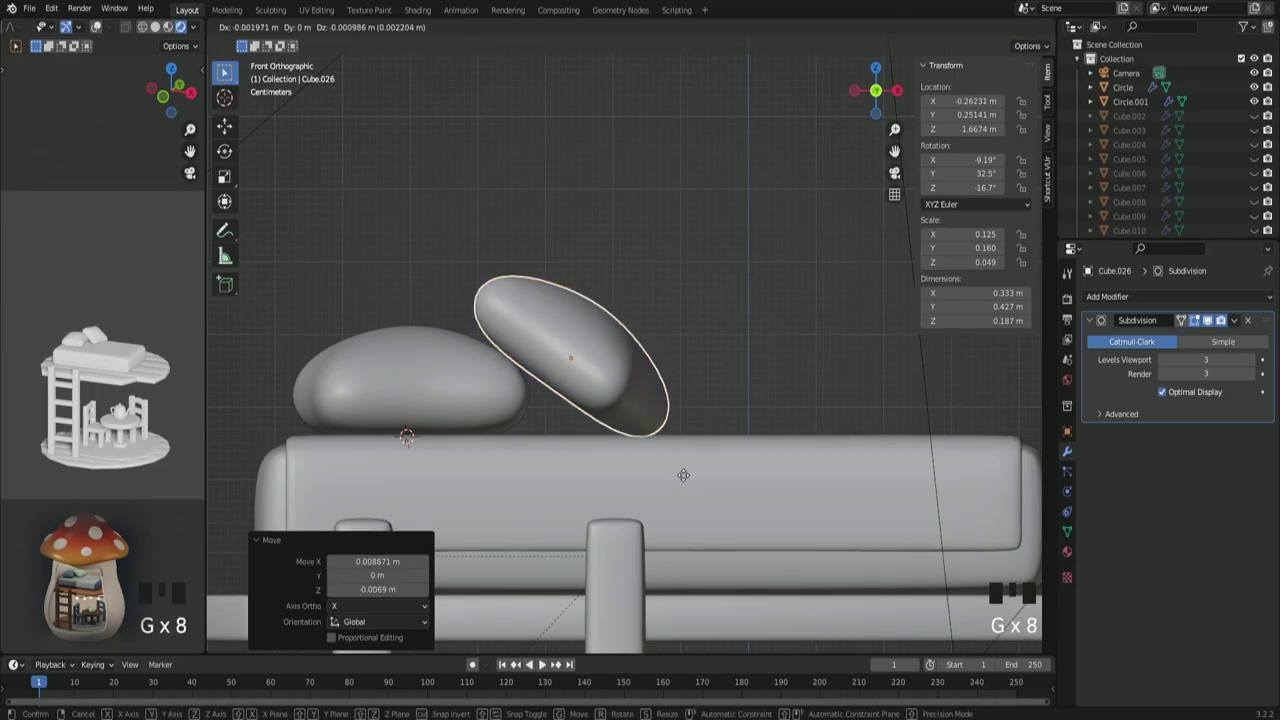
key(g)
key(g)
scroll(down, 3)
key(KP_7)
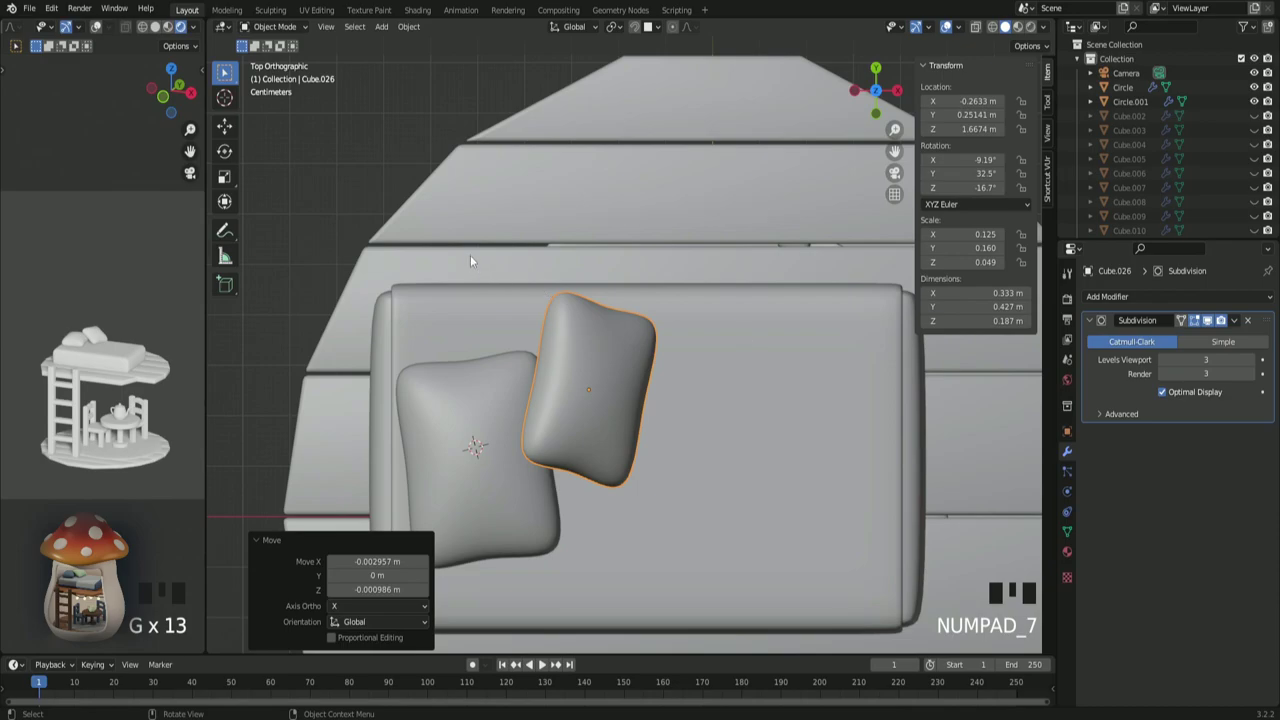
Step: Inspect the pillows from around the bed and select the tilted one
click(377, 159)
scroll(down, 3)
scroll(down, 3)
scroll(down, 3)
drag(788, 529, 773, 428)
scroll(down, 3)
scroll(down, 3)
drag(753, 438, 639, 421)
scroll(up, 3)
scroll(up, 3)
scroll(up, 3)
click(630, 356)
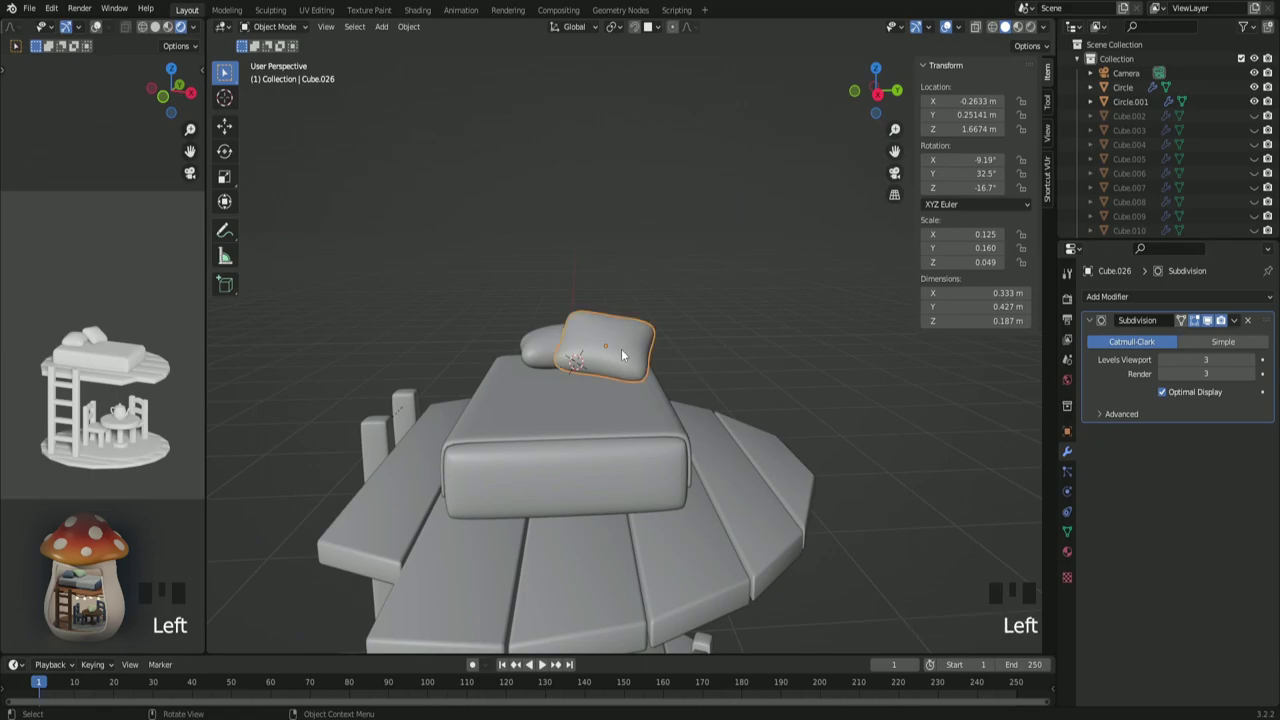
Step: Adjust the pillow from side and front views so it leans at about 34°
key(KP_3)
scroll(up, 3)
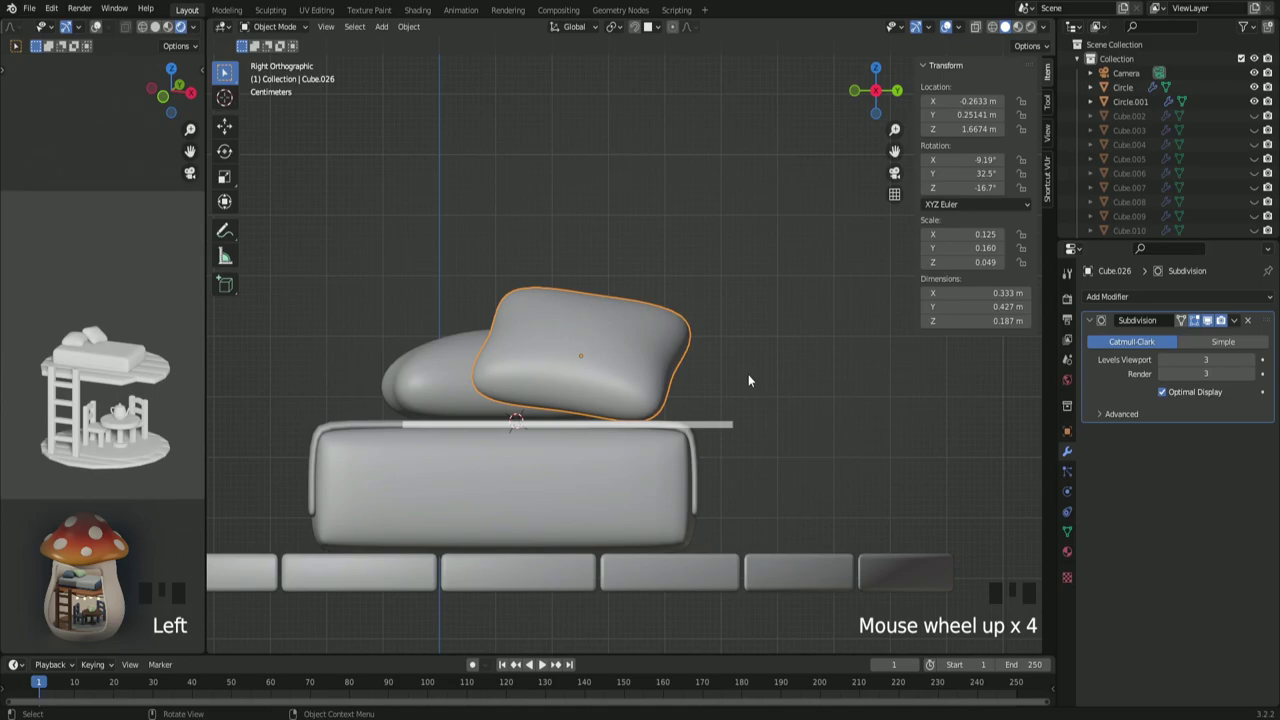
key(r)
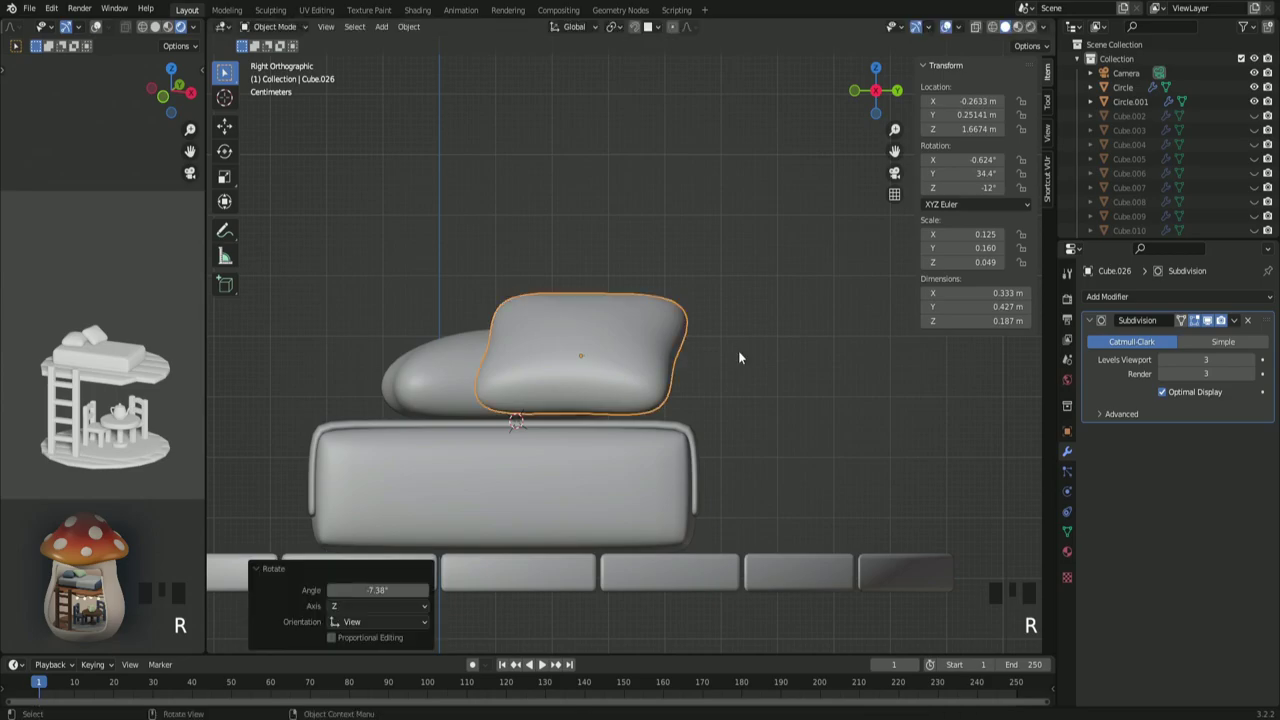
key(KP_1)
scroll(up, 3)
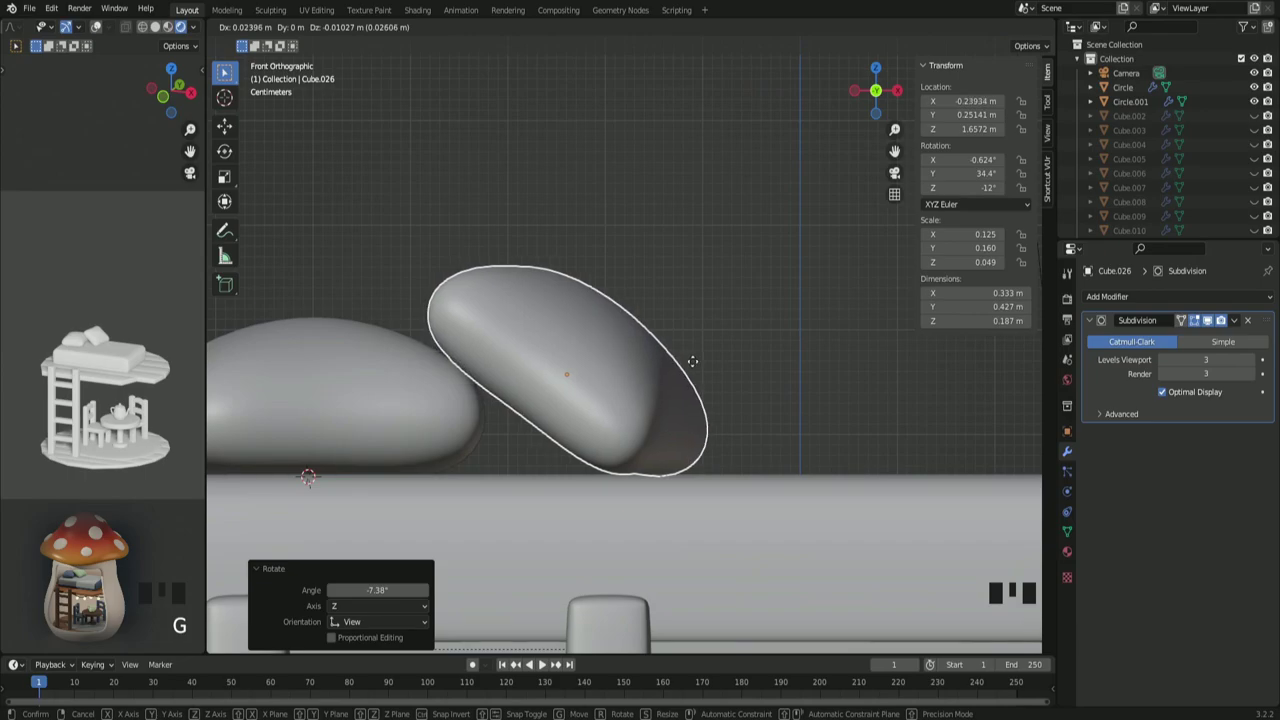
click(712, 314)
Step: Unhide the mushroom shell and cap with Alt+H and select the camera
scroll(down, 3)
drag(753, 363, 640, 379)
scroll(down, 3)
drag(604, 410, 684, 389)
scroll(down, 3)
drag(738, 413, 737, 408)
key(alt+h)
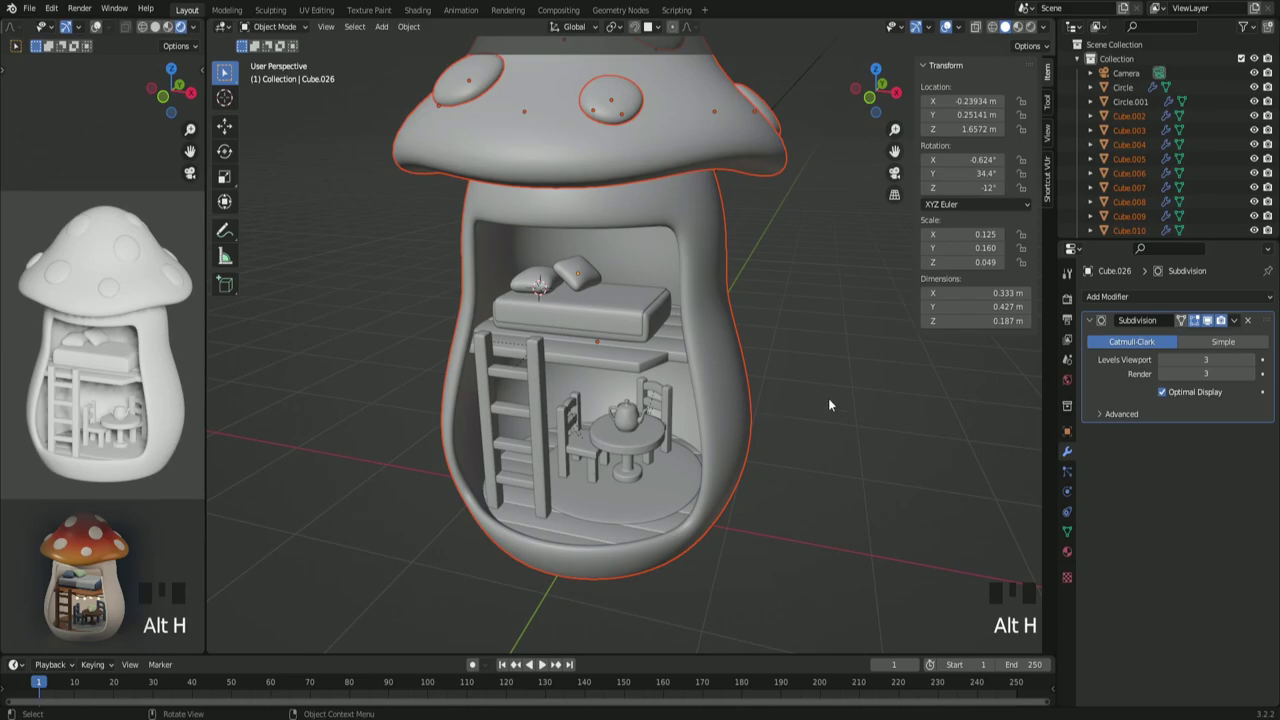
click(828, 412)
scroll(down, 3)
scroll(down, 3)
scroll(down, 3)
click(657, 213)
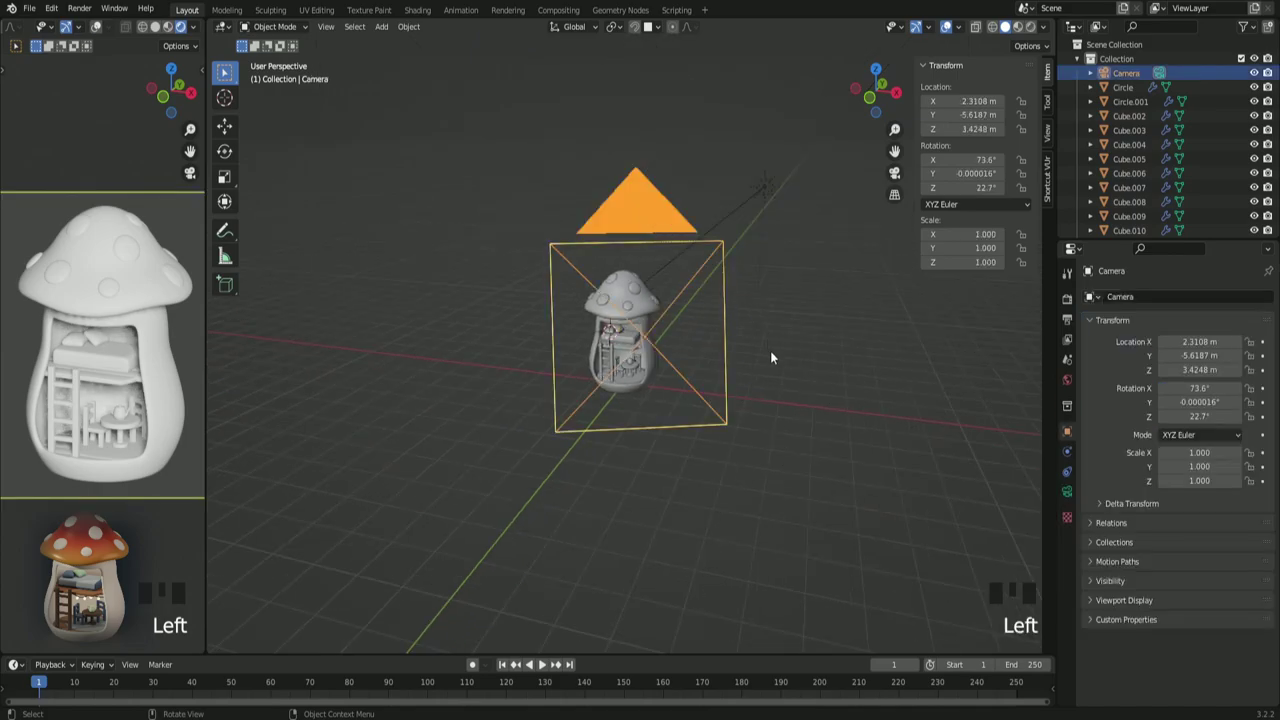
Step: Hide the camera and navigate the view inside the house to face the loft bed
key(h)
scroll(up, 3)
middle_click(599, 451)
scroll(up, 3)
drag(604, 438, 602, 434)
scroll(up, 3)
drag(636, 412, 629, 371)
scroll(up, 3)
scroll(up, 3)
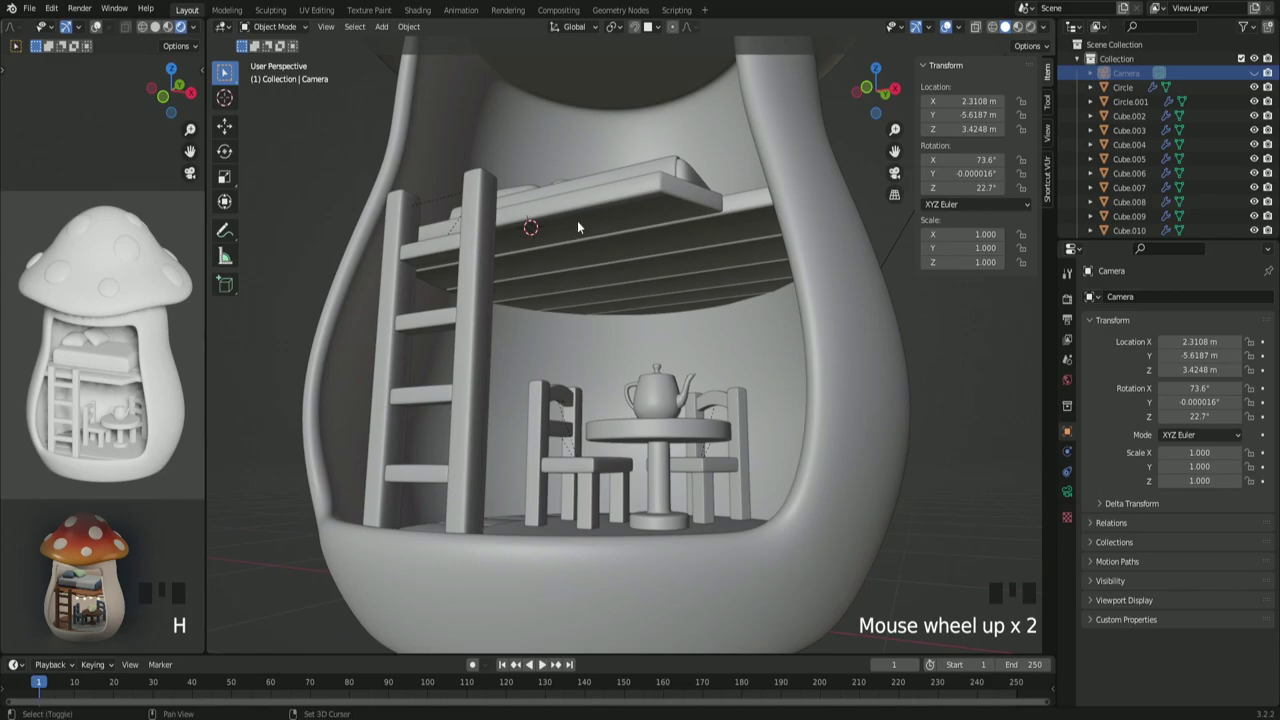
drag(579, 215, 722, 296)
Step: Add a NURBS path curve beneath the loft bed
drag(722, 296, 764, 348)
key(shift+a)
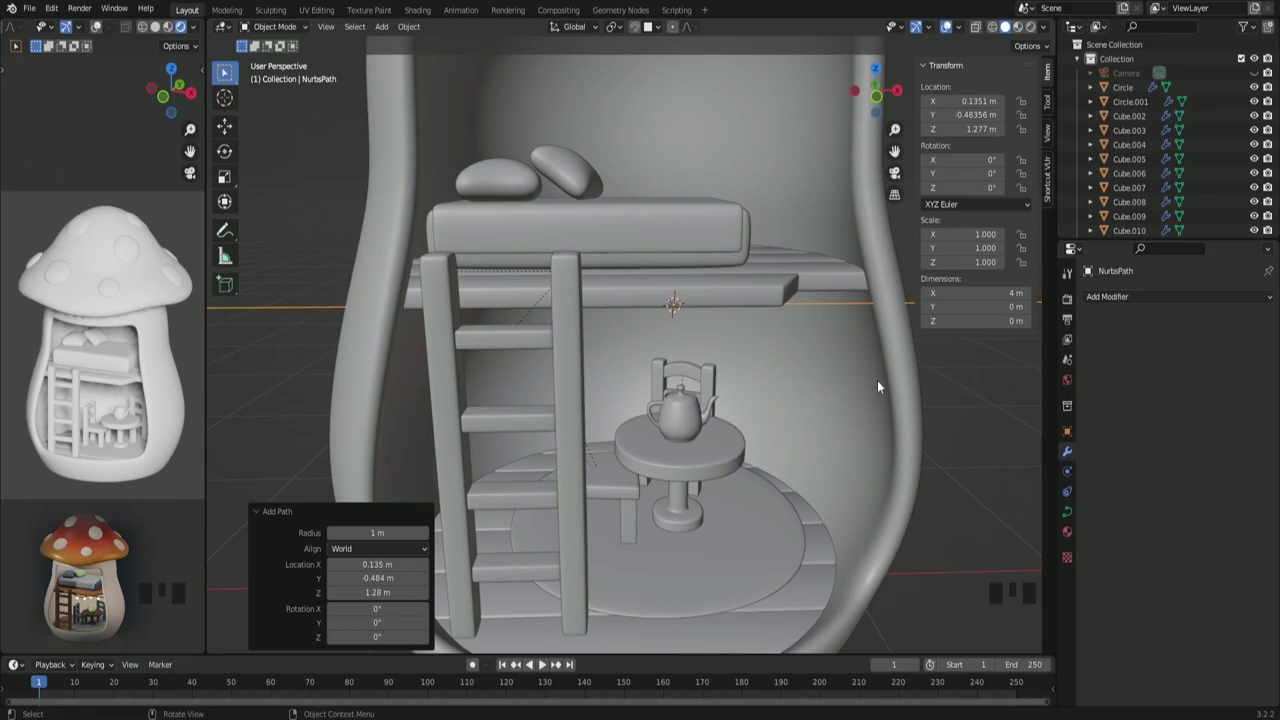
scroll(down, 3)
drag(883, 383, 891, 390)
Step: Scale the path to 0.248 (about 0.99 m) and slide it along X to the loft's front edge
key(s)
key(s)
key(s)
scroll(up, 3)
key(s)
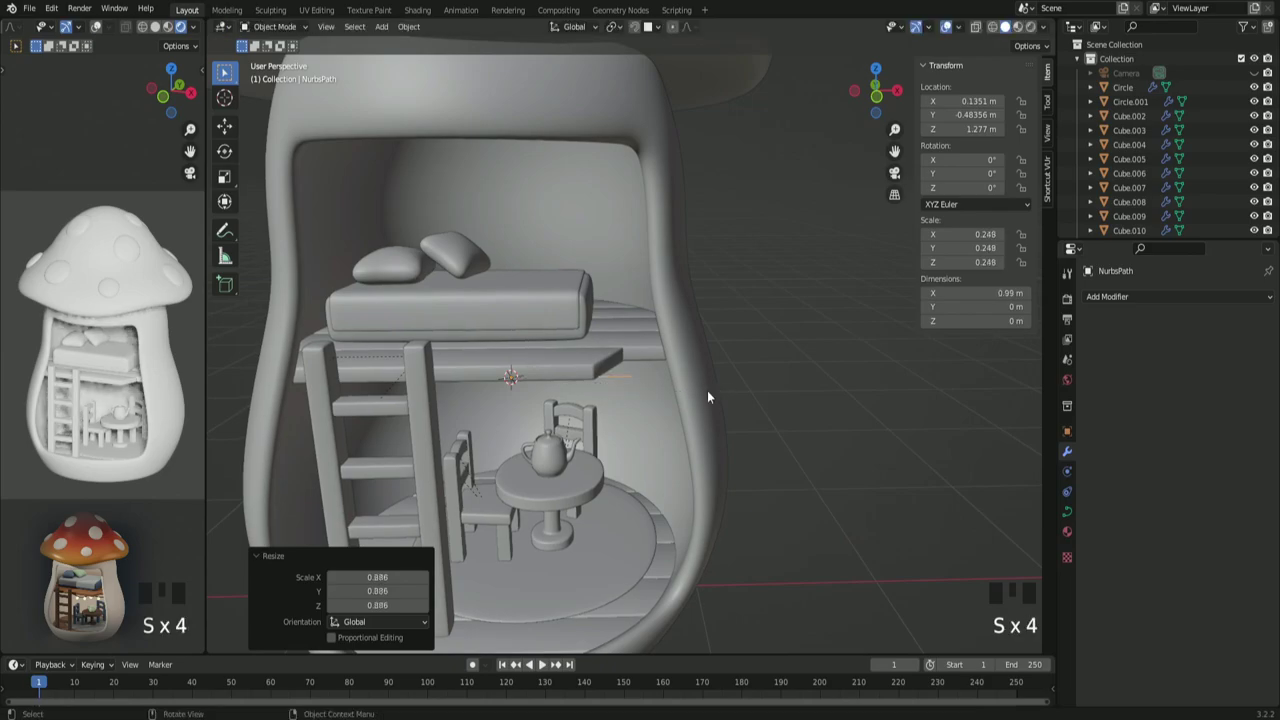
key(g)
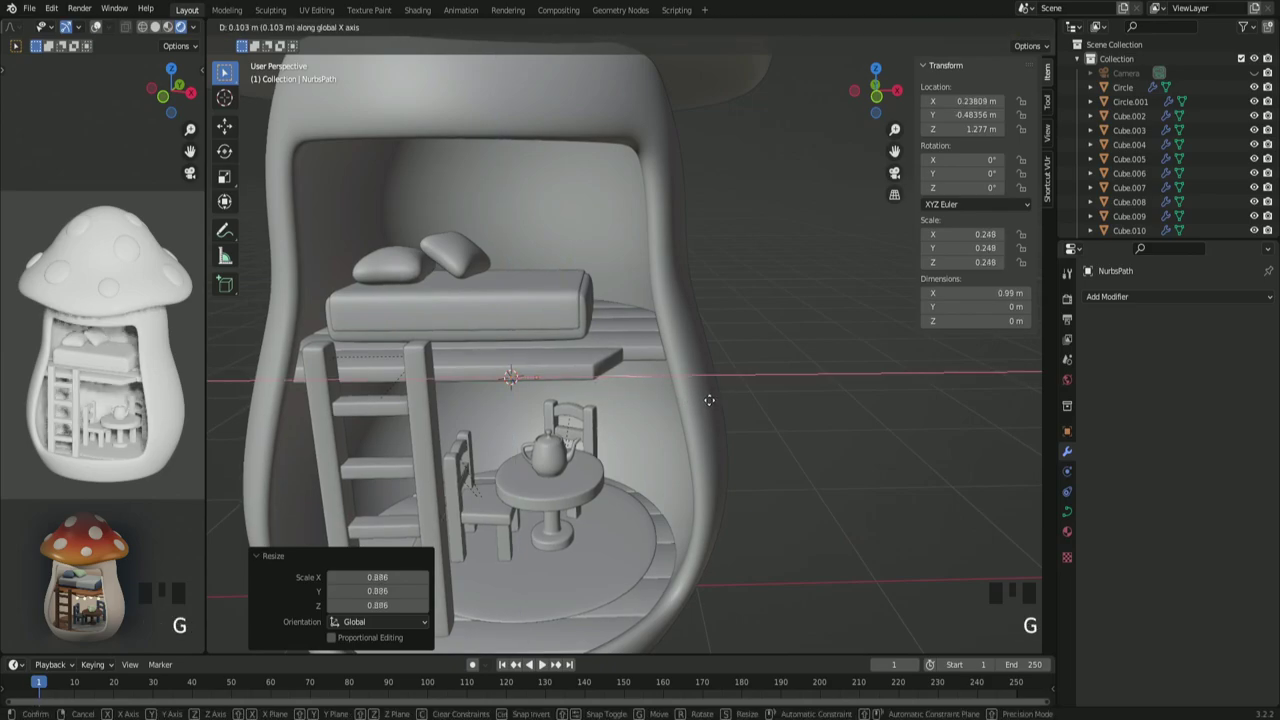
key(KP_1)
scroll(up, 3)
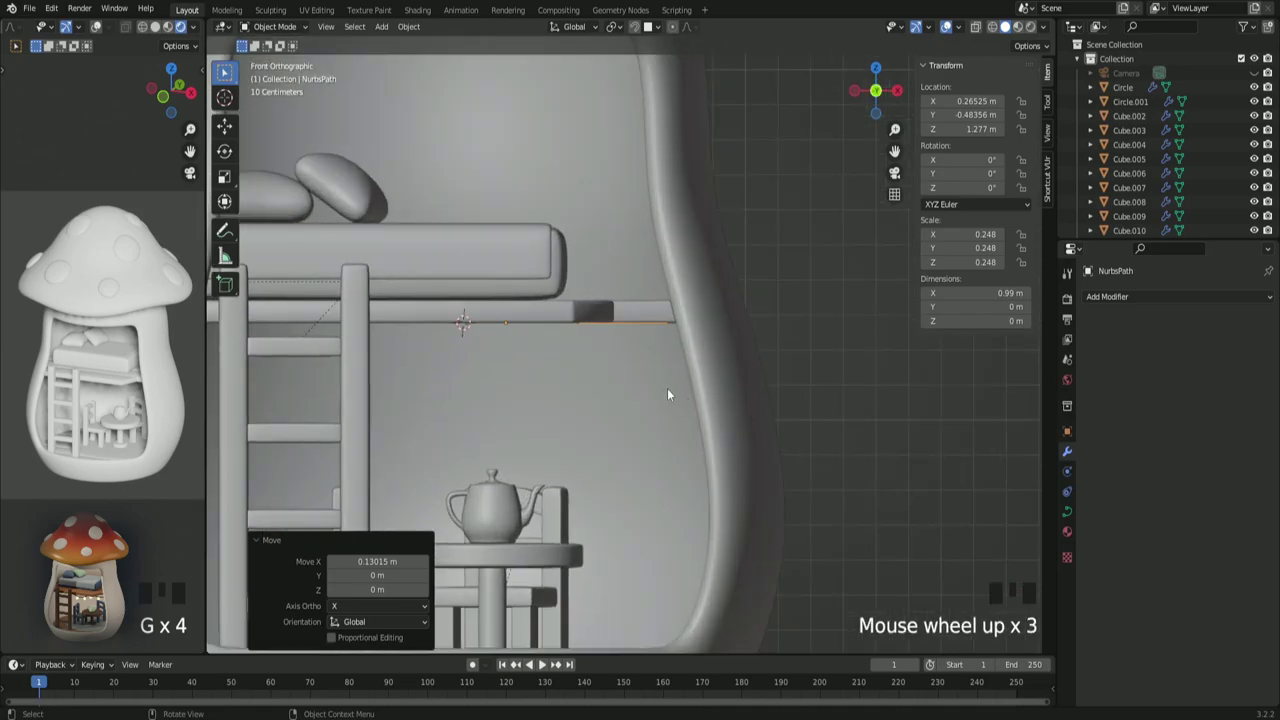
Step: Shorten the path to about 0.78 m and lower it just below the loft platform
key(g)
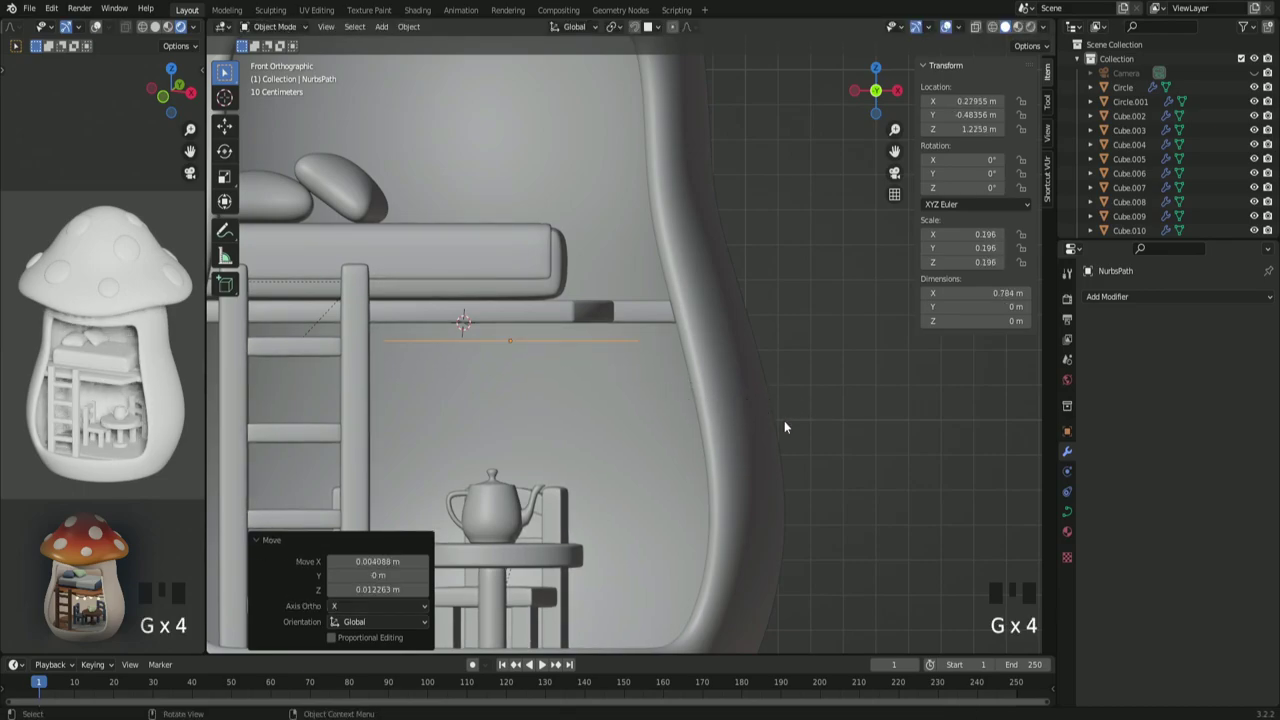
scroll(down, 3)
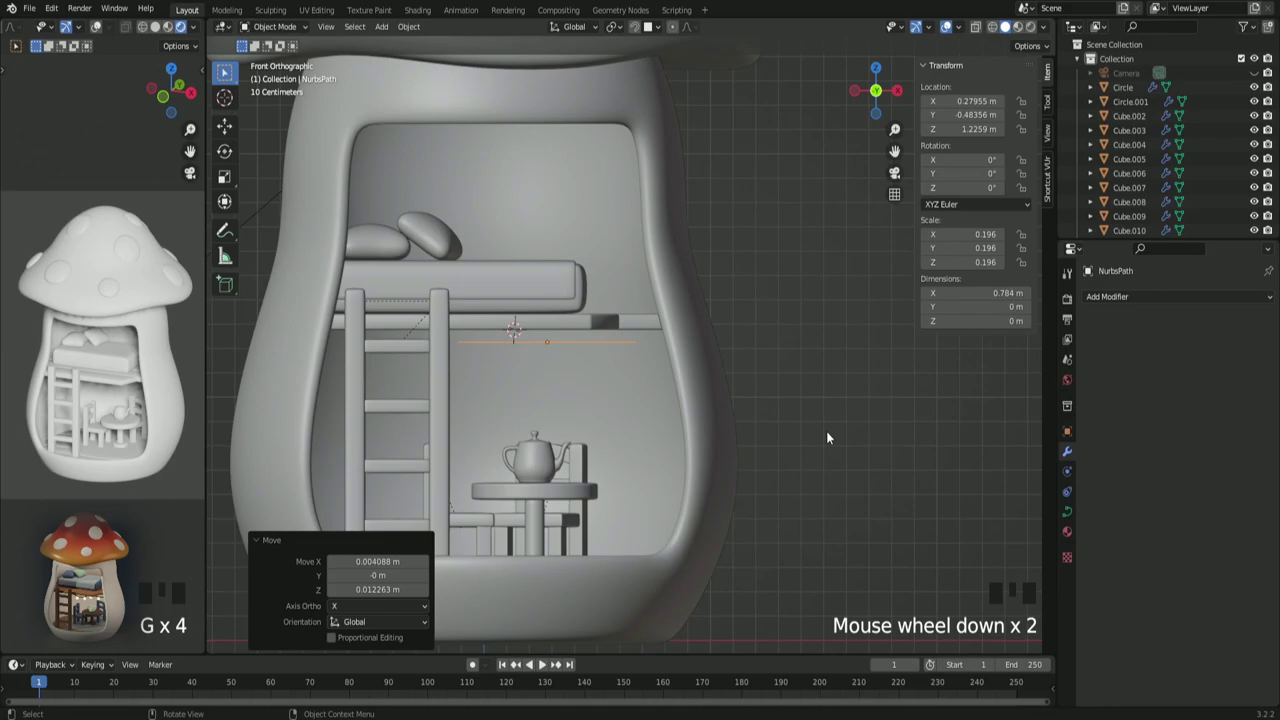
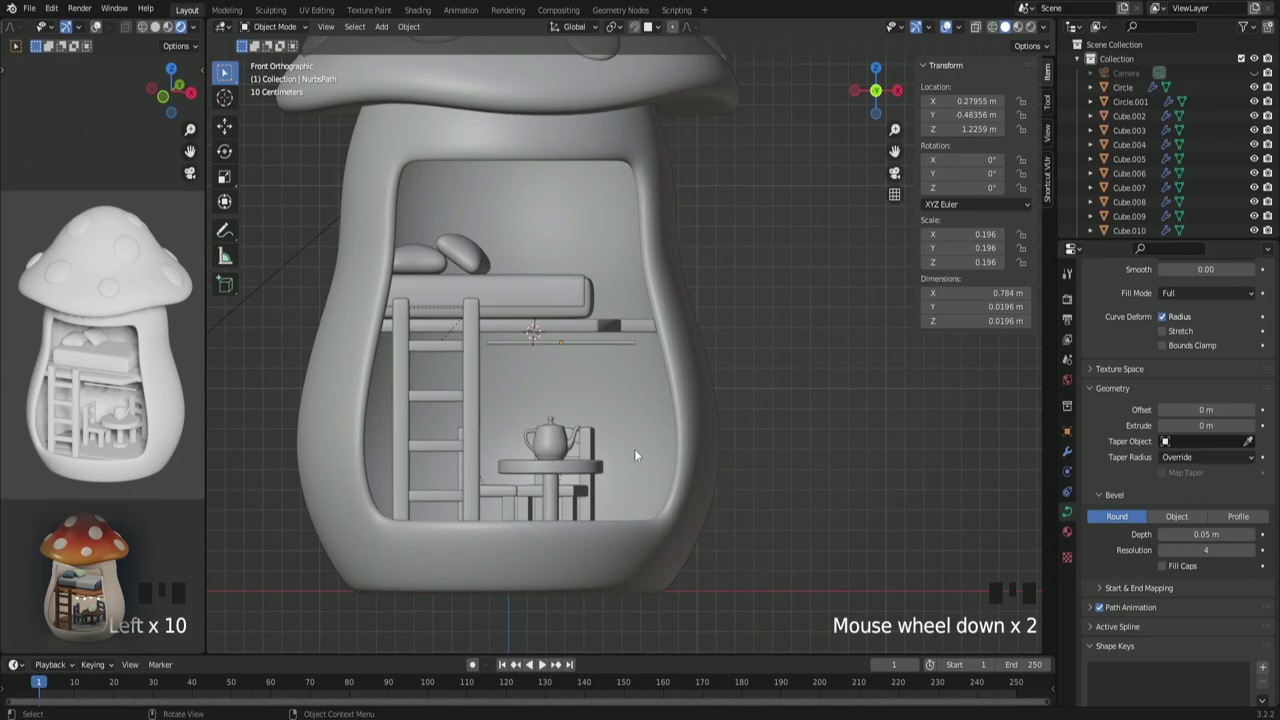
Step: Subdivide the wire path and pull its middle control point downward into a sag
scroll(up, 3)
click(555, 349)
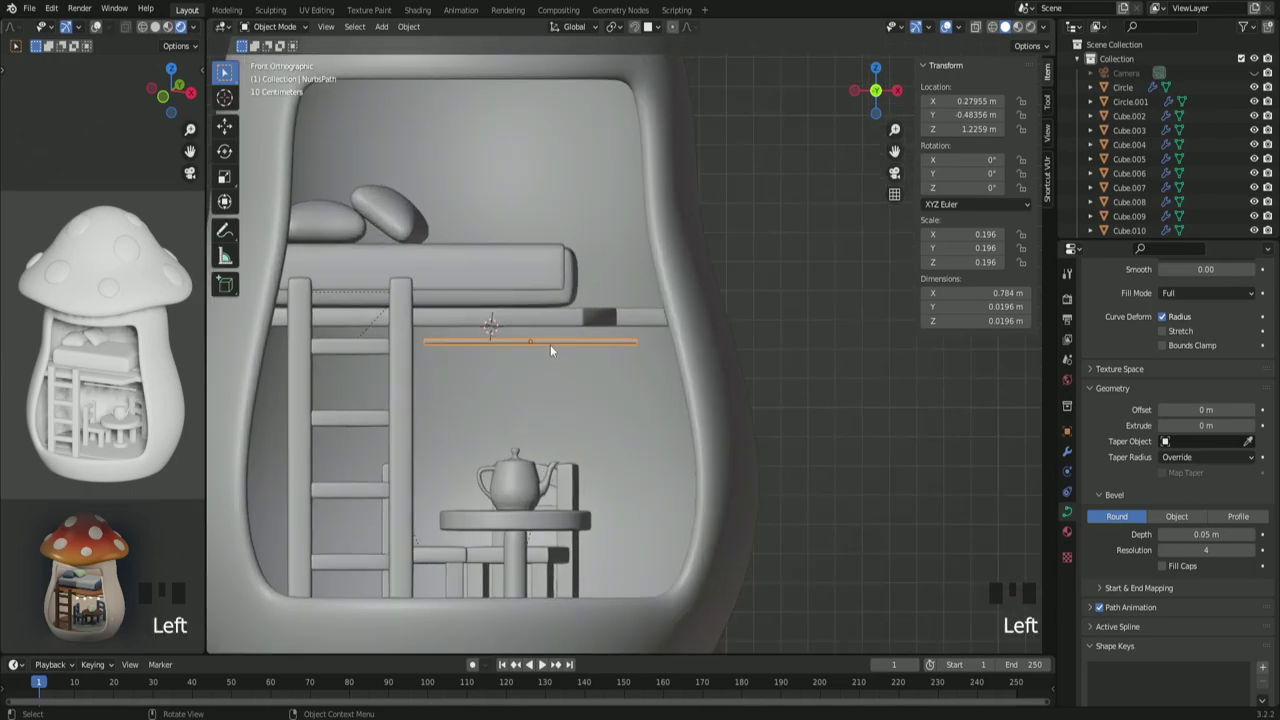
key(Tab)
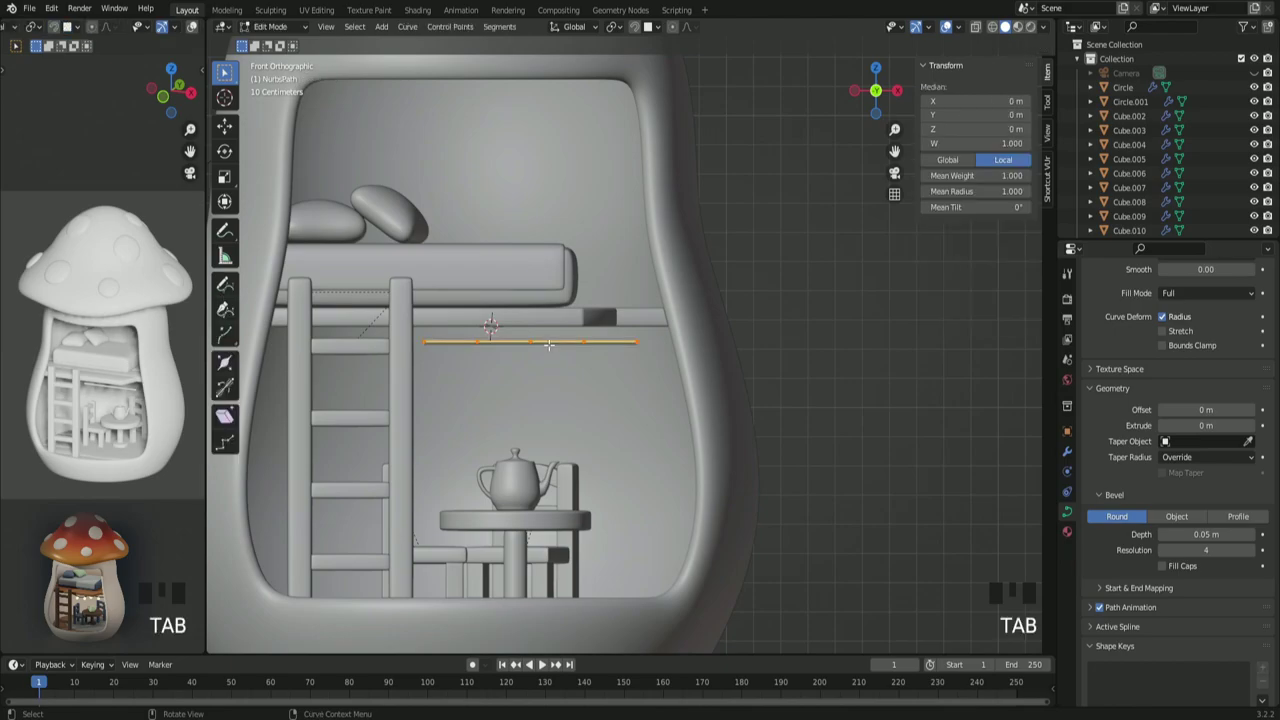
scroll(up, 3)
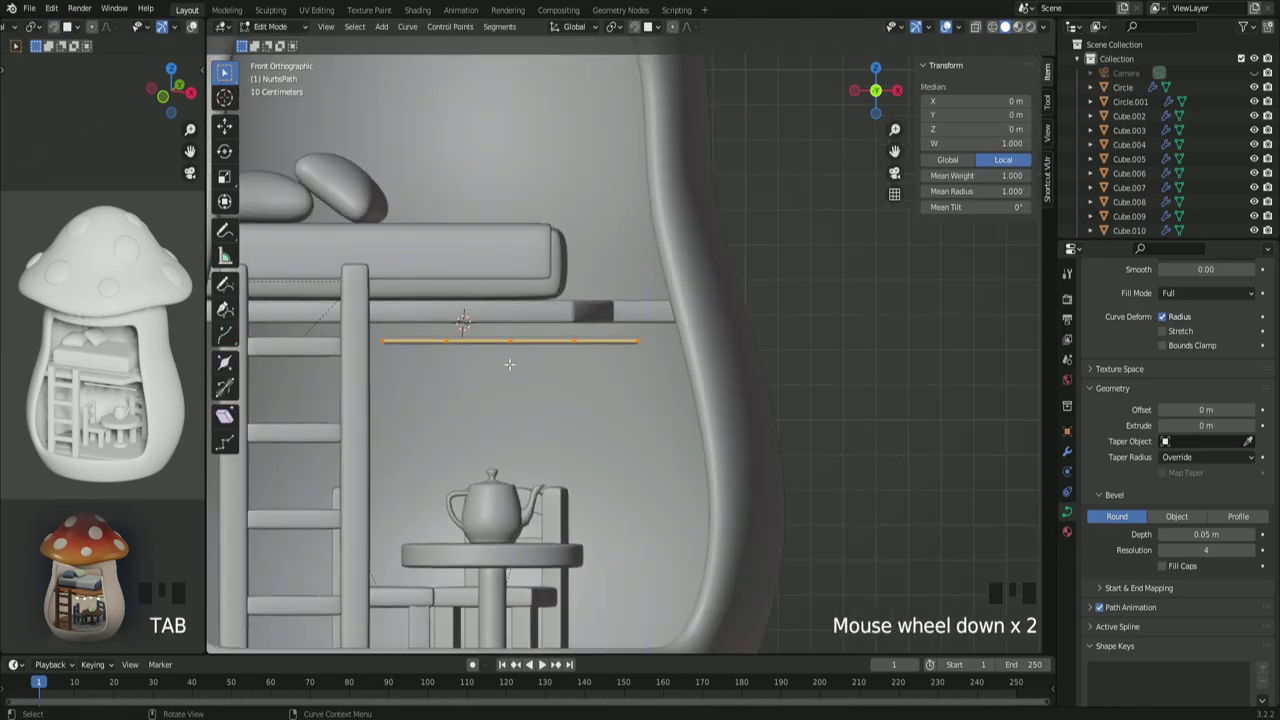
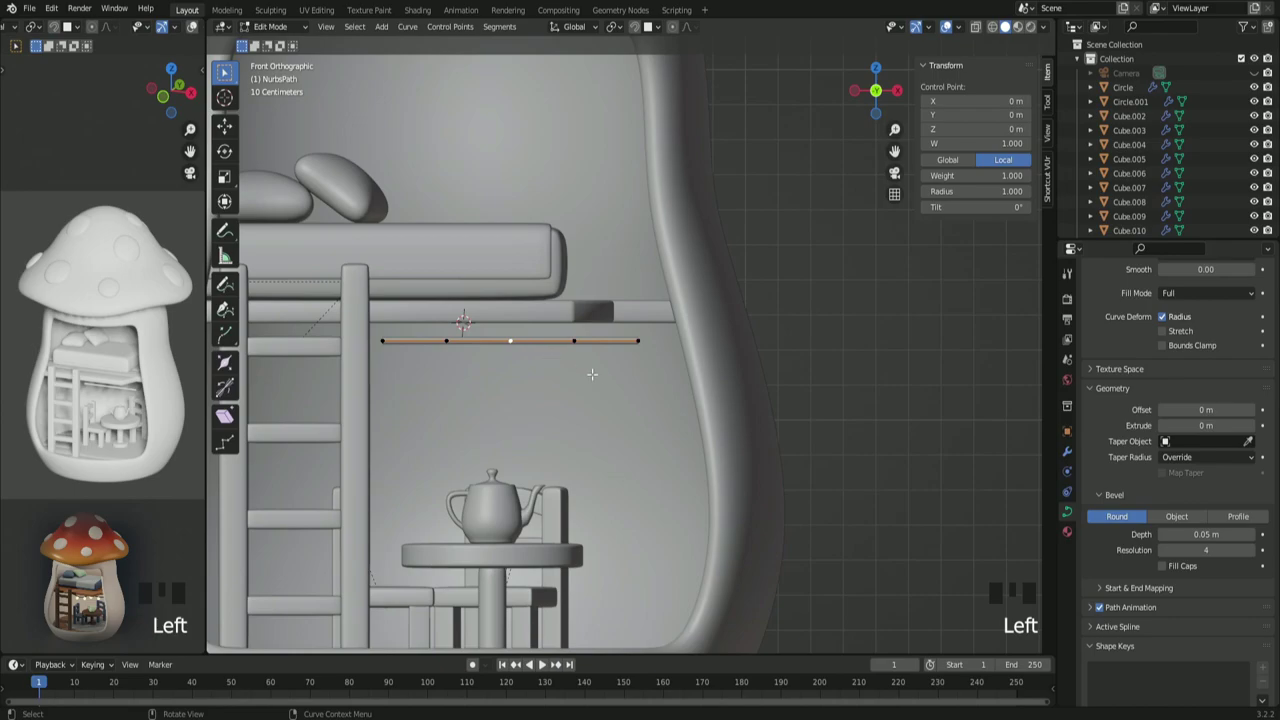
key(g)
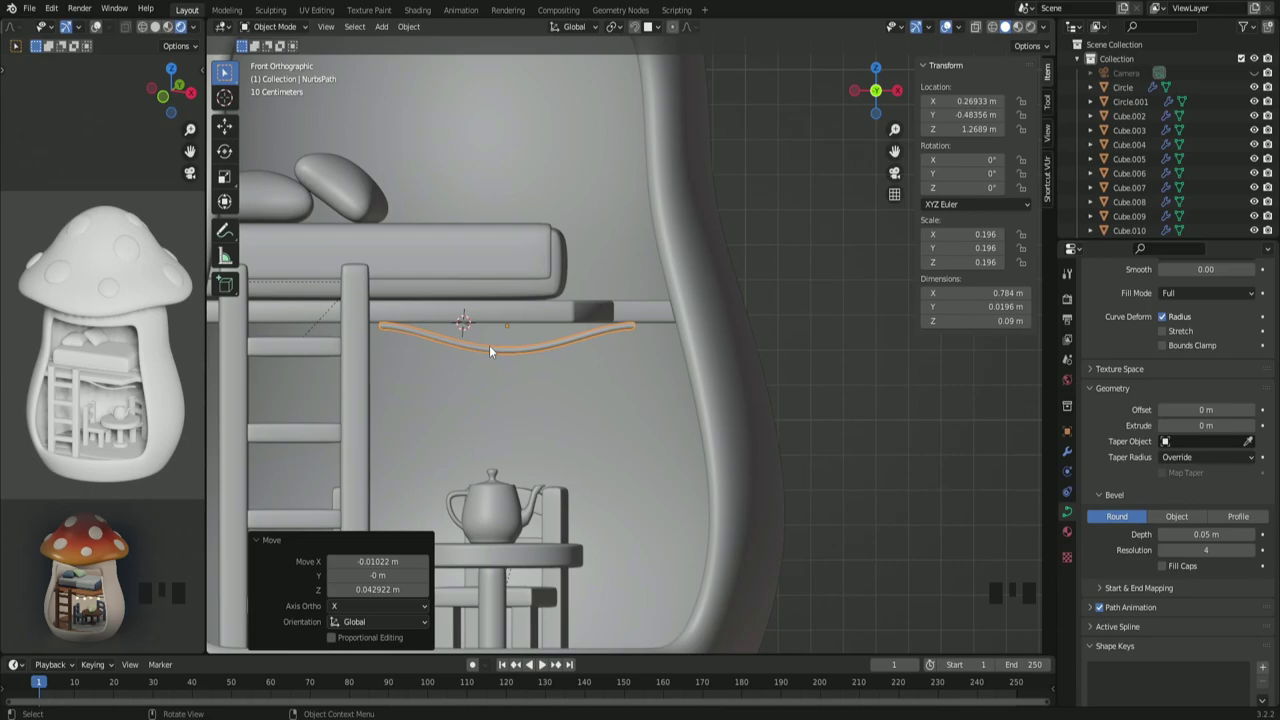
Step: Return to editing the wire path's control points
key(Tab)
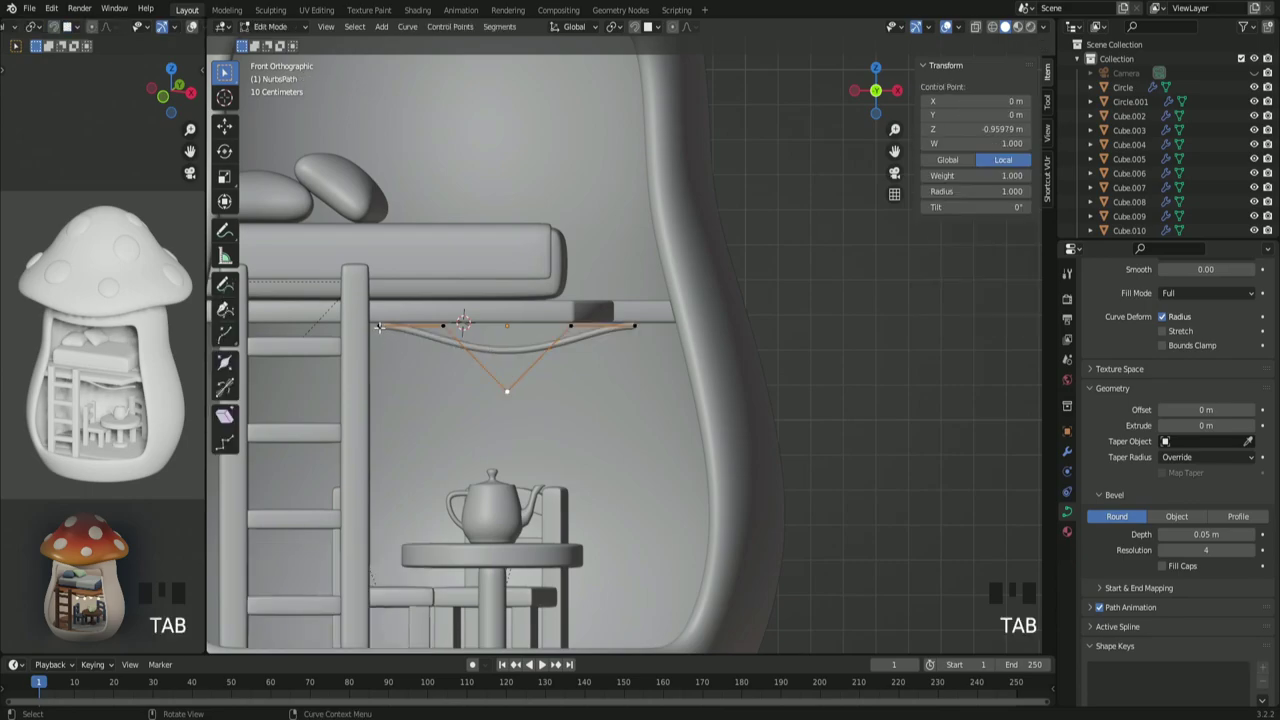
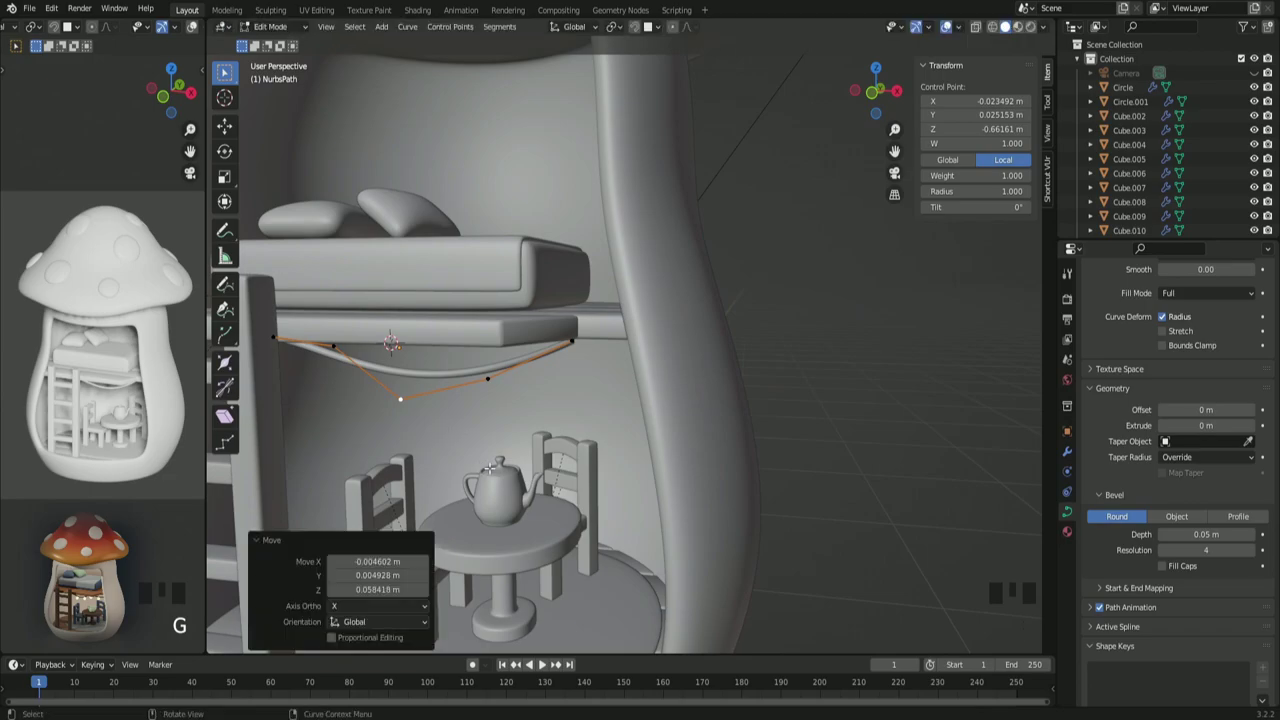
Step: From front view, reposition the wire's end point and extrude a new point past the loft's right end
key(KP_1)
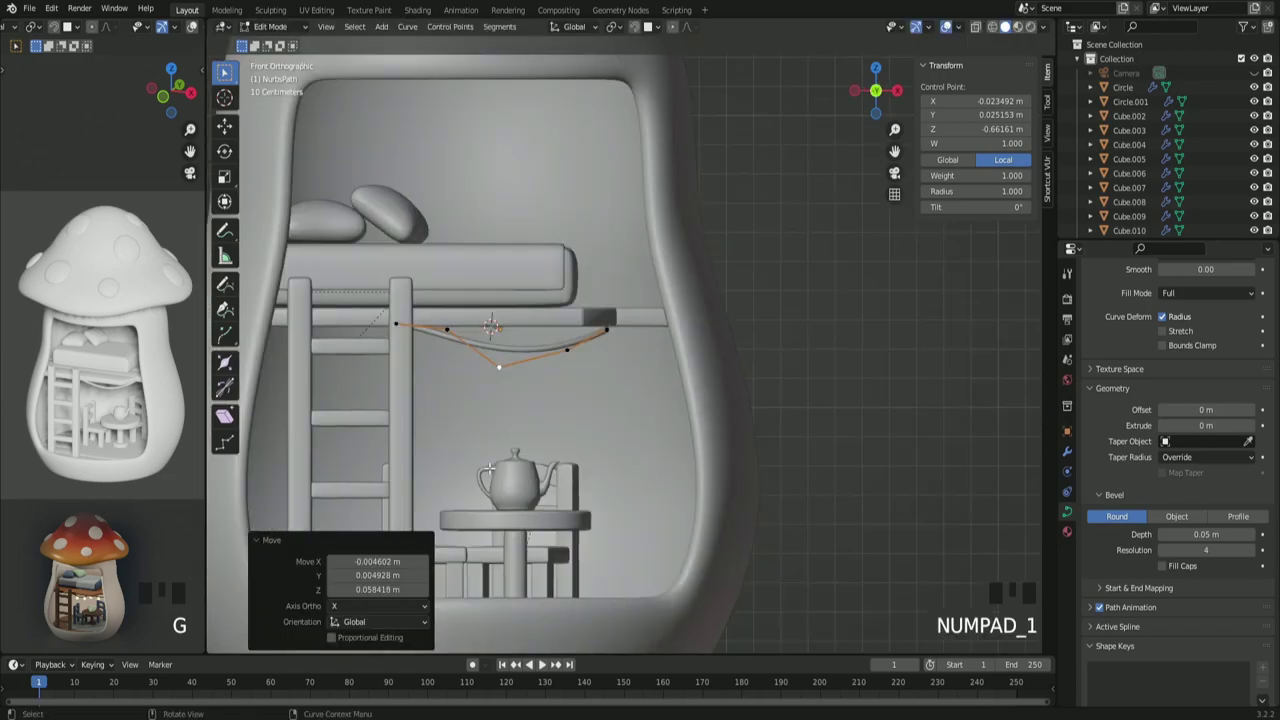
scroll(up, 3)
key(g)
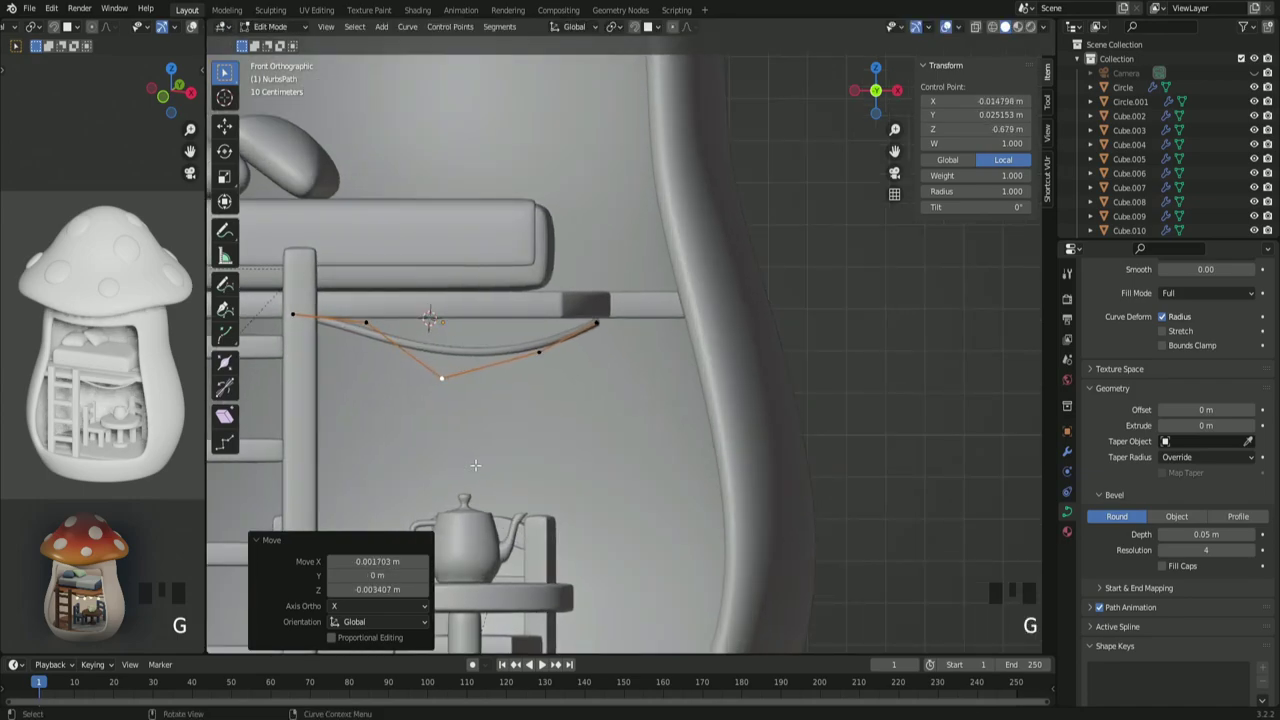
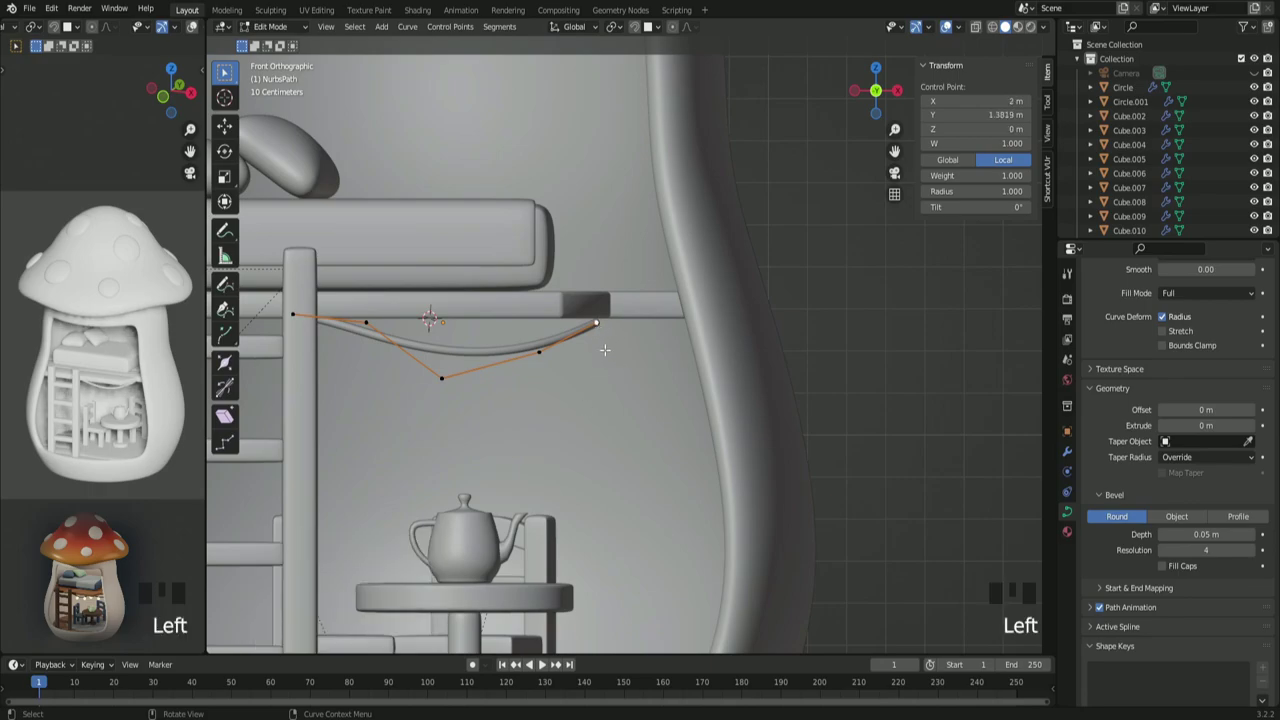
key(e)
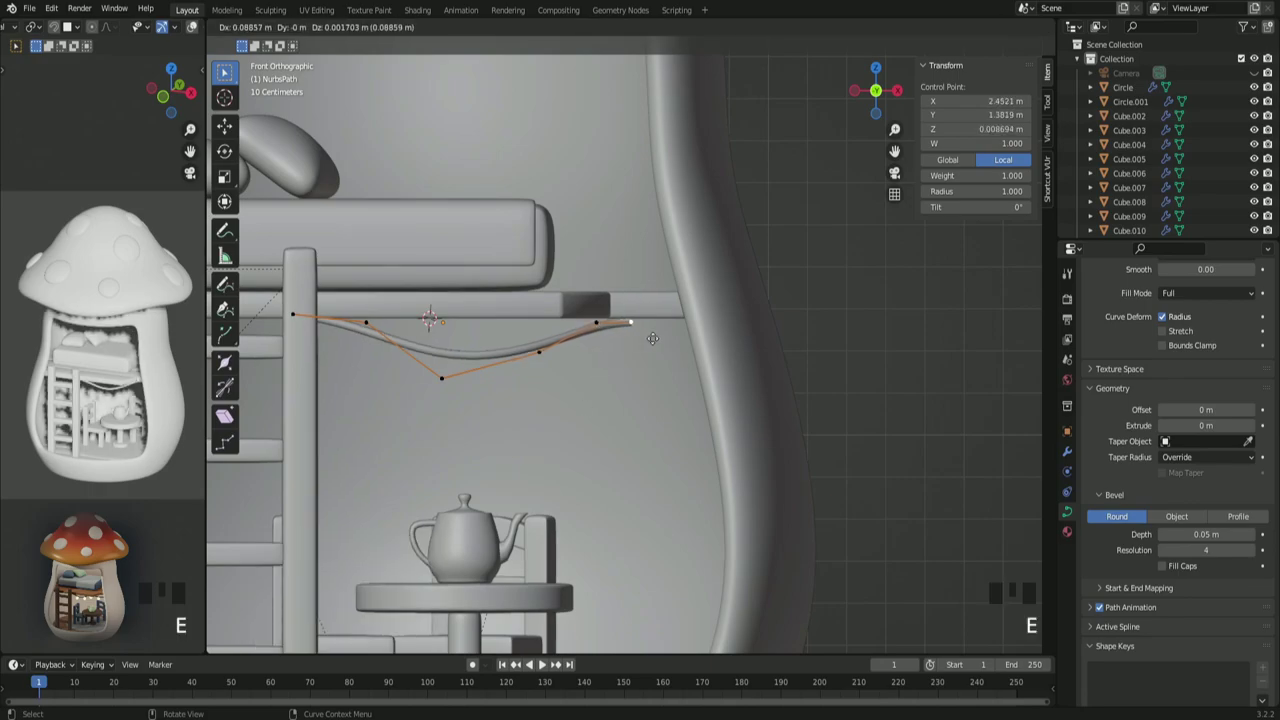
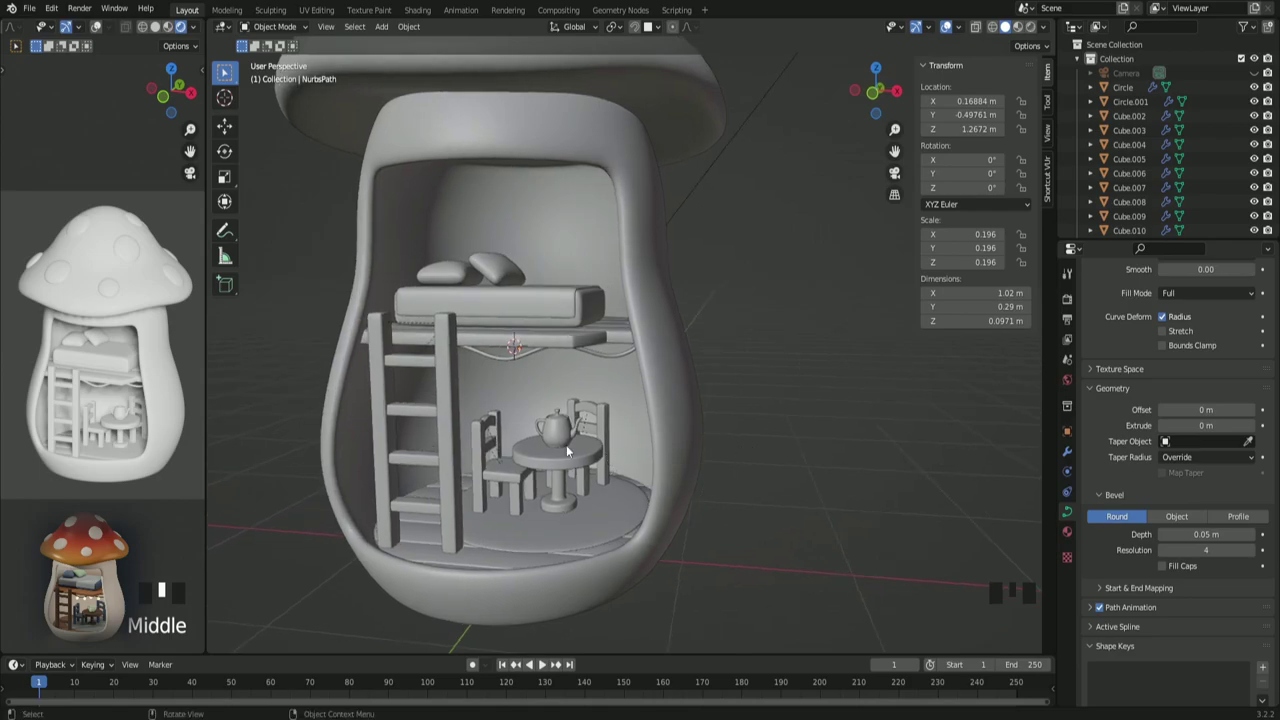
Step: Add a UV sphere beneath the loft bed from the Shift+A add menu
drag(563, 449, 532, 408)
scroll(up, 3)
key(shift+a)
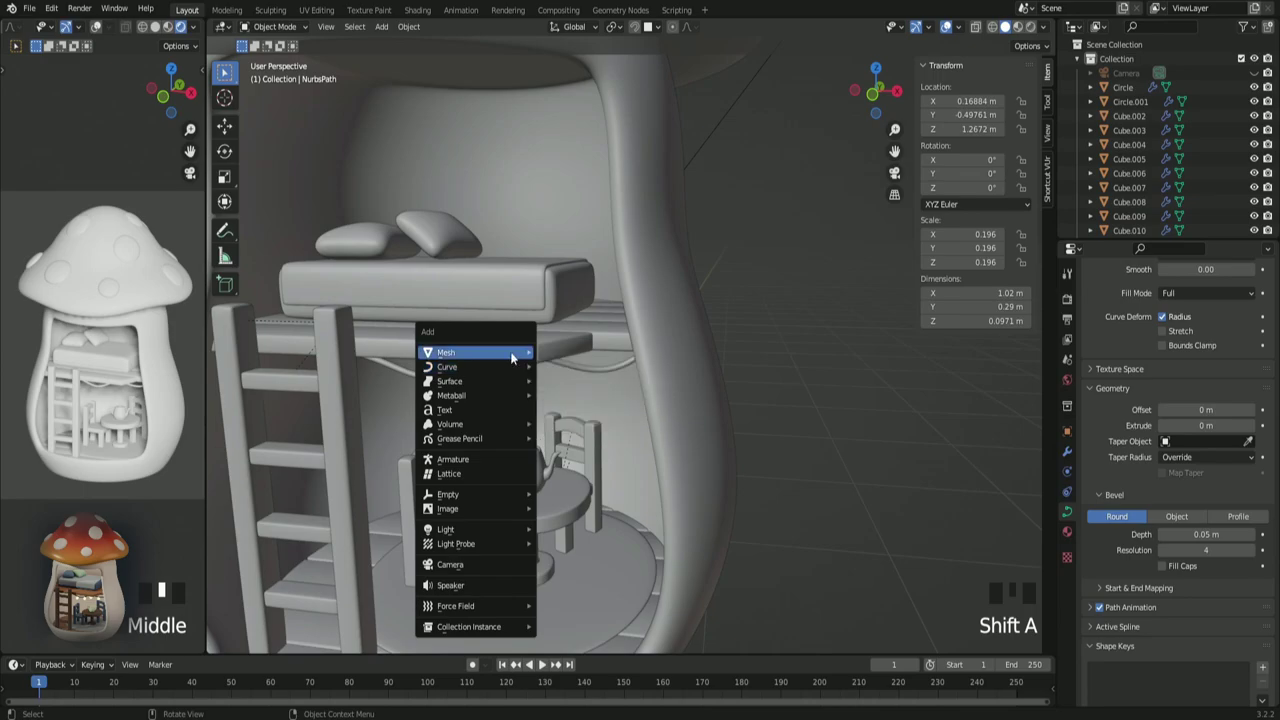
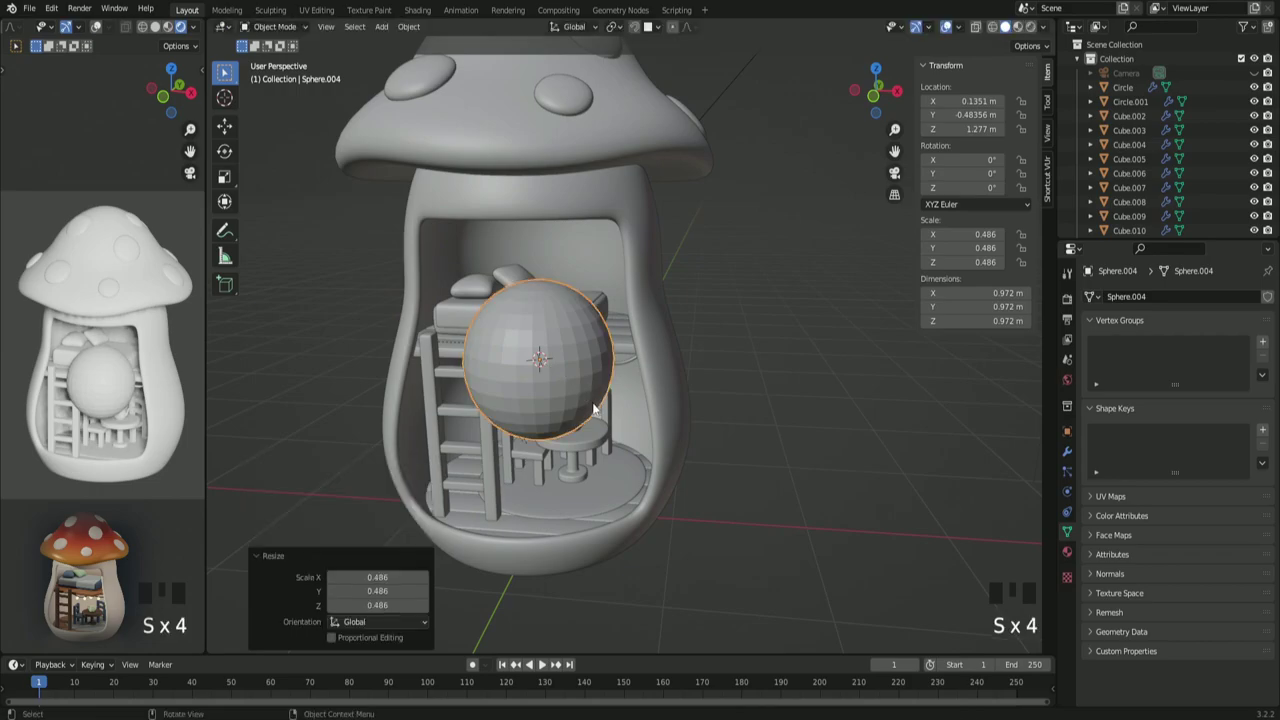
drag(573, 402, 618, 466)
scroll(up, 3)
Step: Snap the 3D cursor to the sphere's top vertex and set its origin there
key(Tab)
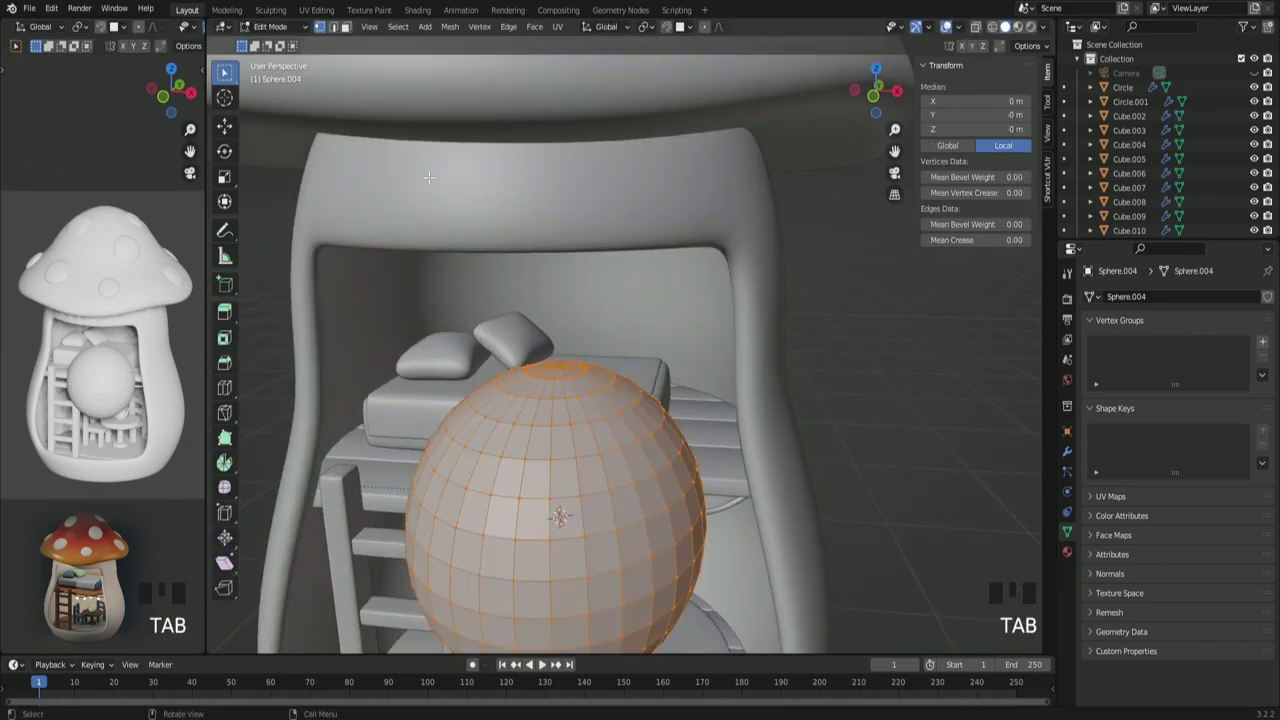
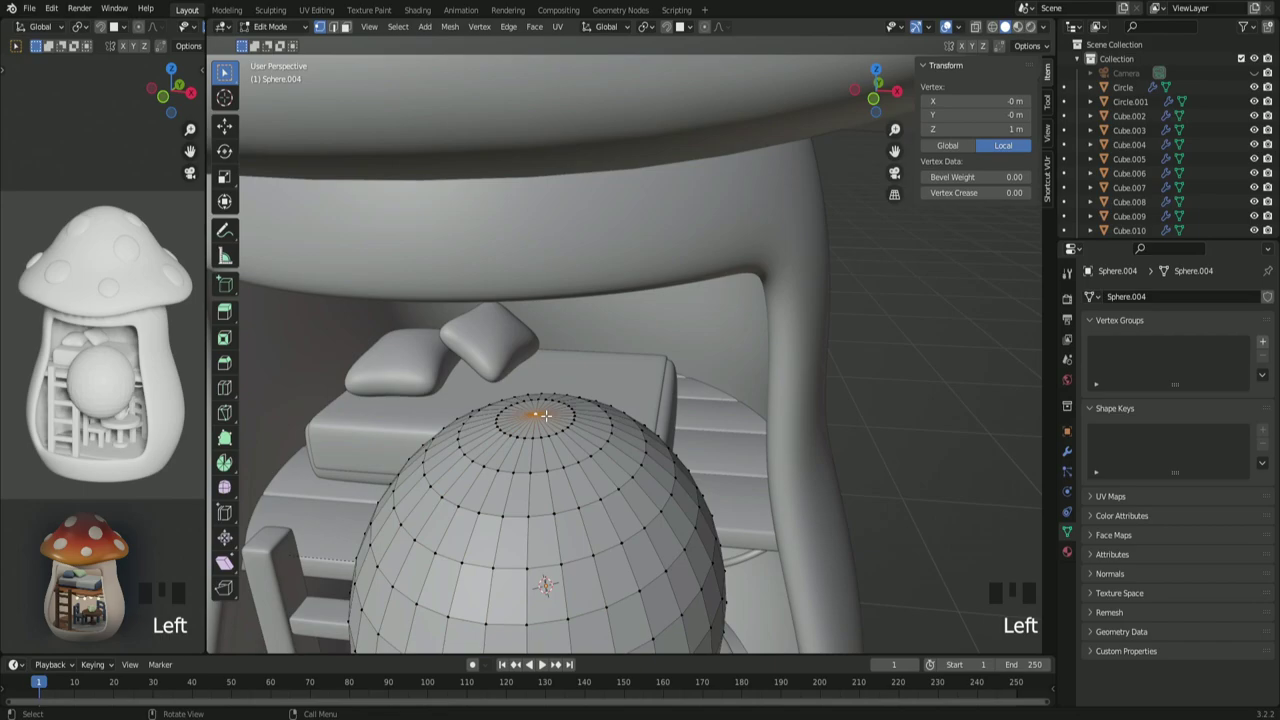
key(shift+s)
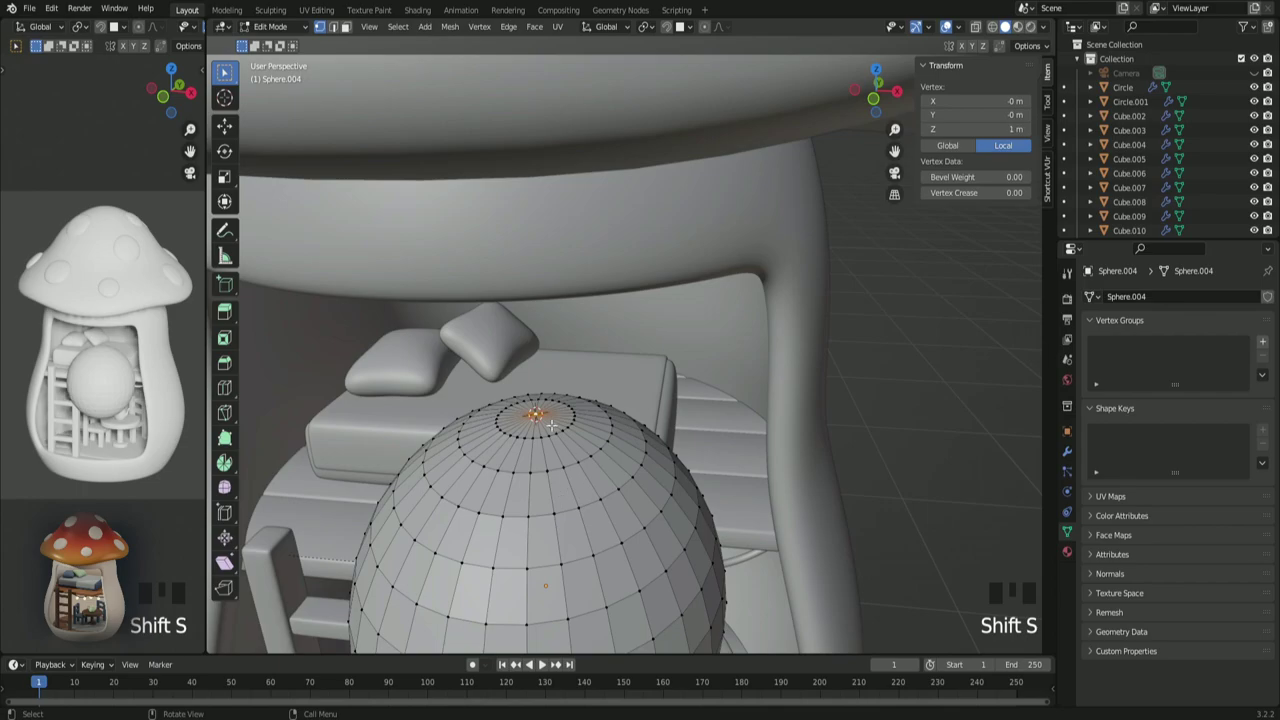
key(Tab)
drag(559, 427, 610, 498)
Step: Begin shrinking the sphere toward about 0.13 m beside the pillows
scroll(down, 3)
drag(604, 489, 609, 445)
scroll(up, 3)
Step: Shrink the sphere into a tiny bulb and move it down to the wire in front view
key(s)
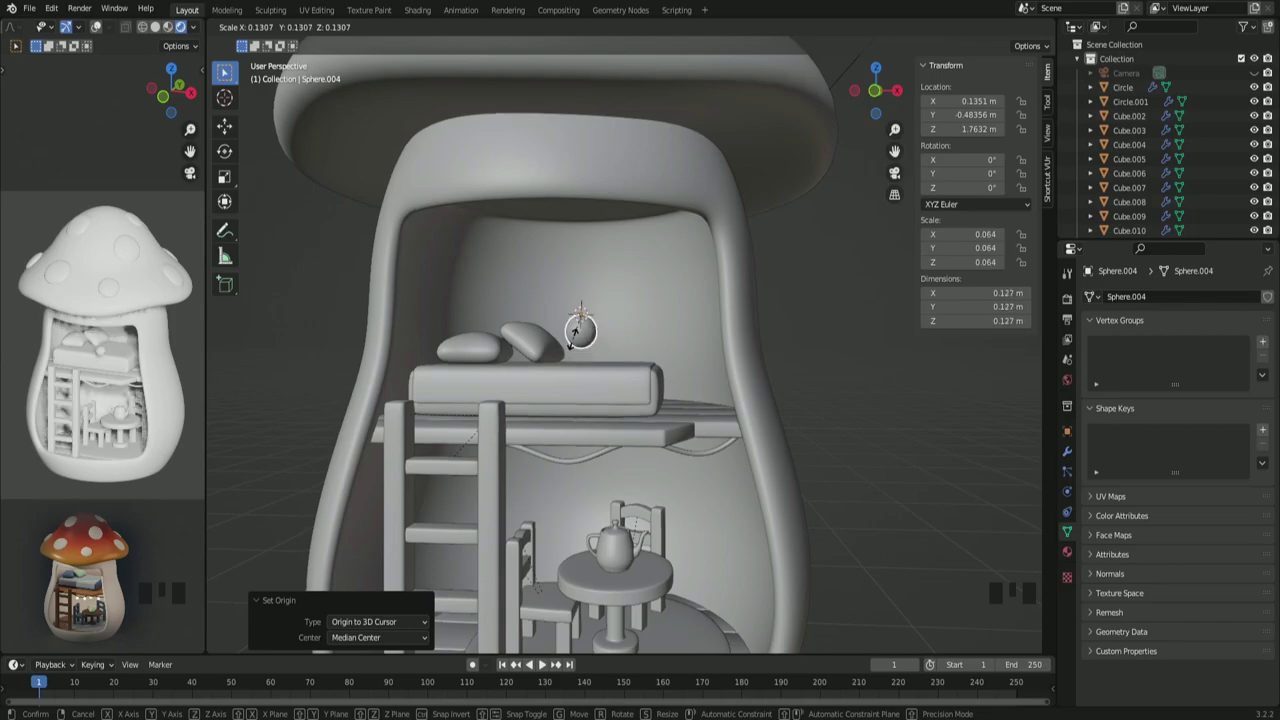
key(s)
key(s)
key(s)
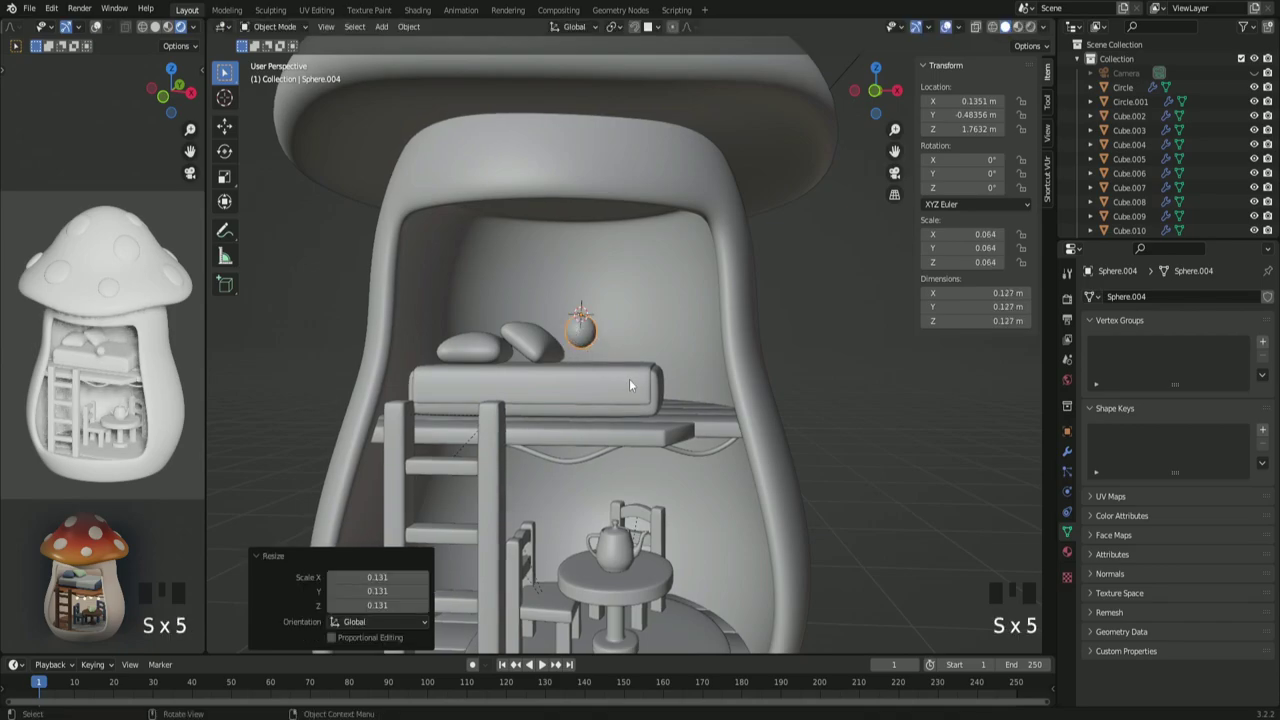
key(KP_1)
scroll(up, 3)
Step: Finalize the bulb at about 0.08 m hanging just below the sagging wire
key(g)
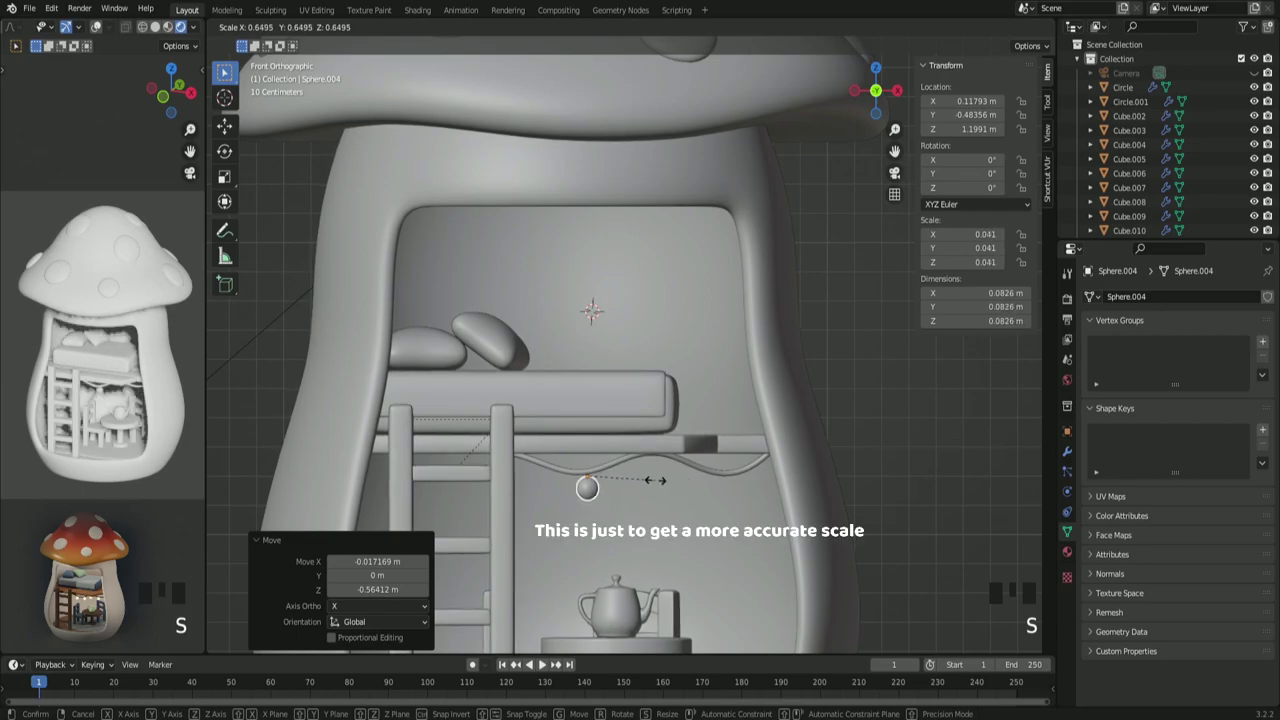
drag(641, 514, 642, 397)
scroll(up, 3)
scroll(up, 3)
drag(548, 368, 622, 446)
scroll(down, 3)
click(860, 399)
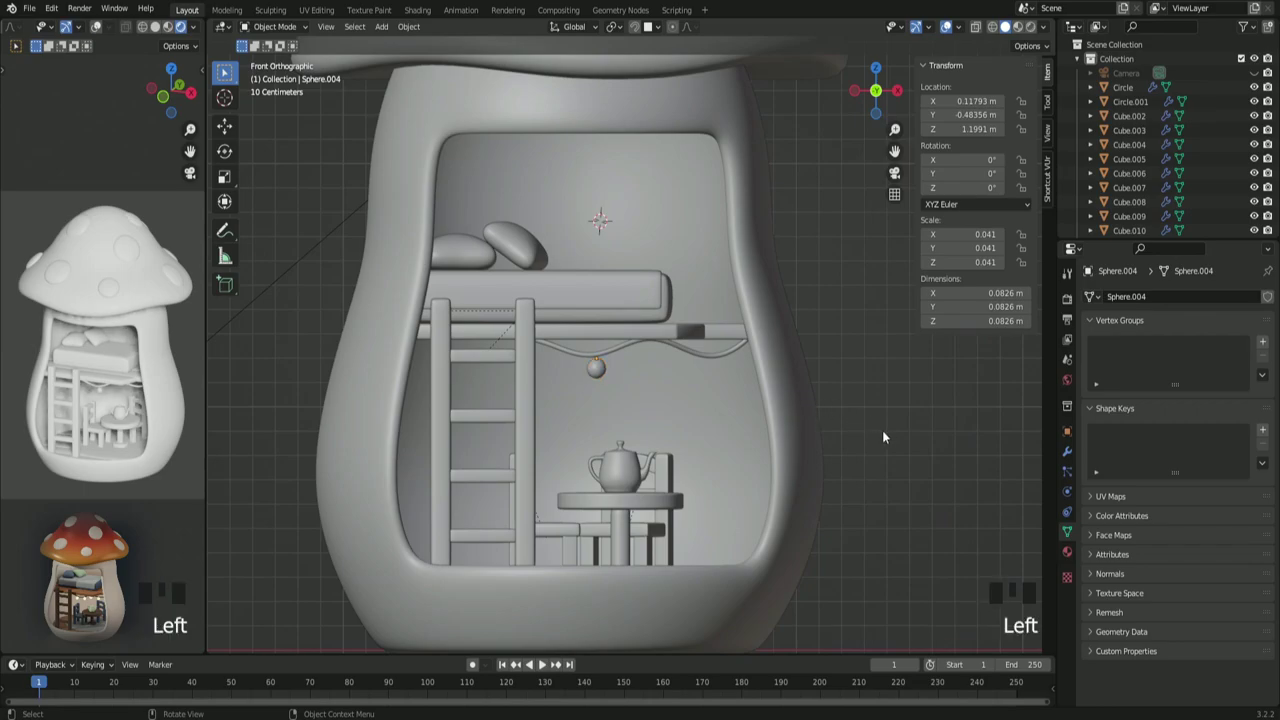
Step: Orbit to look up under the loft bed at the bulb
drag(884, 436, 846, 416)
scroll(up, 3)
scroll(up, 3)
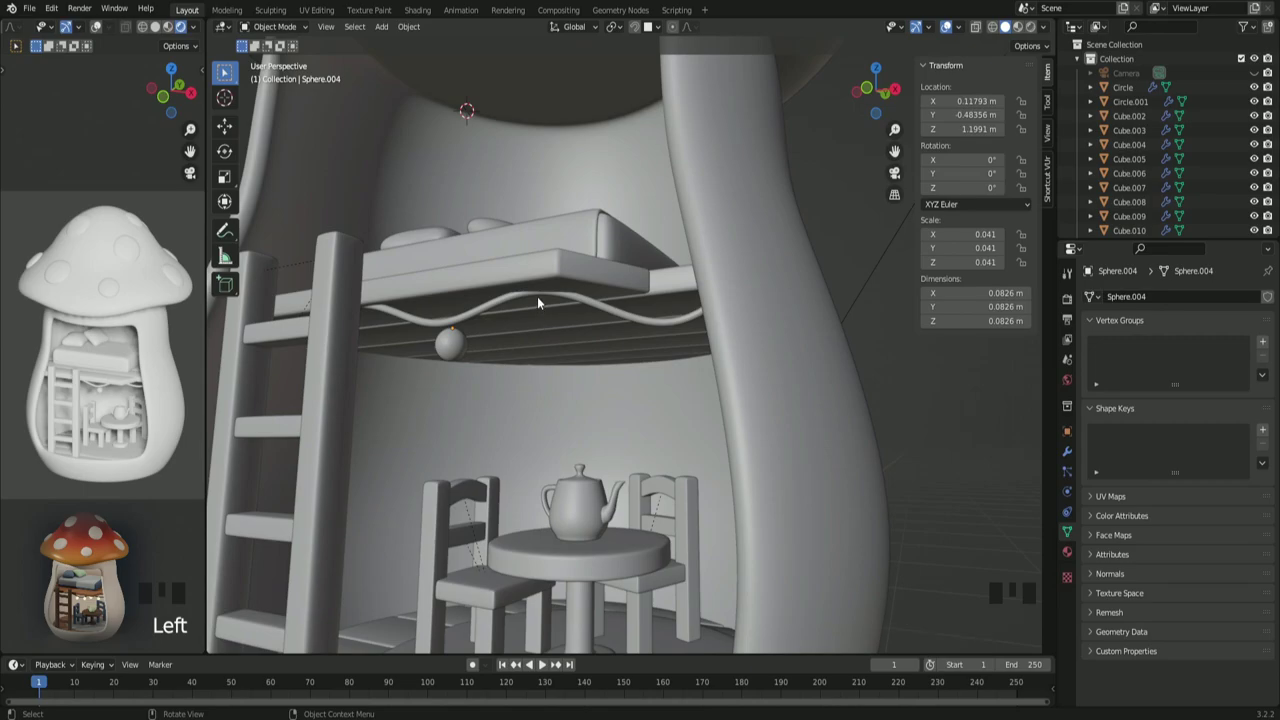
Step: Raise one wire control point along Z to reshape the wave above the bulb
click(511, 292)
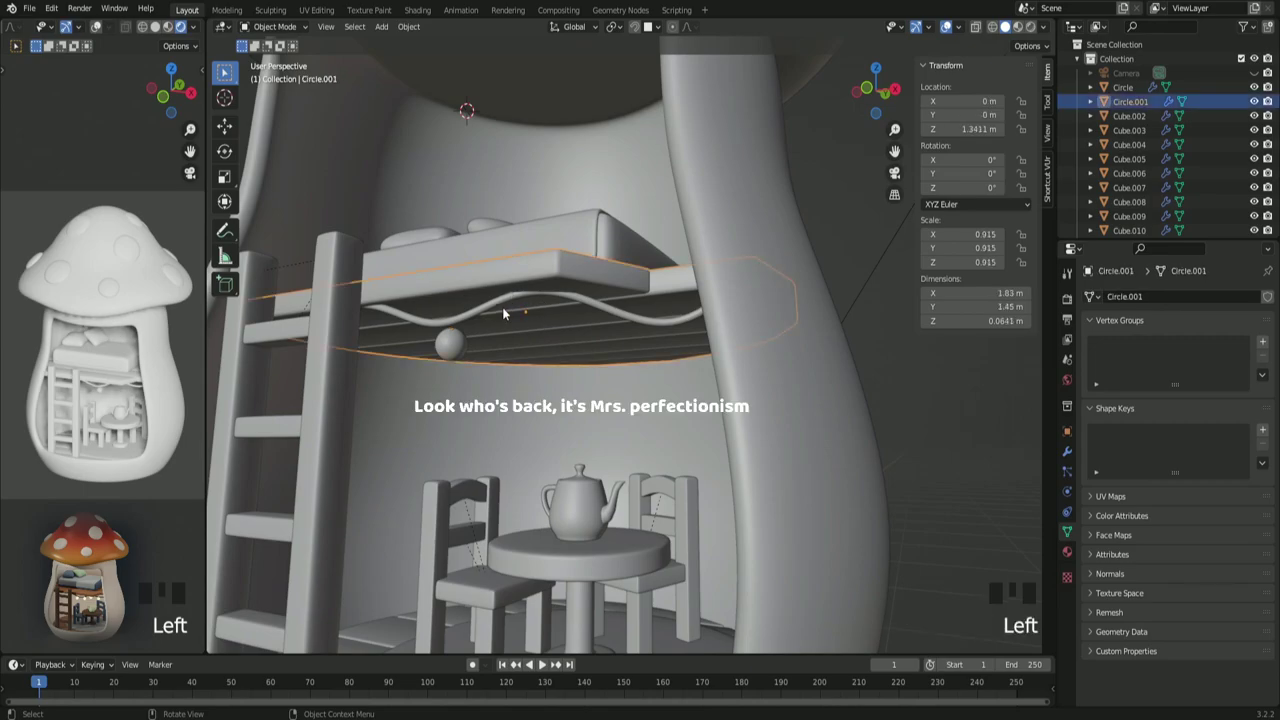
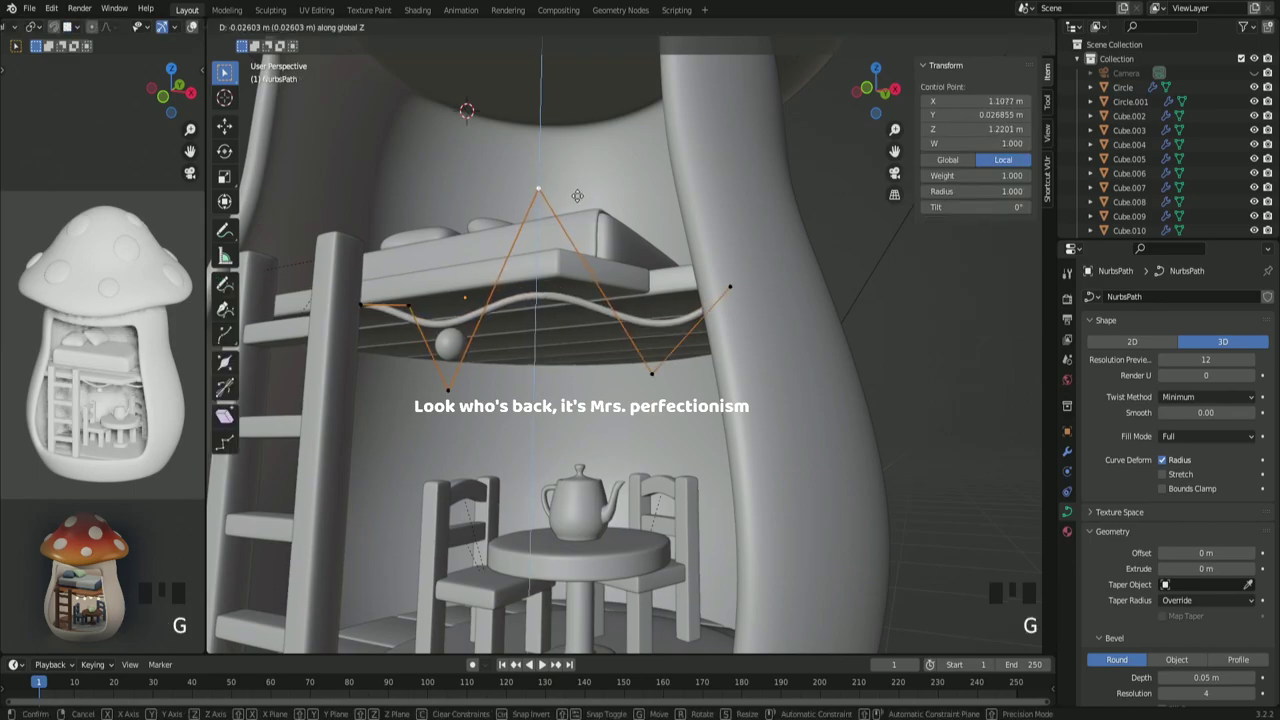
key(z)
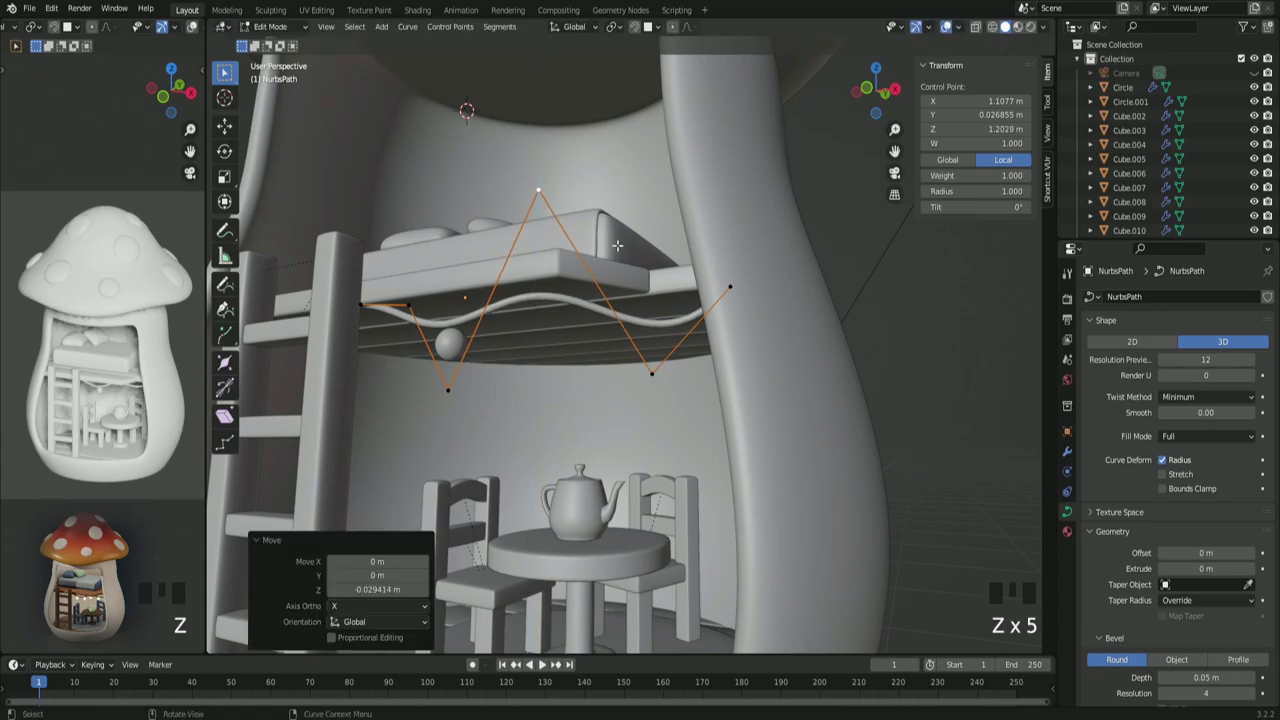
key(Tab)
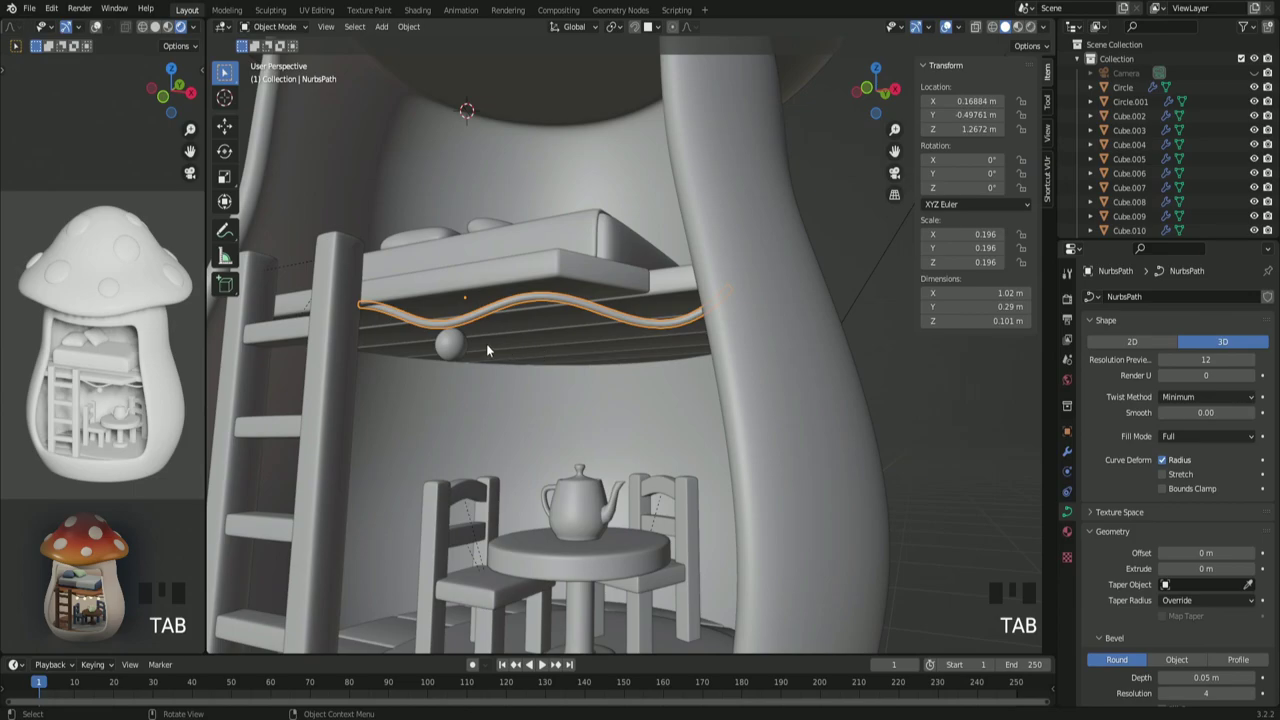
drag(520, 343, 450, 287)
drag(450, 287, 479, 303)
Step: Snap the bulb sphere onto the 3D cursor on the wire's left portion
drag(479, 303, 448, 372)
click(448, 372)
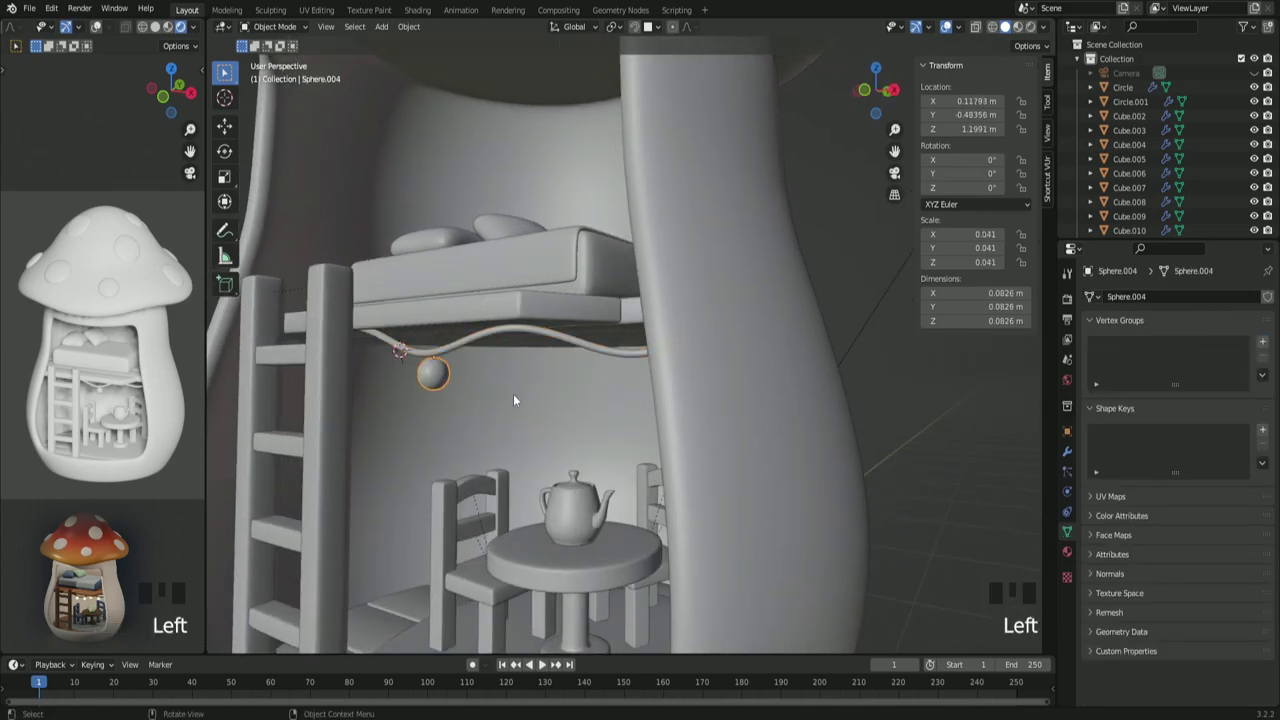
key(shift+s)
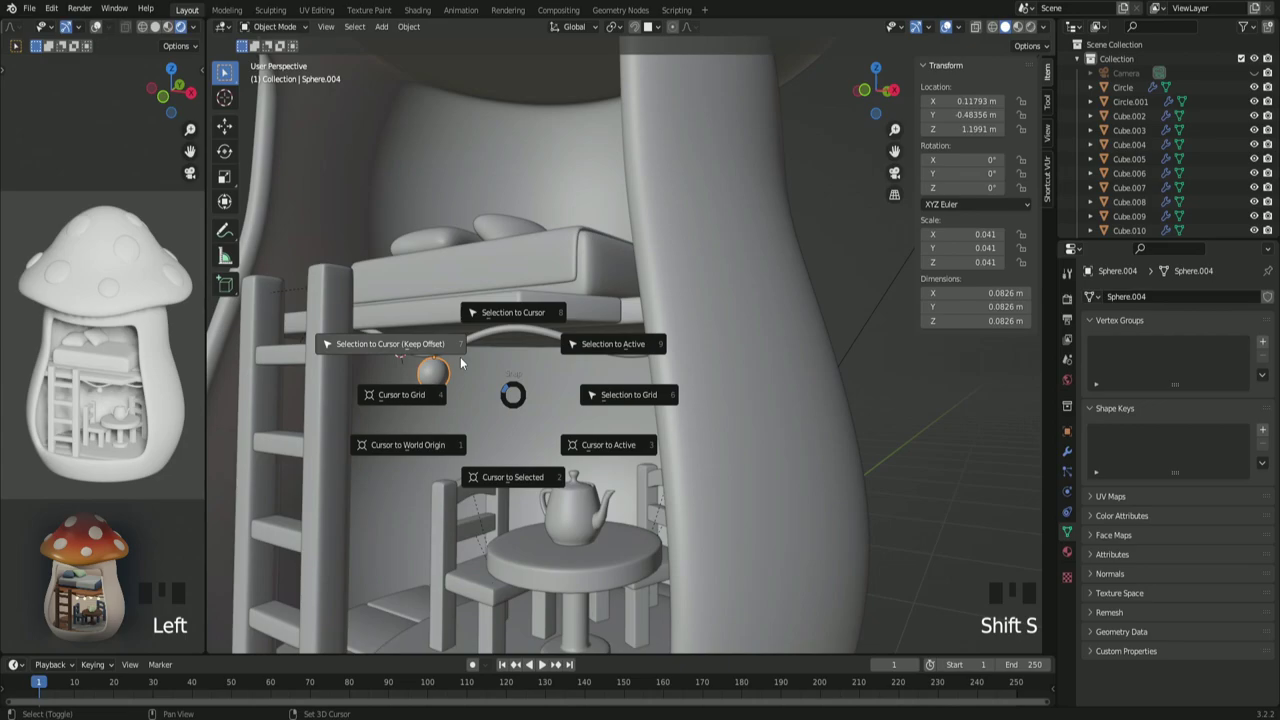
key(shift+s)
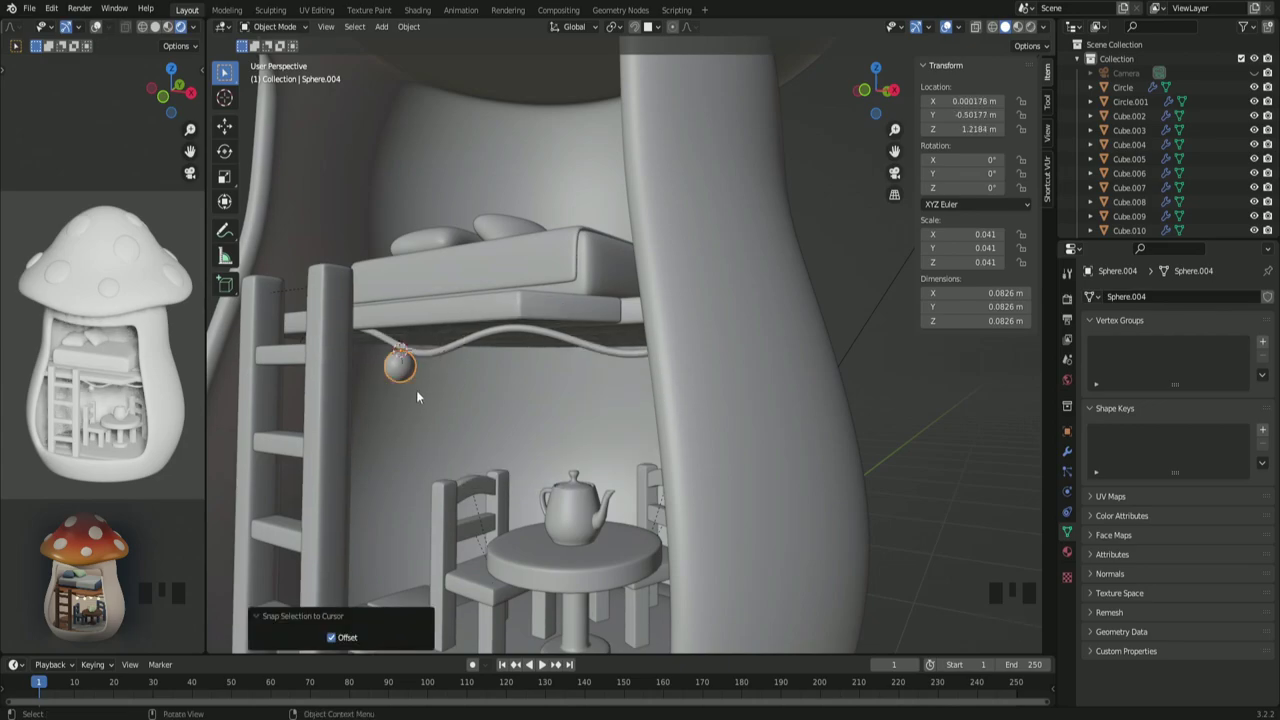
Step: Tilt the bulb about 14° so it hangs naturally along the cable
drag(423, 397, 565, 376)
scroll(up, 3)
drag(556, 375, 636, 394)
key(e)
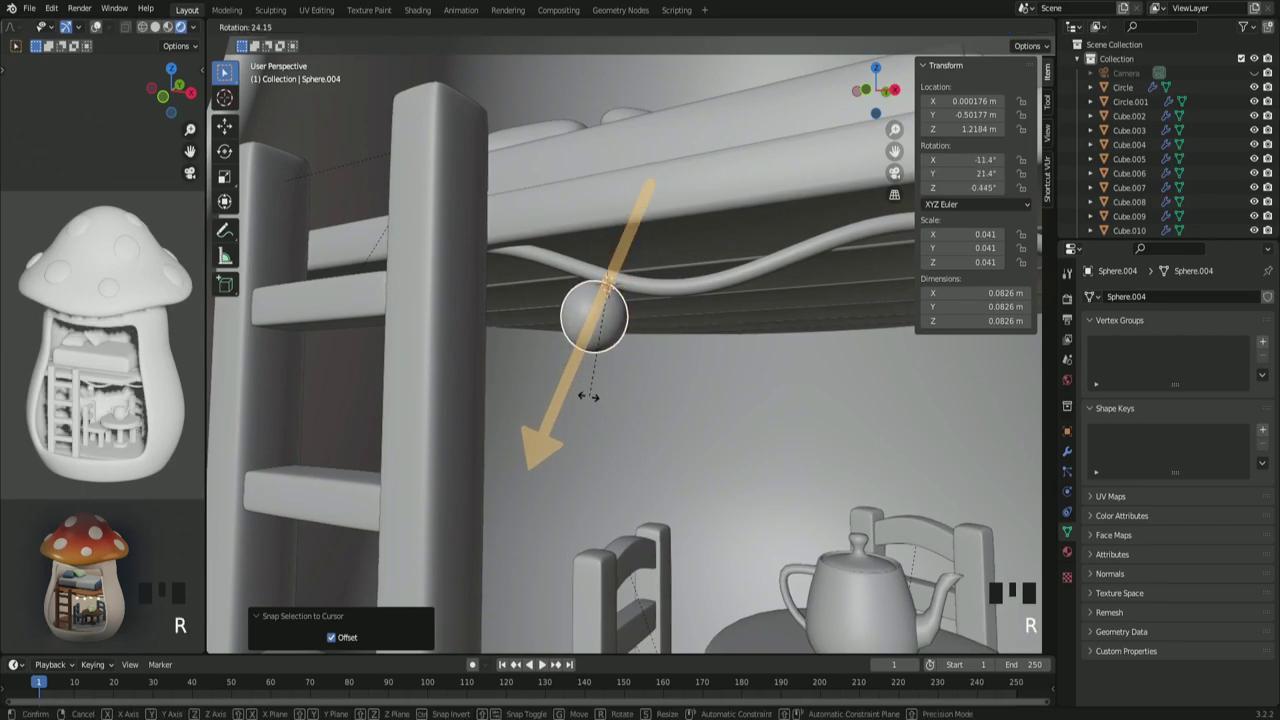
drag(614, 404, 554, 396)
key(r)
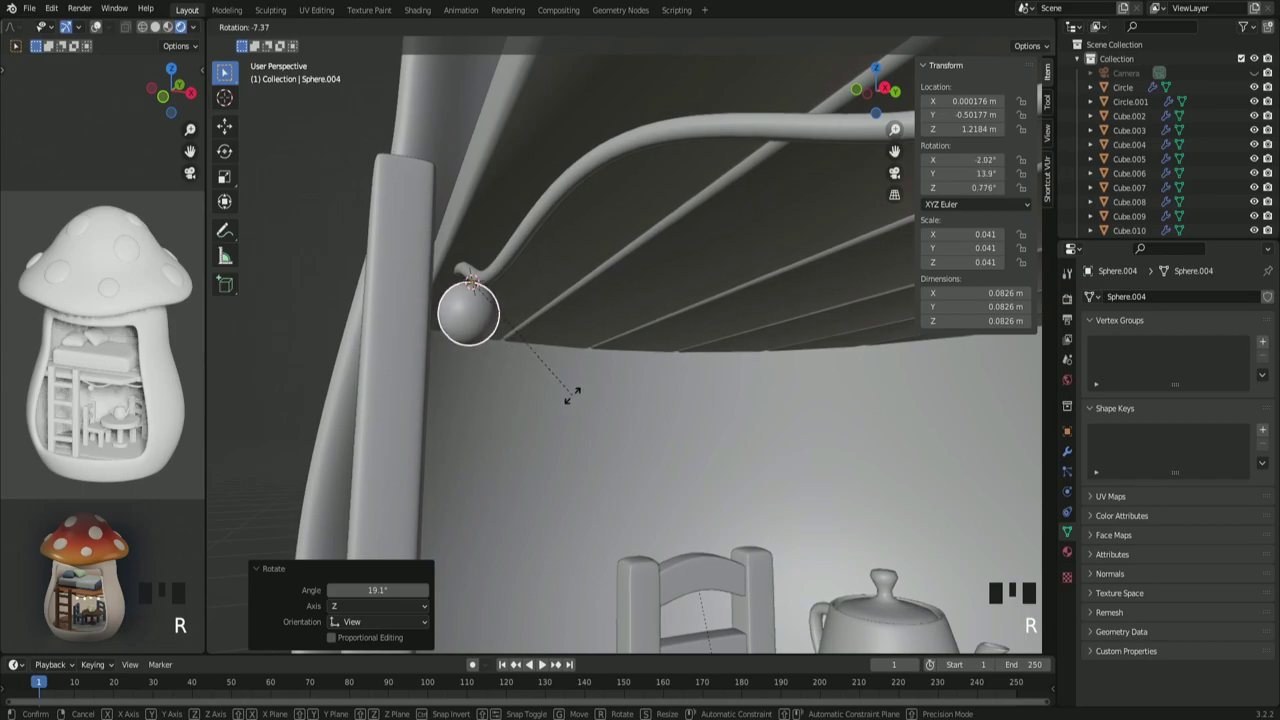
scroll(down, 3)
drag(567, 405, 637, 422)
scroll(up, 3)
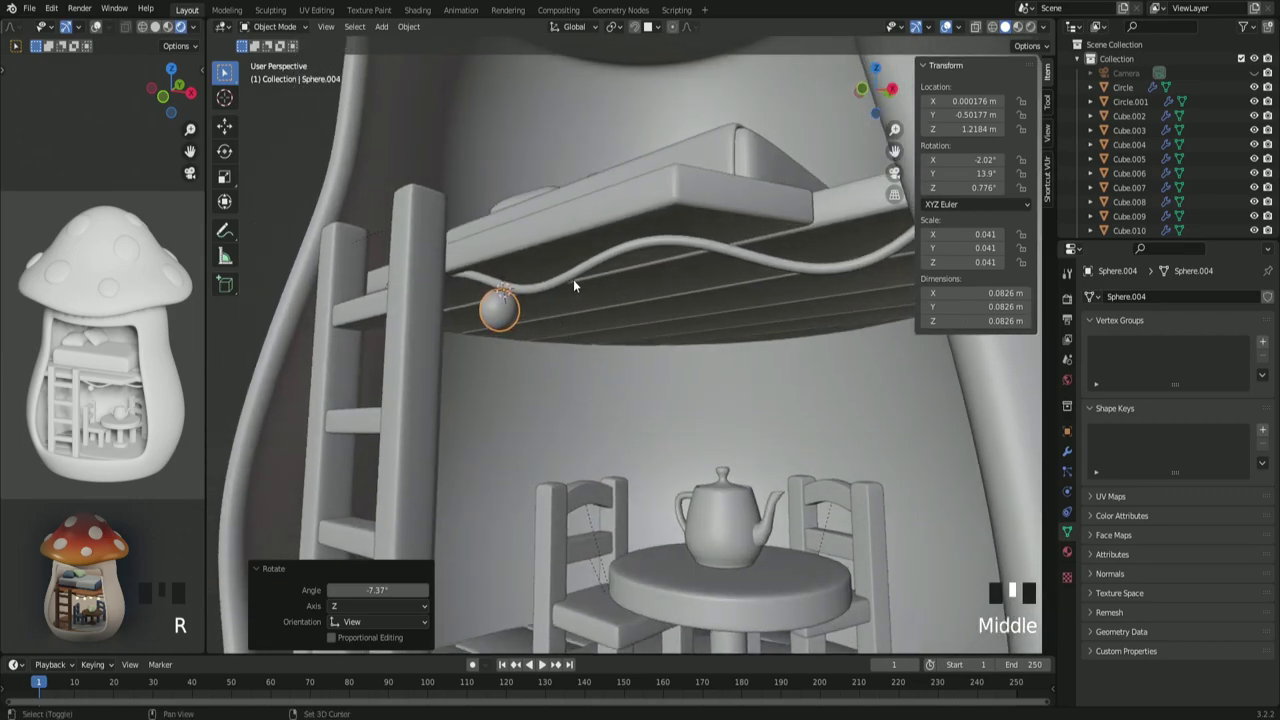
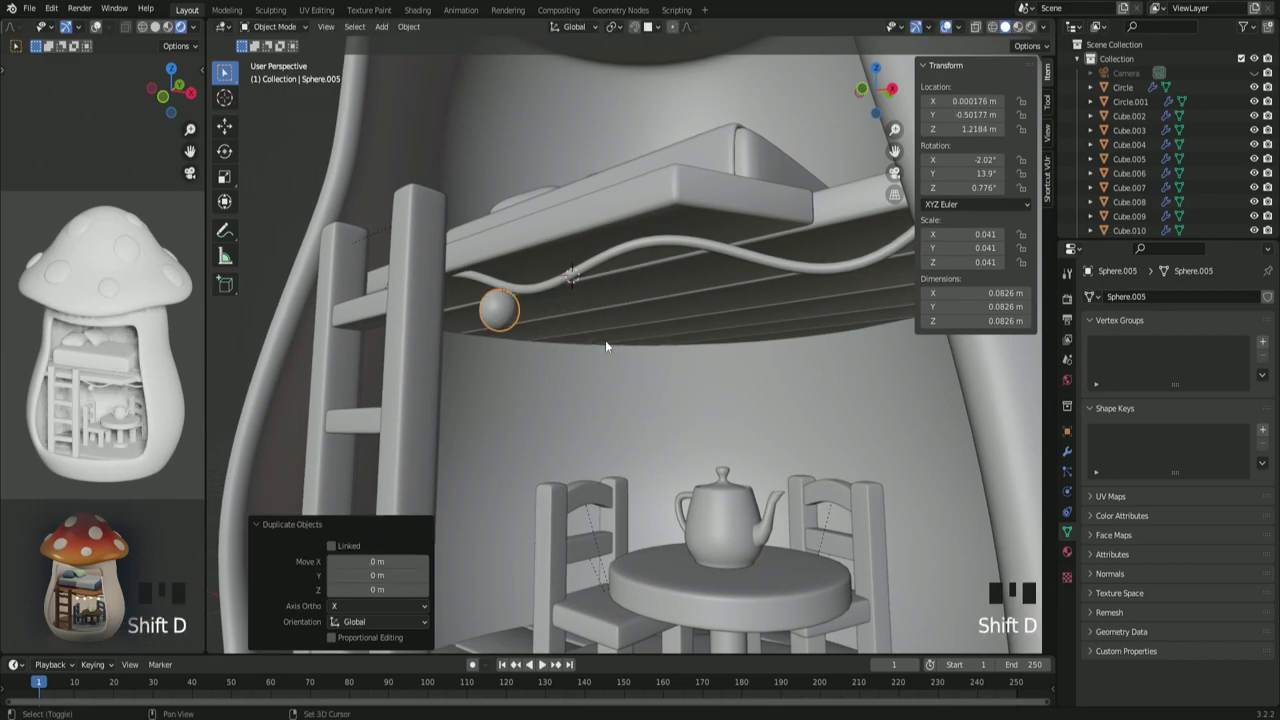
Step: Place a copied bulb further along the wire and rotate it to hang on the cable
key(shift+s)
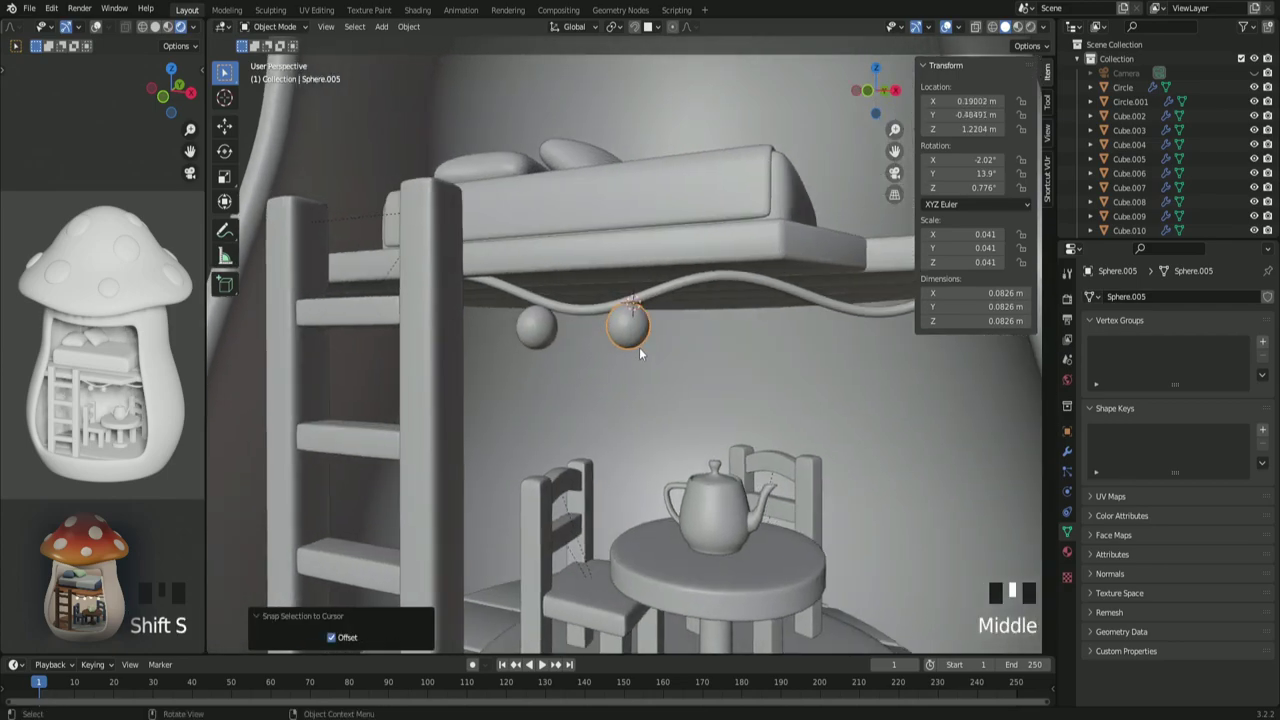
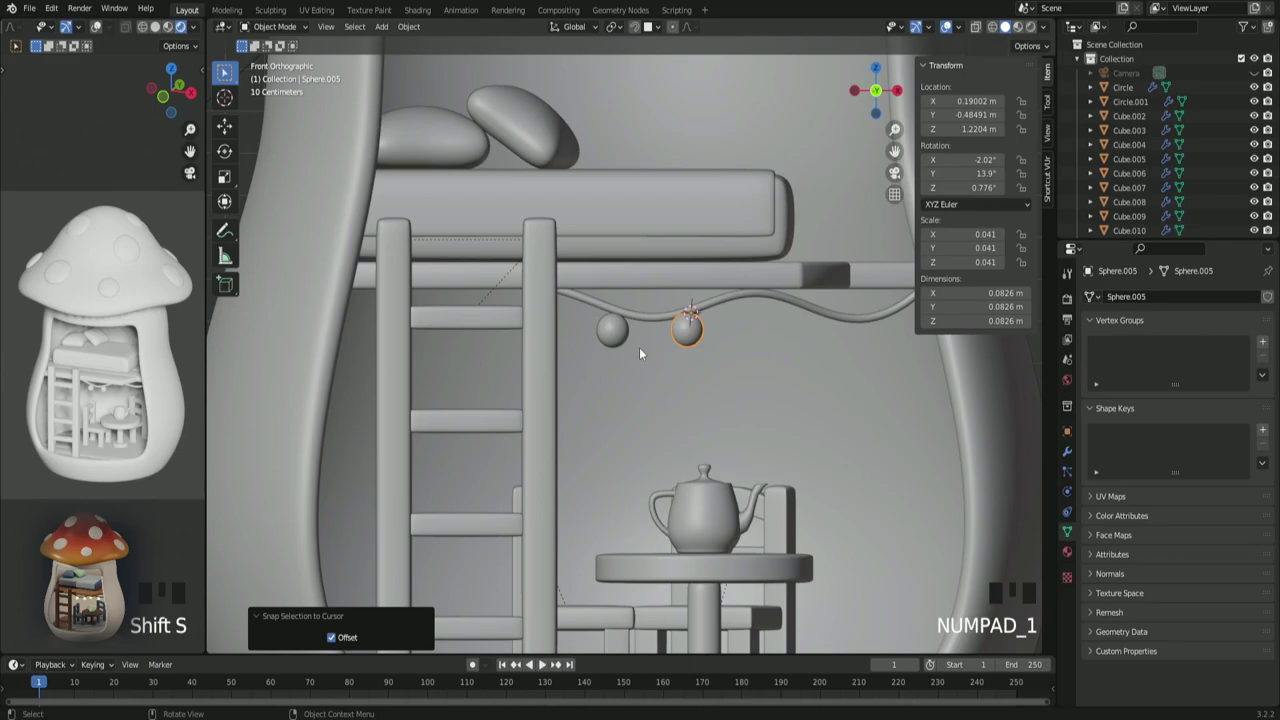
scroll(up, 3)
scroll(up, 3)
key(r)
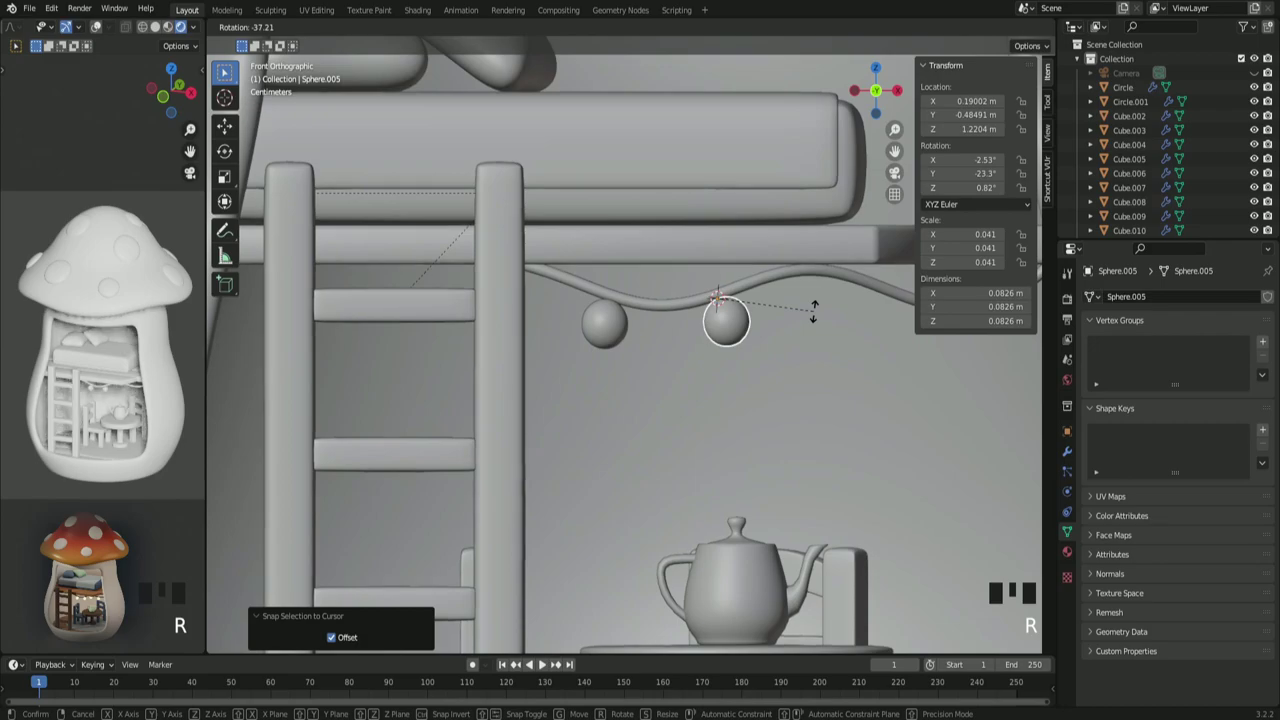
drag(695, 390, 620, 155)
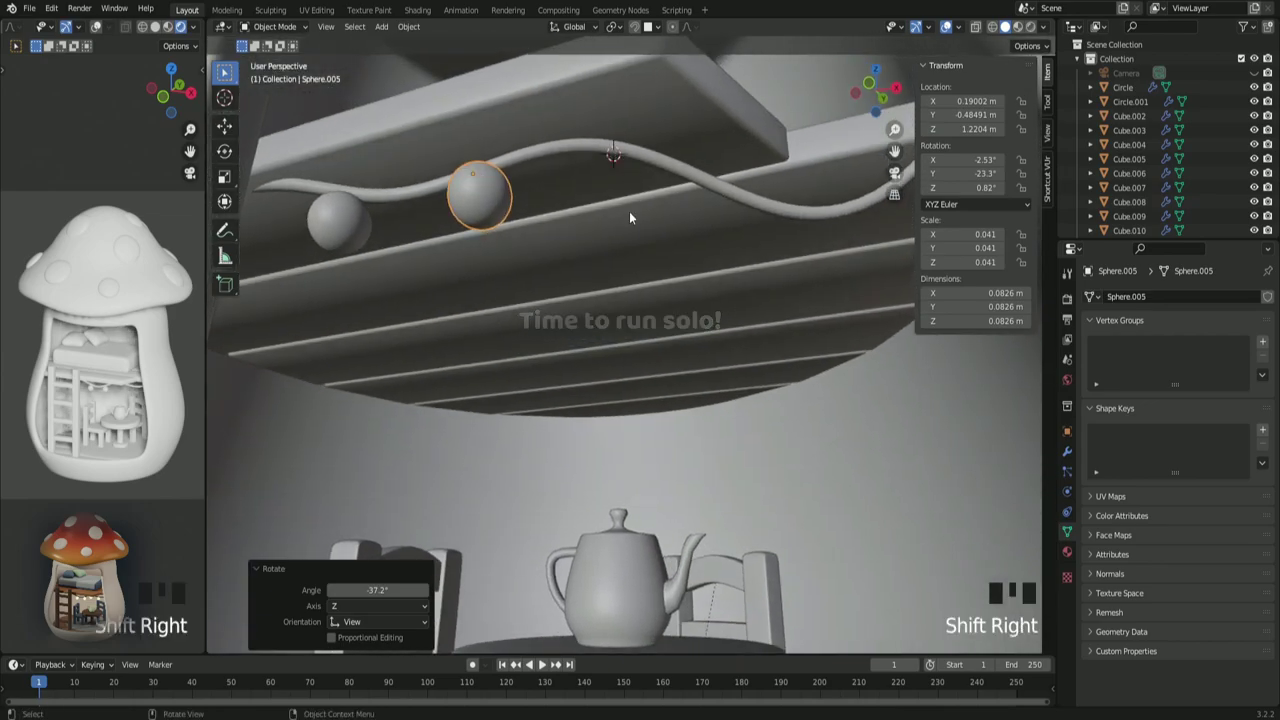
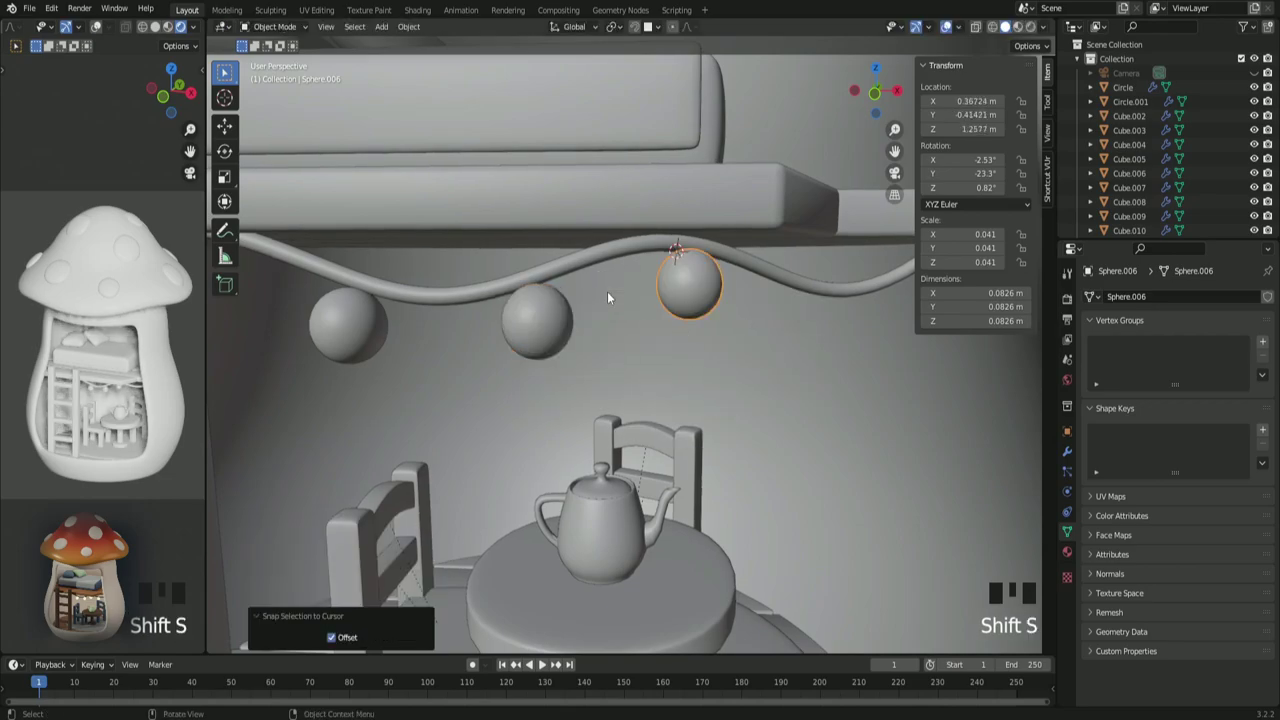
Step: Compare the bulbs from front view and inspect the wire from below
key(KP_1)
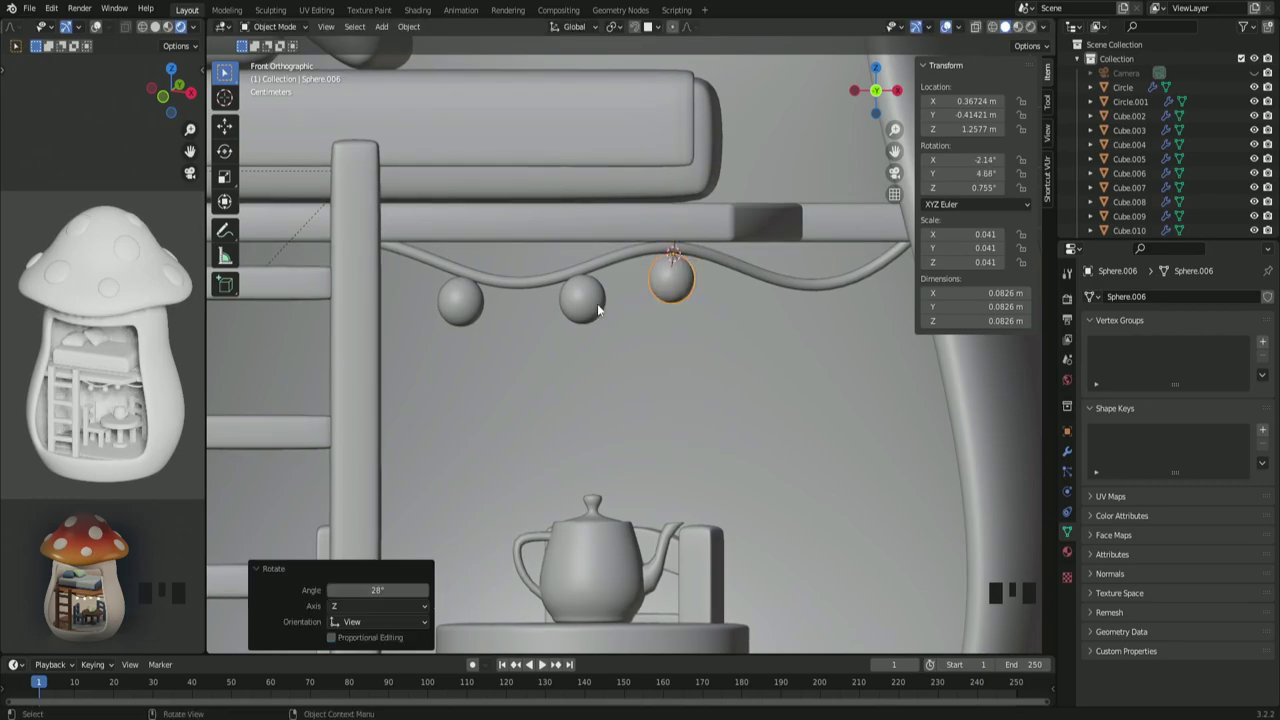
click(601, 303)
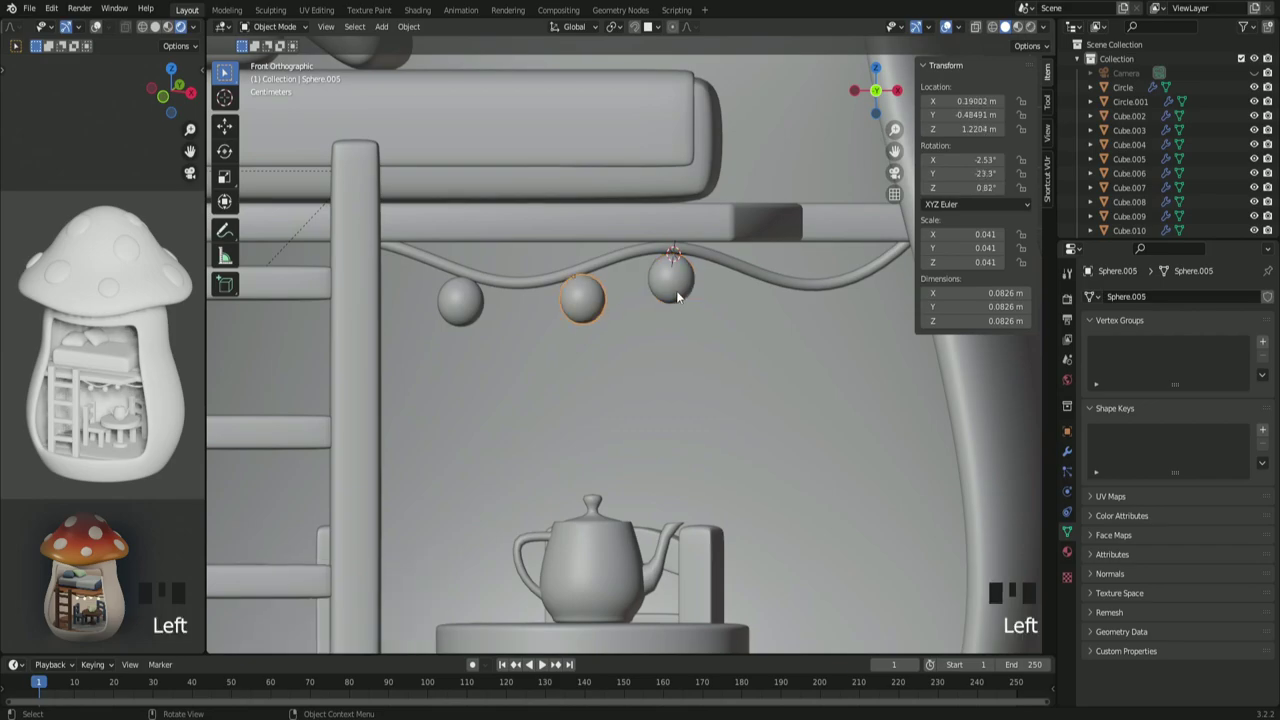
click(684, 296)
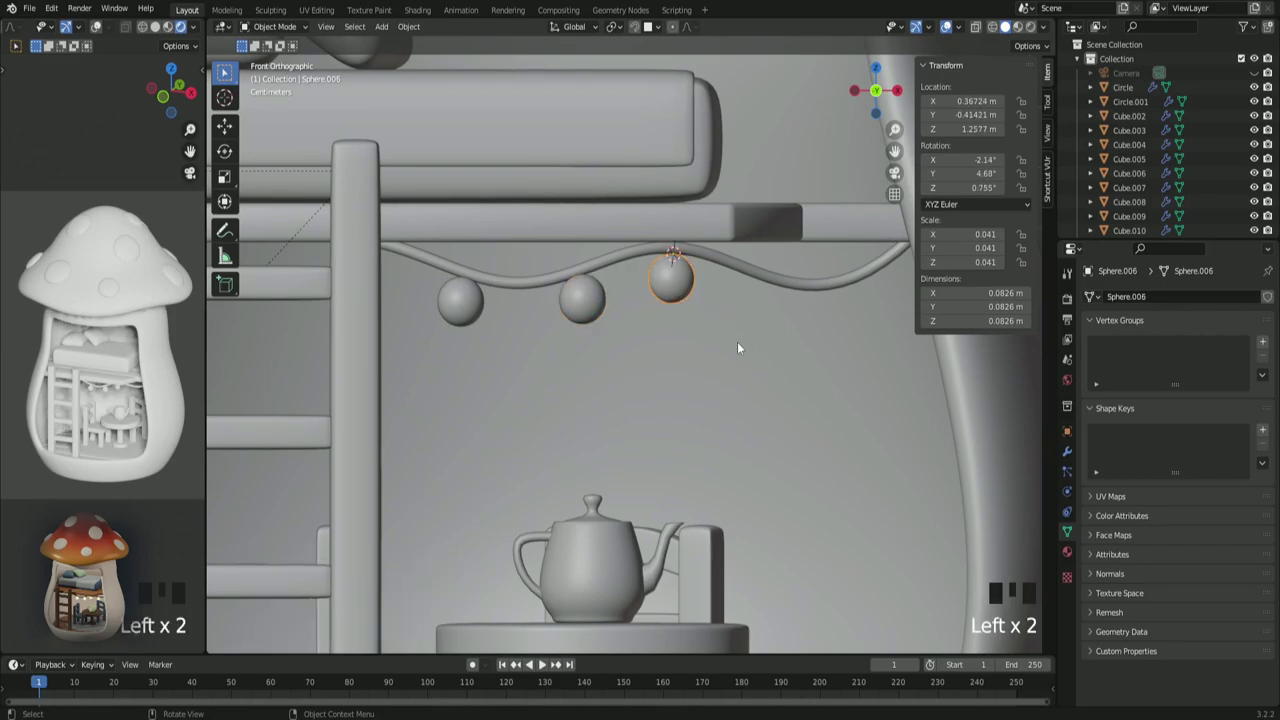
drag(747, 349, 576, 205)
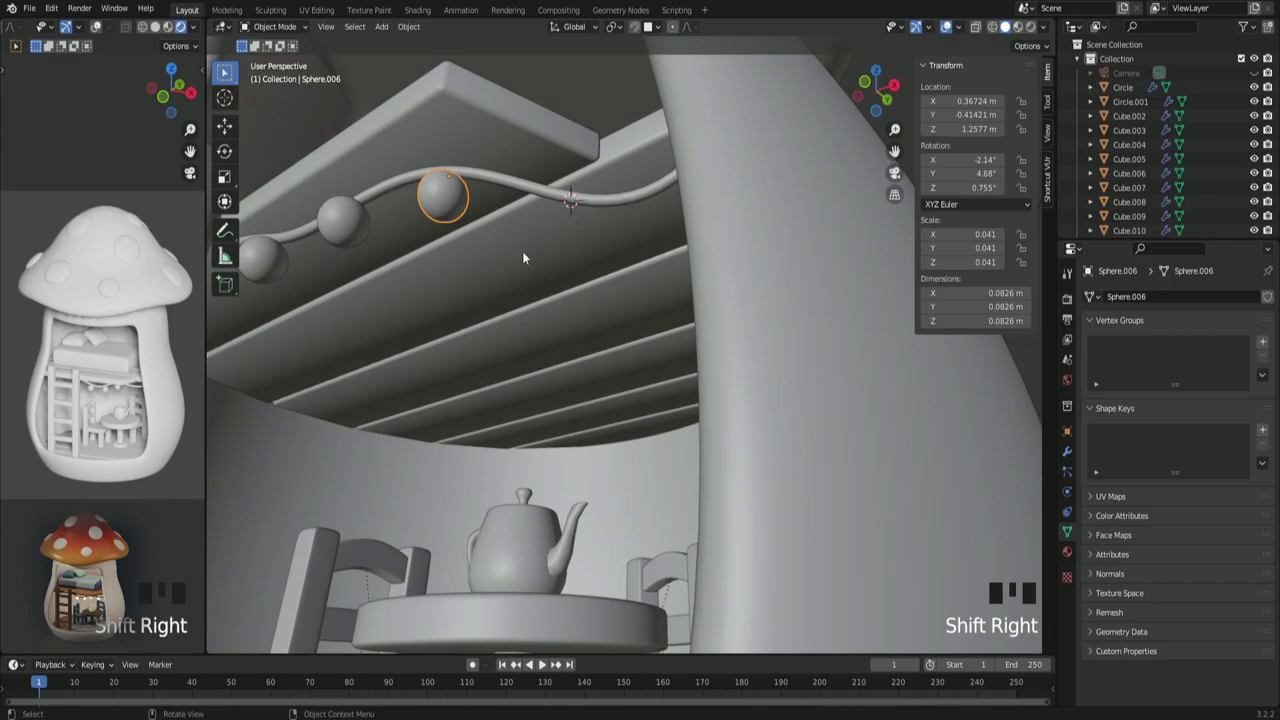
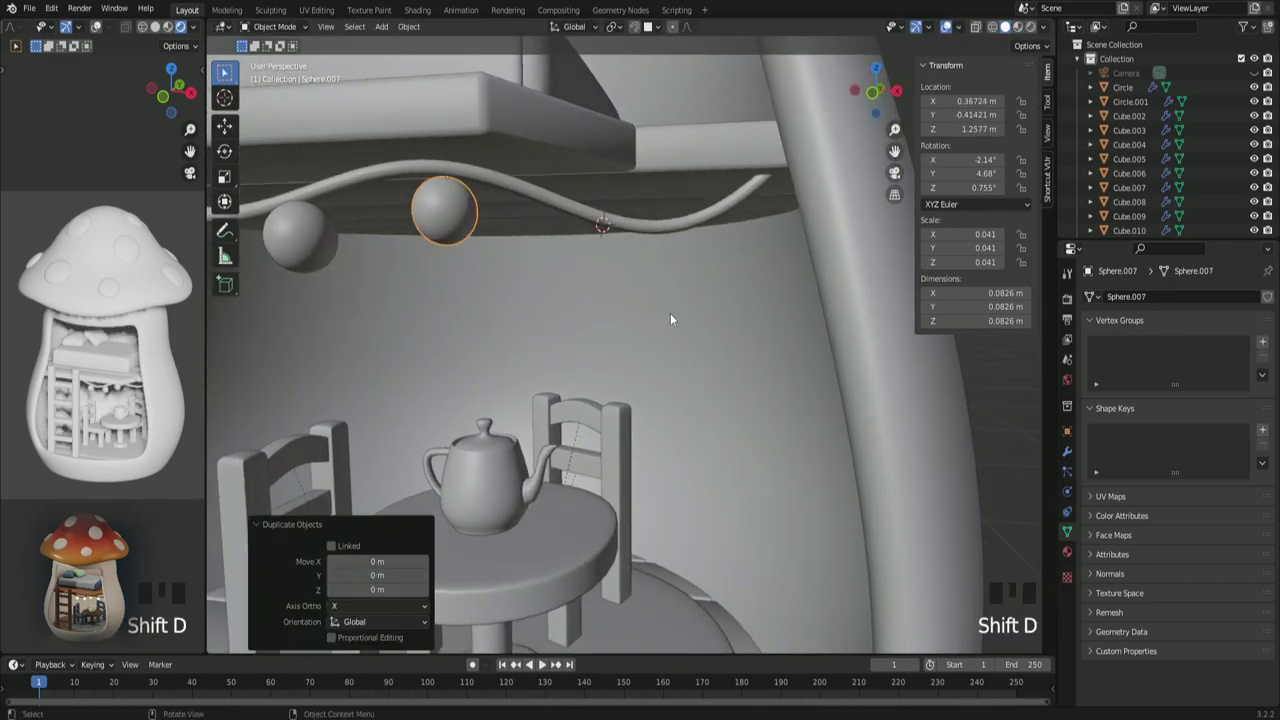
Step: Snap and move the fourth duplicated bulb sphere onto the right end of the wavy wire
key(shift+s)
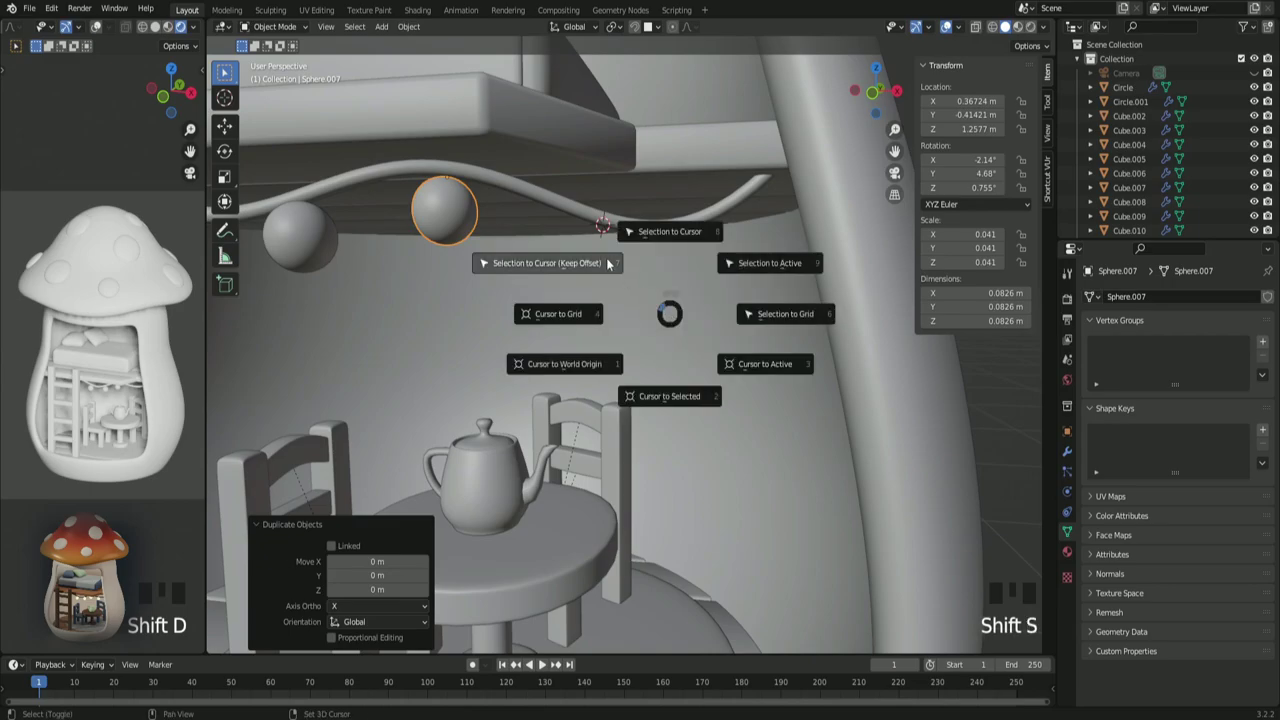
drag(635, 281, 626, 286)
scroll(down, 3)
drag(645, 299, 701, 315)
scroll(down, 3)
Step: Orbit and pan out to view the whole house with its row of four hanging lights
drag(697, 315, 800, 355)
click(800, 355)
scroll(down, 3)
middle_click(649, 456)
scroll(down, 3)
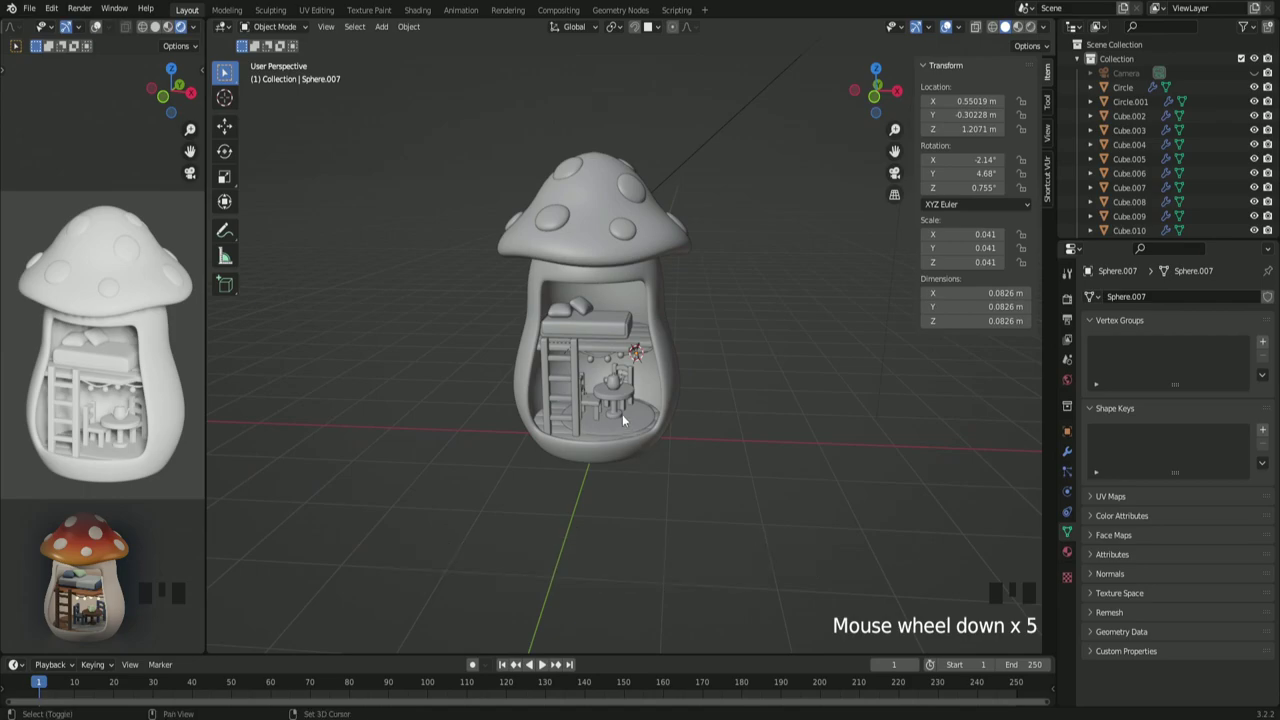
Step: Add a Plane at the world origin and scale it to a ground about 43.5 m across
key(shift+s)
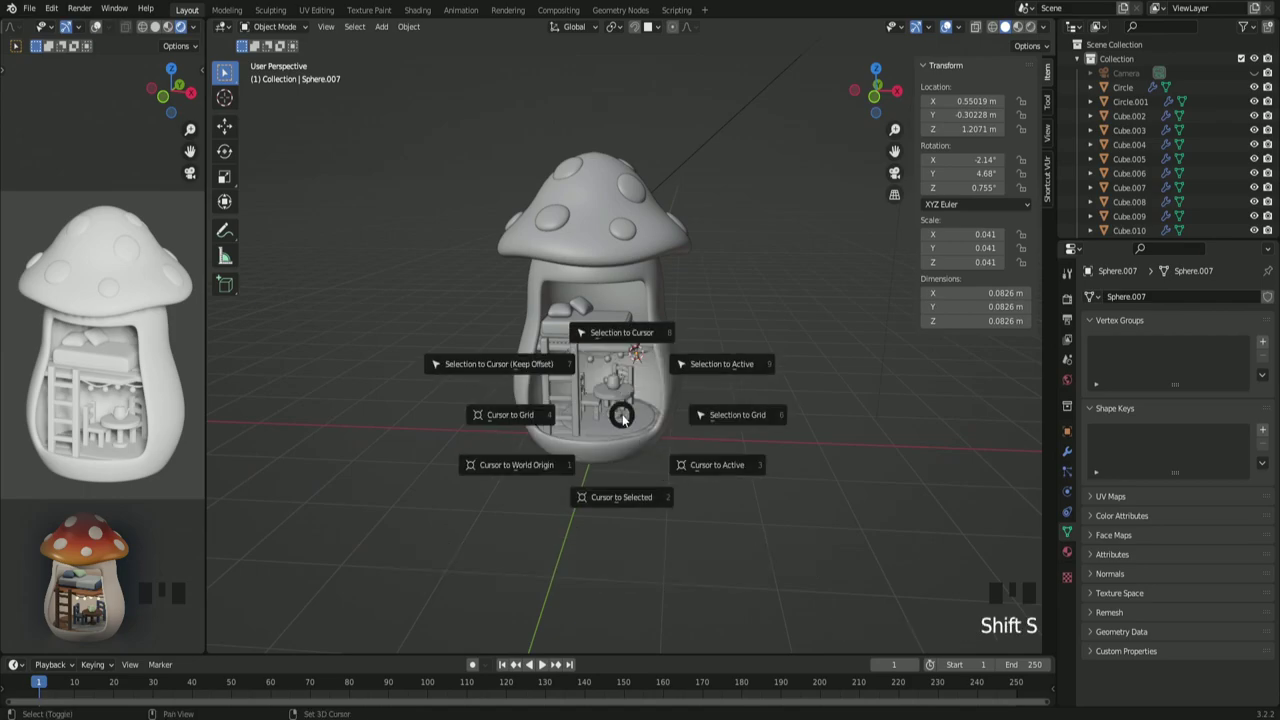
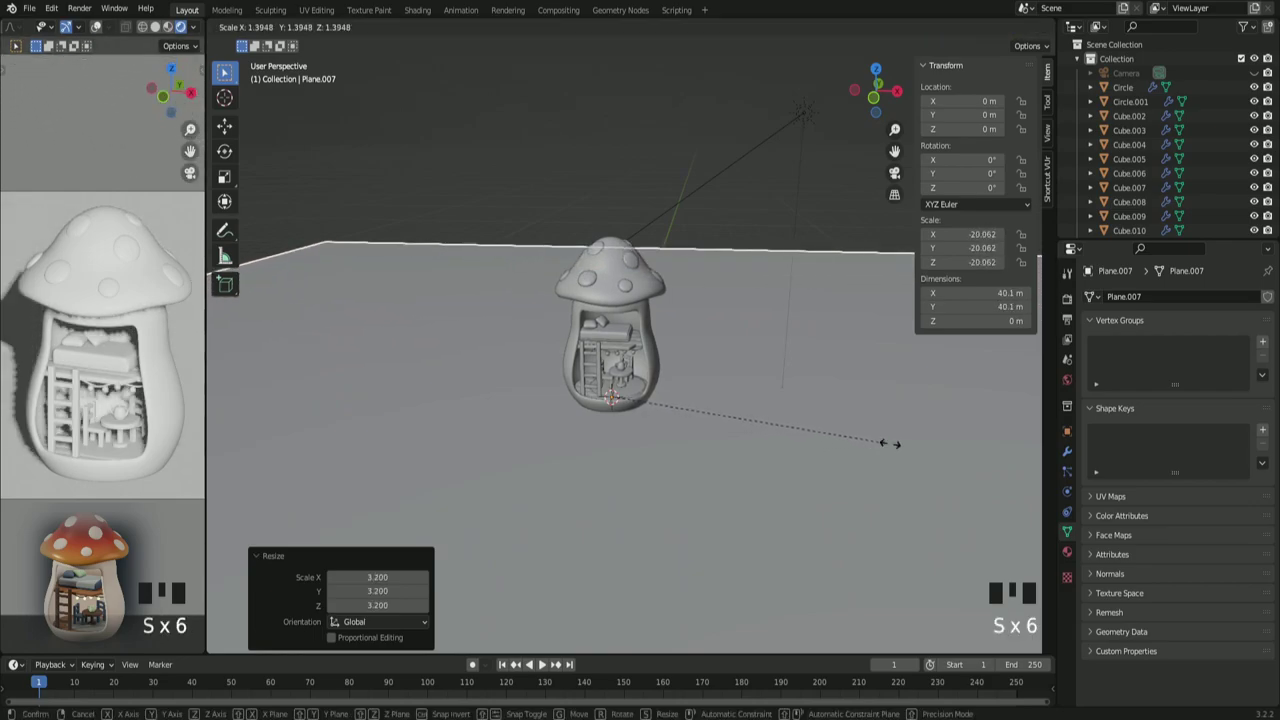
key(s)
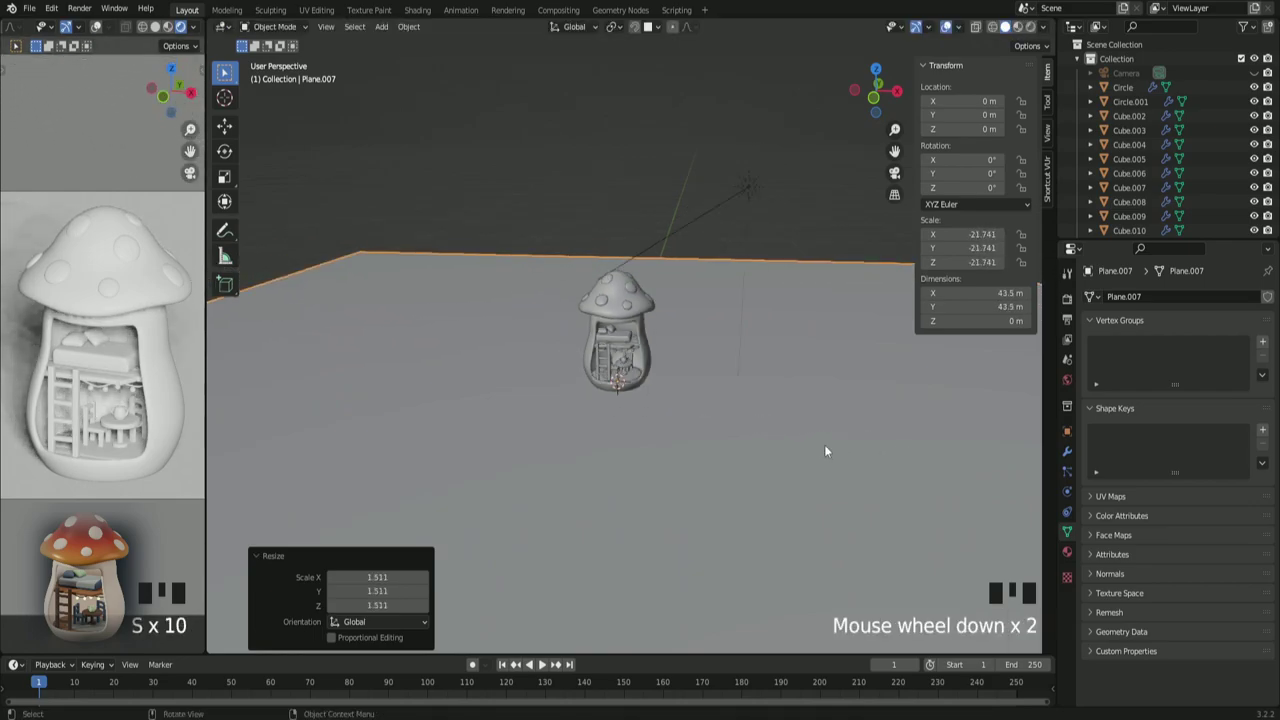
scroll(down, 3)
drag(823, 450, 820, 443)
Step: Select all, then pick the mushroom body to check its roughly 2.5 m height
key(a)
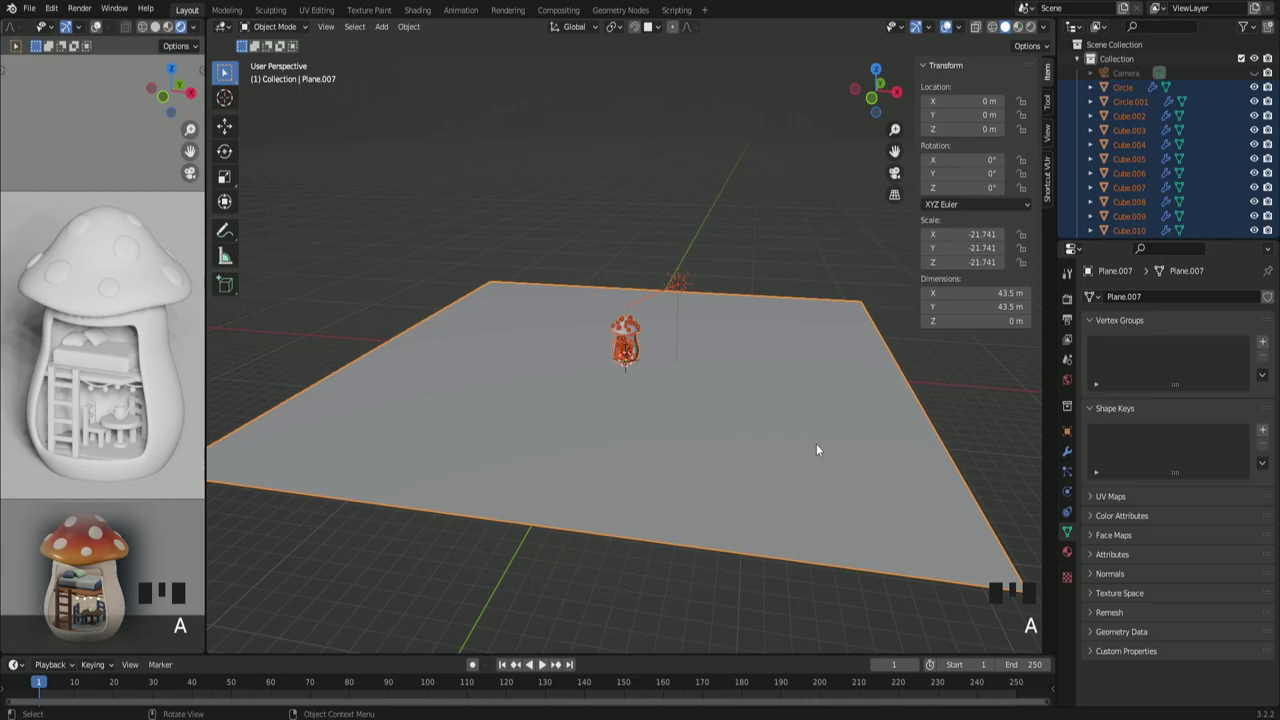
scroll(up, 3)
click(657, 349)
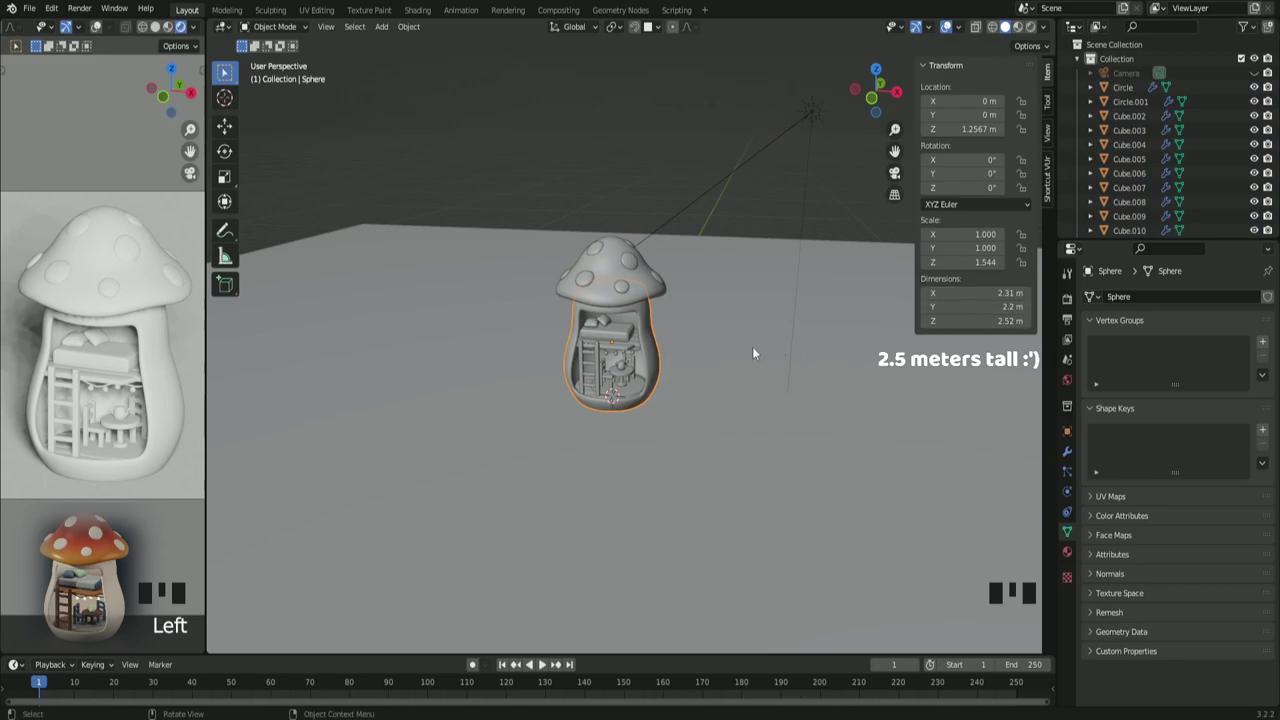
Step: Scale every object by about 0.124 so the house stands roughly 31 cm tall
key(a)
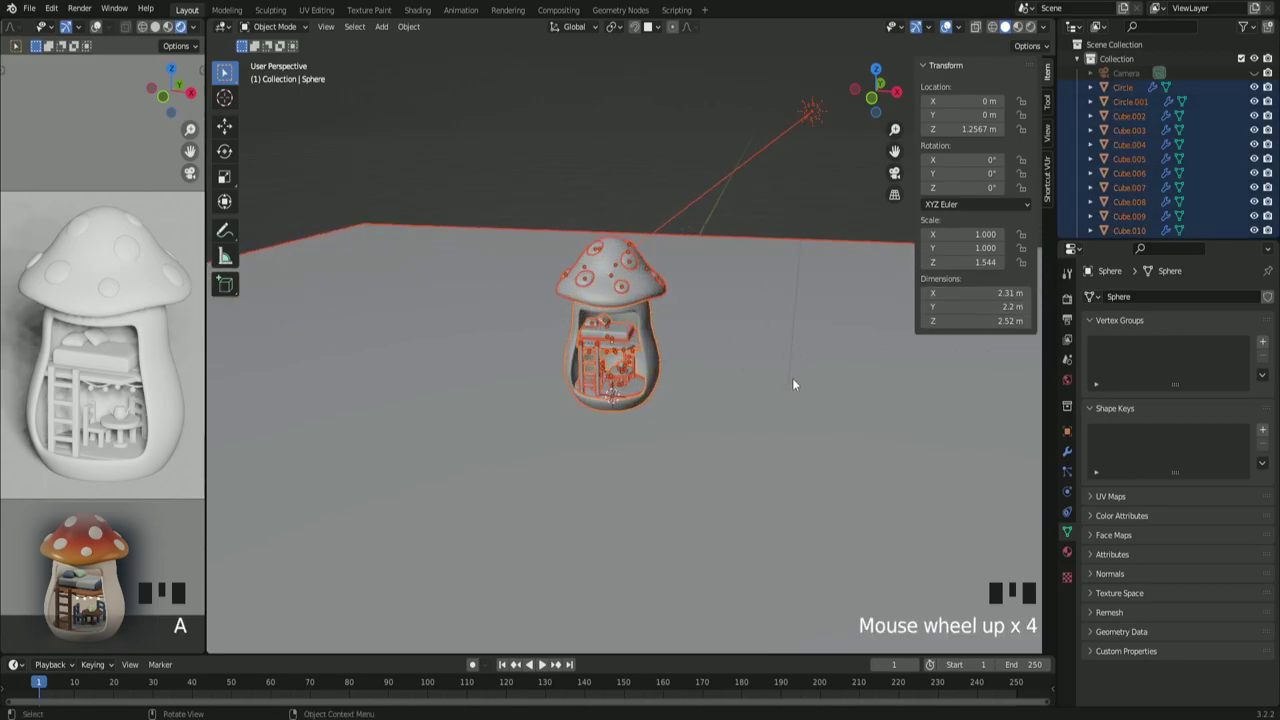
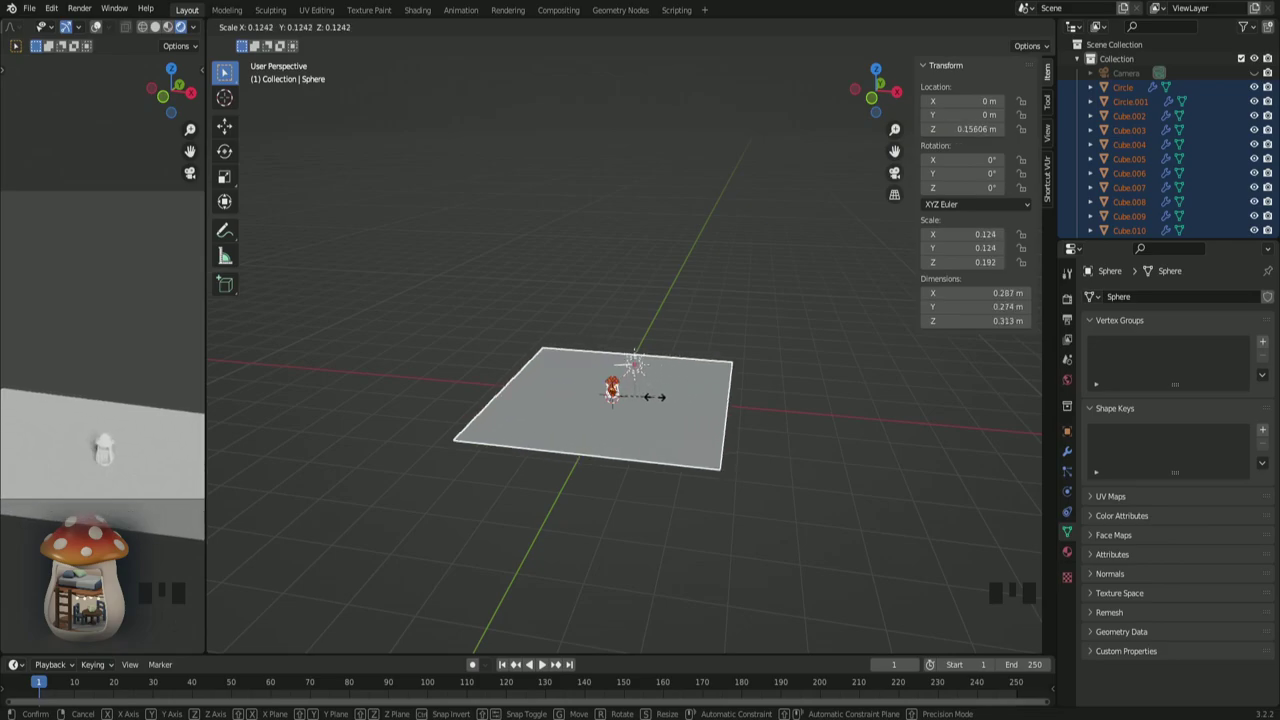
scroll(up, 3)
drag(659, 462, 705, 318)
scroll(up, 3)
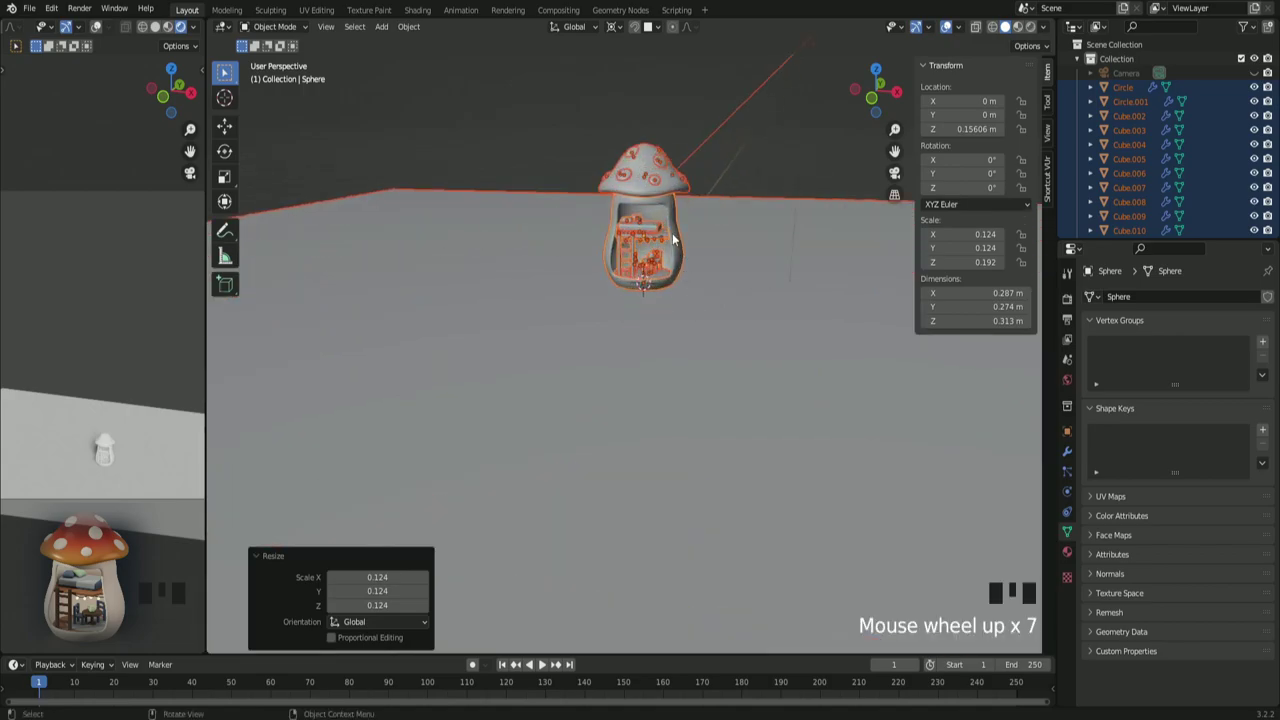
click(679, 238)
Step: Orbit around the small house on the ground plane and select the camera
drag(749, 326, 761, 330)
scroll(down, 3)
scroll(down, 3)
drag(865, 379, 658, 201)
click(1136, 79)
Step: Enter camera view with Camera to View on and lower Orthographic Scale to 0.514
key(KP_0)
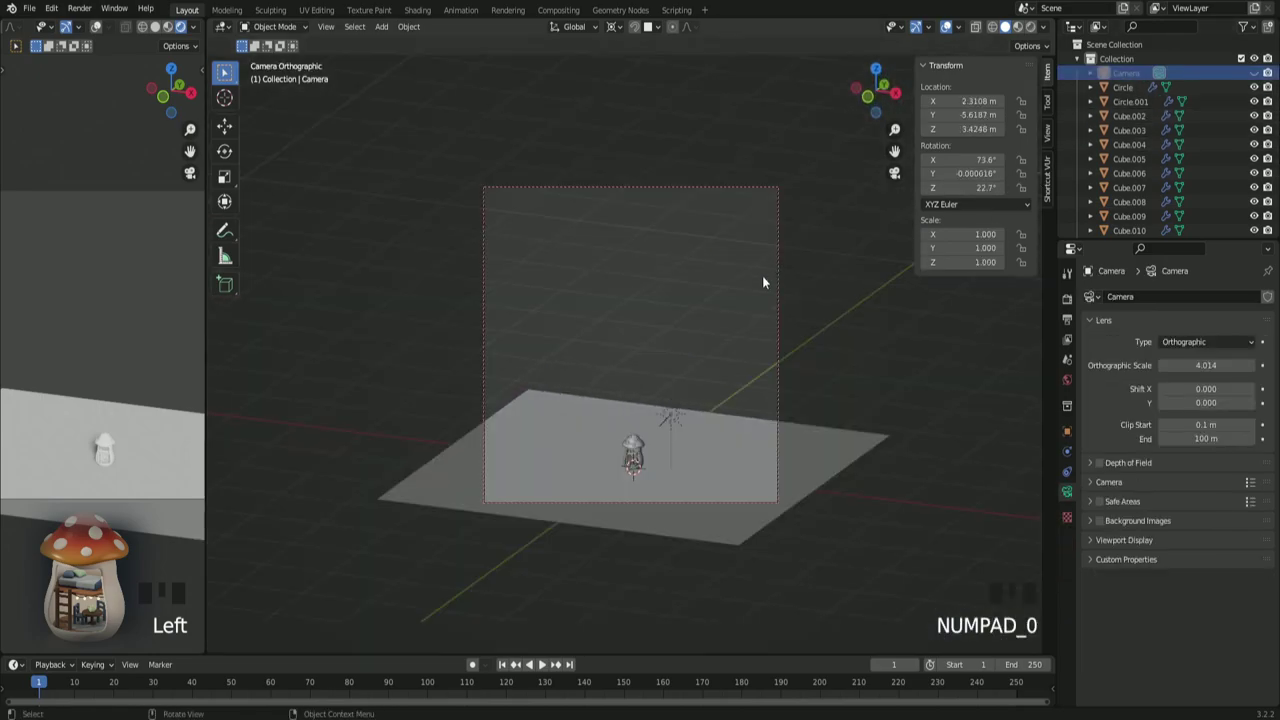
click(1053, 139)
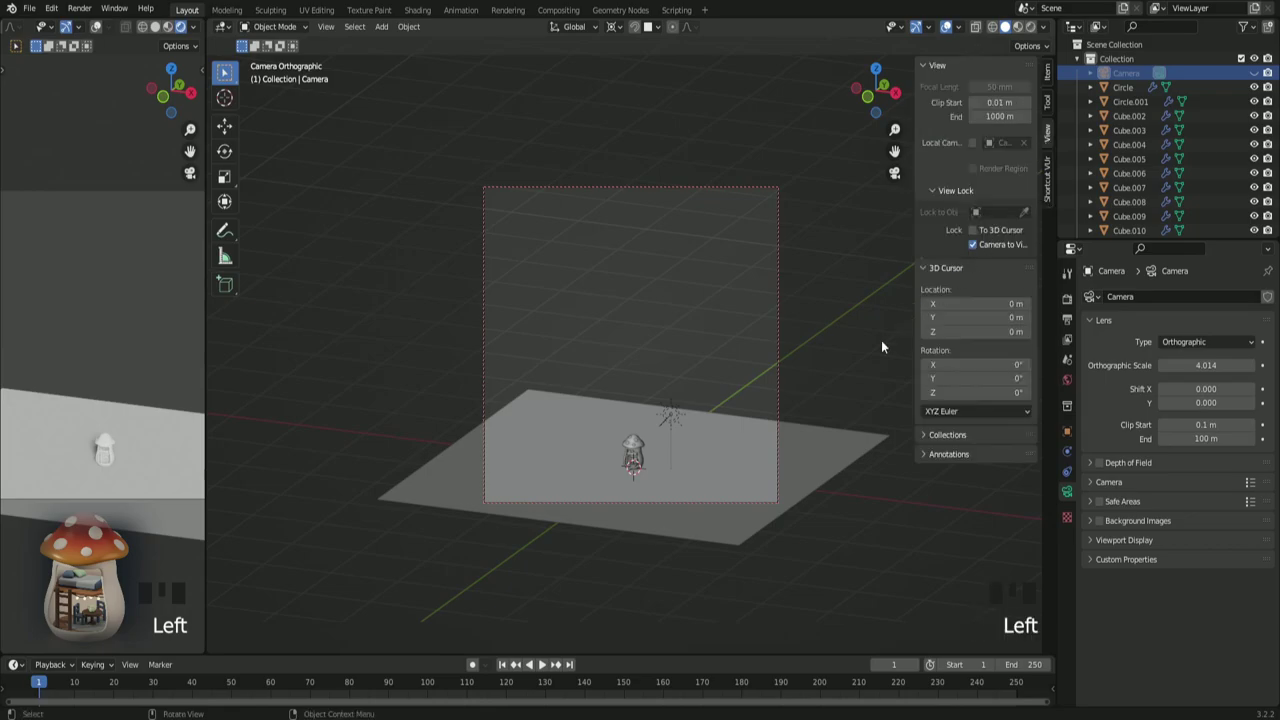
scroll(up, 3)
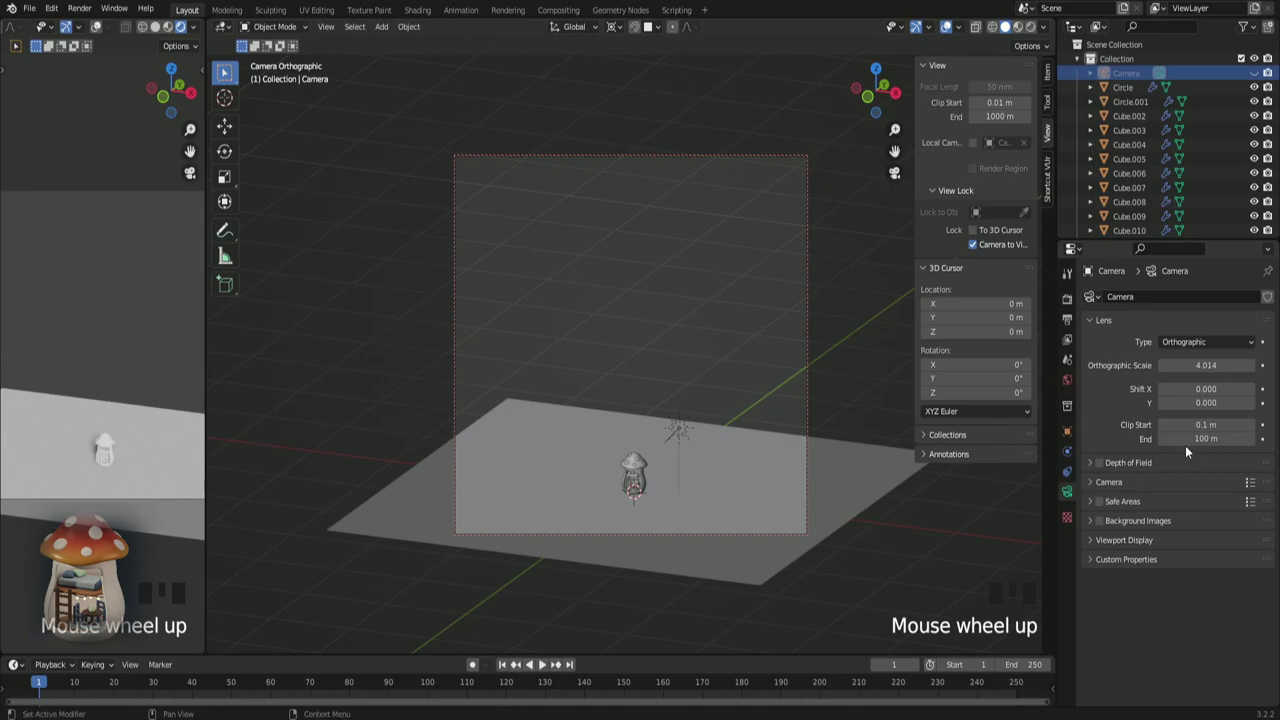
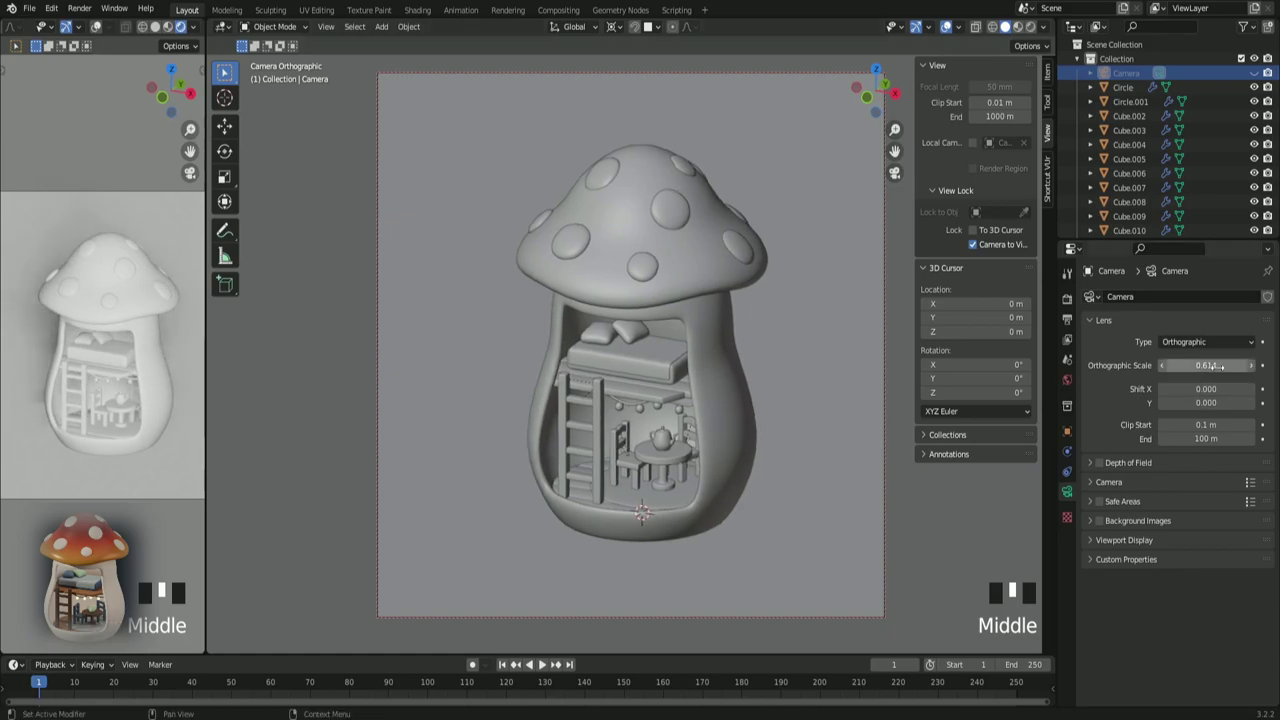
drag(1165, 368, 833, 498)
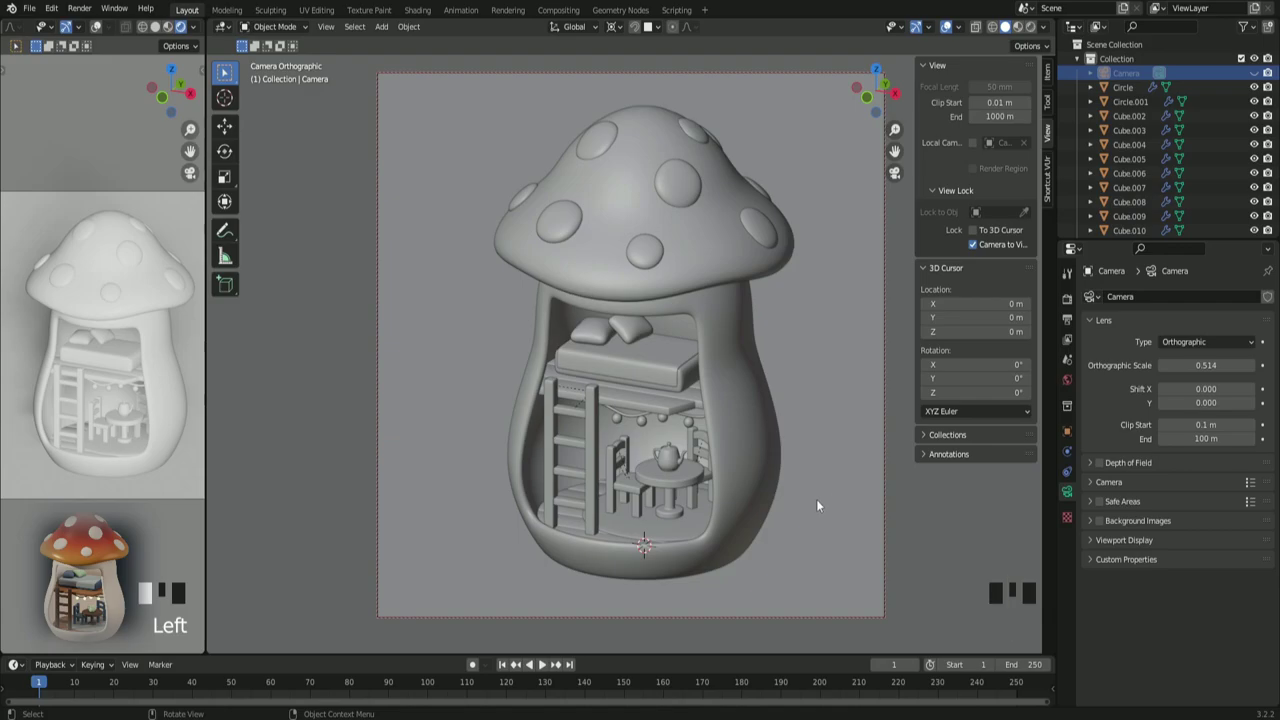